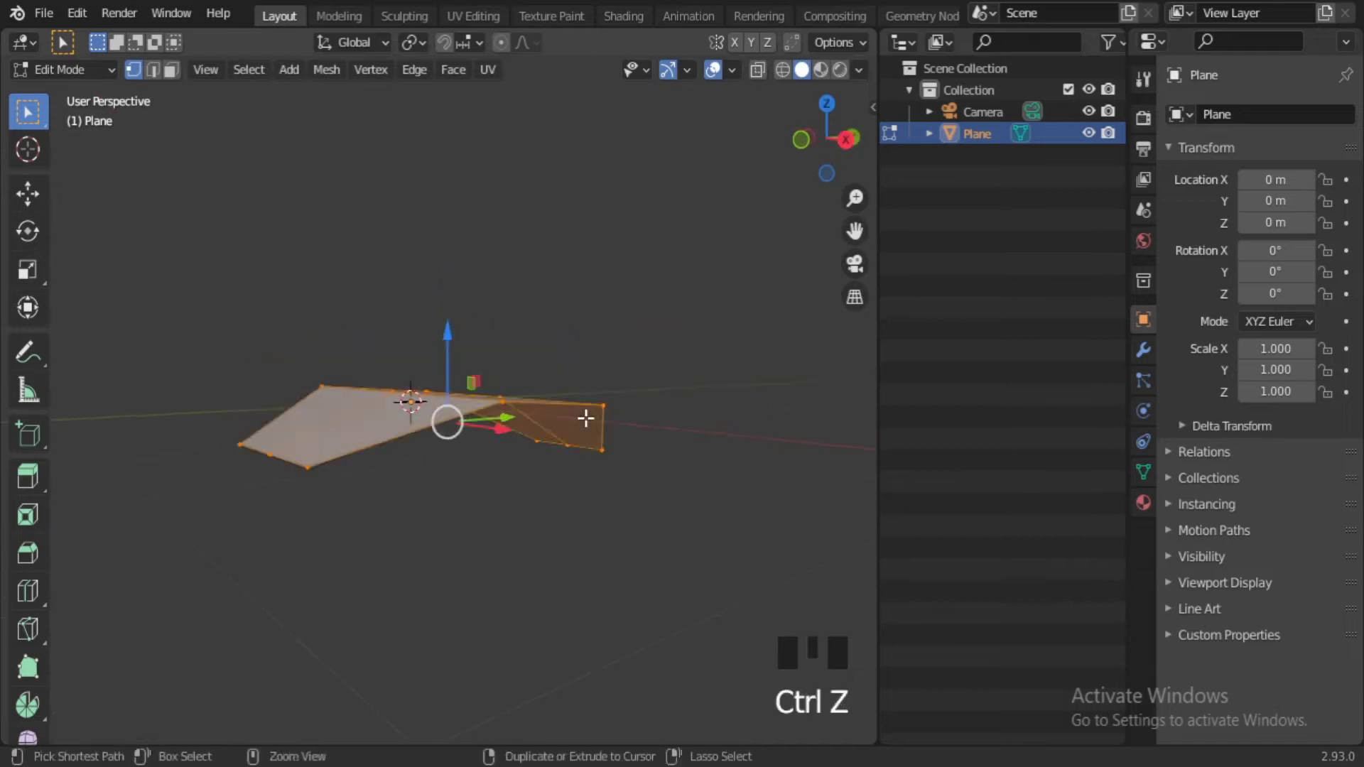
Grab and reposition the plane while shaping it into the leaf.
{"action": "key", "text": "g"}
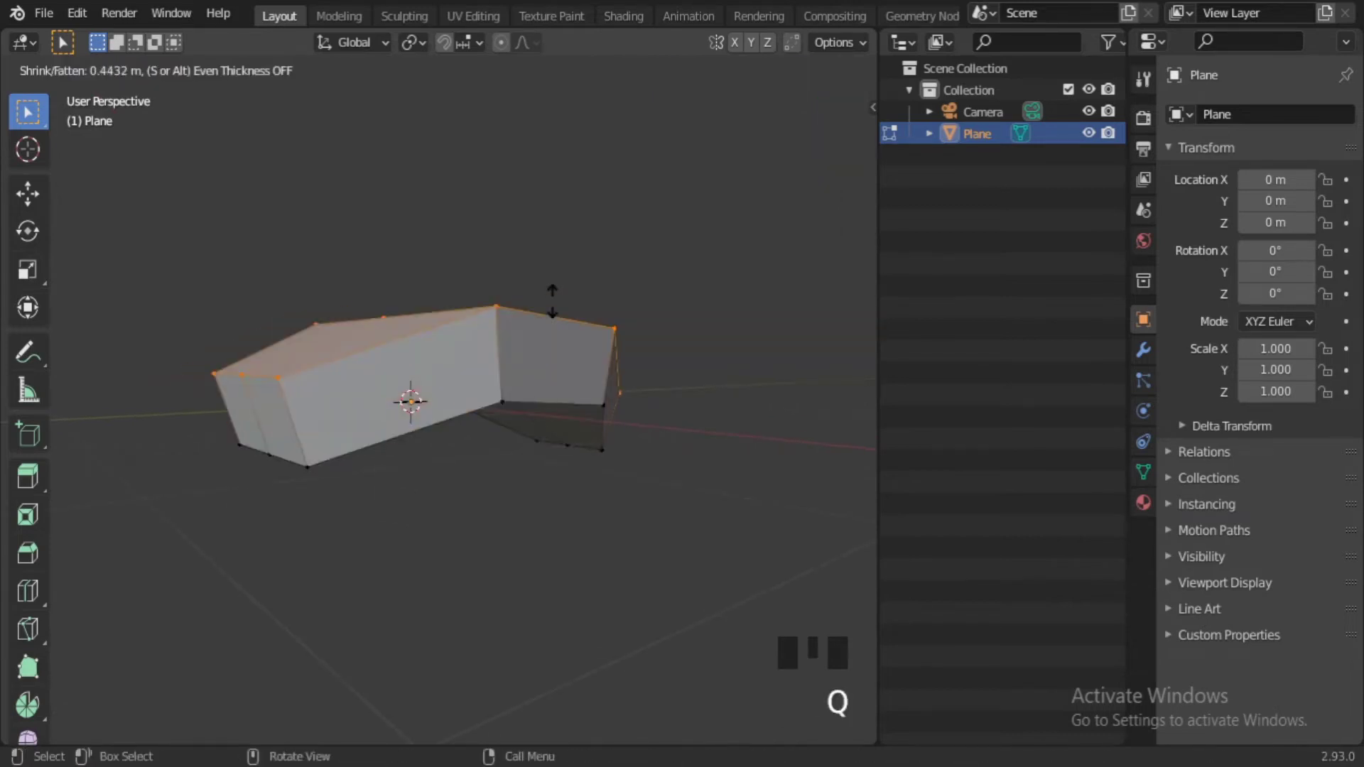
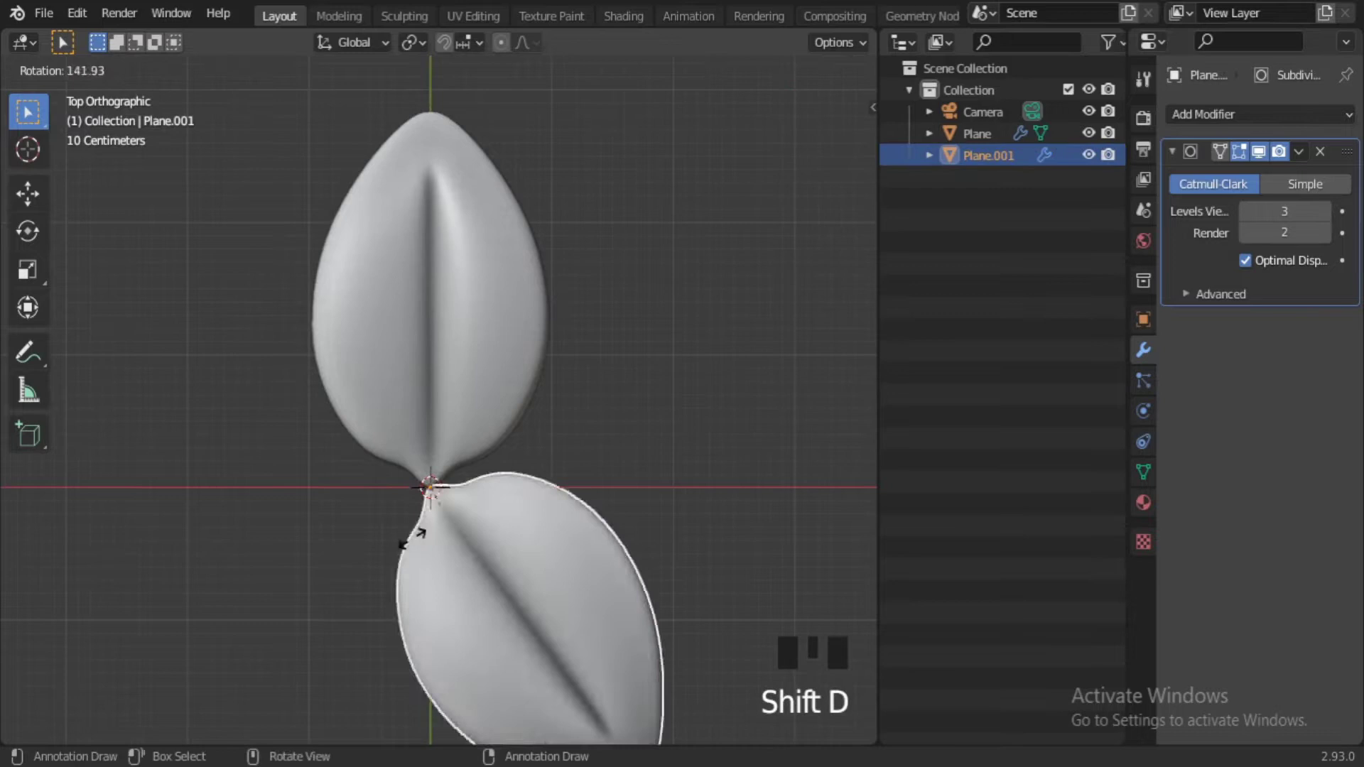
Duplicate the leaf with Shift+D and place the third copy, checking it from top and side views.
{"action": "middle_click", "coordinate": [485, 146]}
{"action": "key", "text": "shift+d"}
{"action": "middle_click", "coordinate": [624, 503]}
{"action": "scroll", "scroll_direction": "up", "scroll_amount": 3}
{"action": "key", "text": "KP_7"}
{"action": "key", "text": "KP_3"}
{"action": "scroll", "scroll_direction": "down", "scroll_amount": 3}
{"action": "left_click_drag", "start_coordinate": [584, 374], "coordinate": [596, 444]}
{"action": "scroll", "scroll_direction": "down", "scroll_amount": 3}
{"action": "middle_click", "coordinate": [539, 563]}
Rotate and adjust the third leaf so the cluster meets at a shared centre point.
{"action": "left_click", "coordinate": [355, 45]}
{"action": "middle_click", "coordinate": [505, 669]}
{"action": "left_click", "coordinate": [508, 600]}
{"action": "left_click_drag", "start_coordinate": [547, 619], "coordinate": [549, 486]}
{"action": "left_click_drag", "start_coordinate": [549, 486], "coordinate": [573, 496]}
{"action": "left_click_drag", "start_coordinate": [574, 496], "coordinate": [536, 469]}
{"action": "key", "text": "r"}
{"action": "left_click", "coordinate": [546, 362]}
{"action": "left_click_drag", "start_coordinate": [534, 451], "coordinate": [594, 472]}
{"action": "key", "text": "r"}
{"action": "left_click_drag", "start_coordinate": [416, 464], "coordinate": [459, 535]}
{"action": "left_click", "coordinate": [459, 535]}
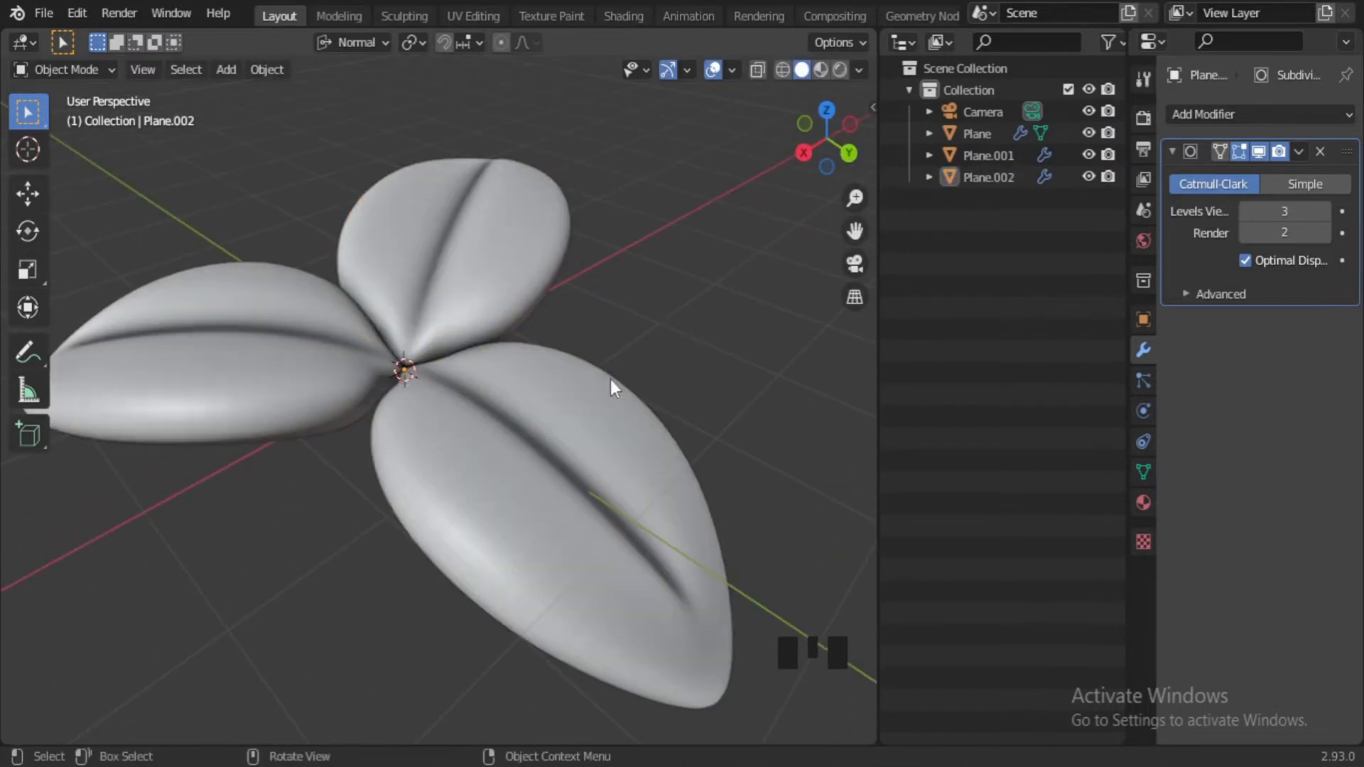
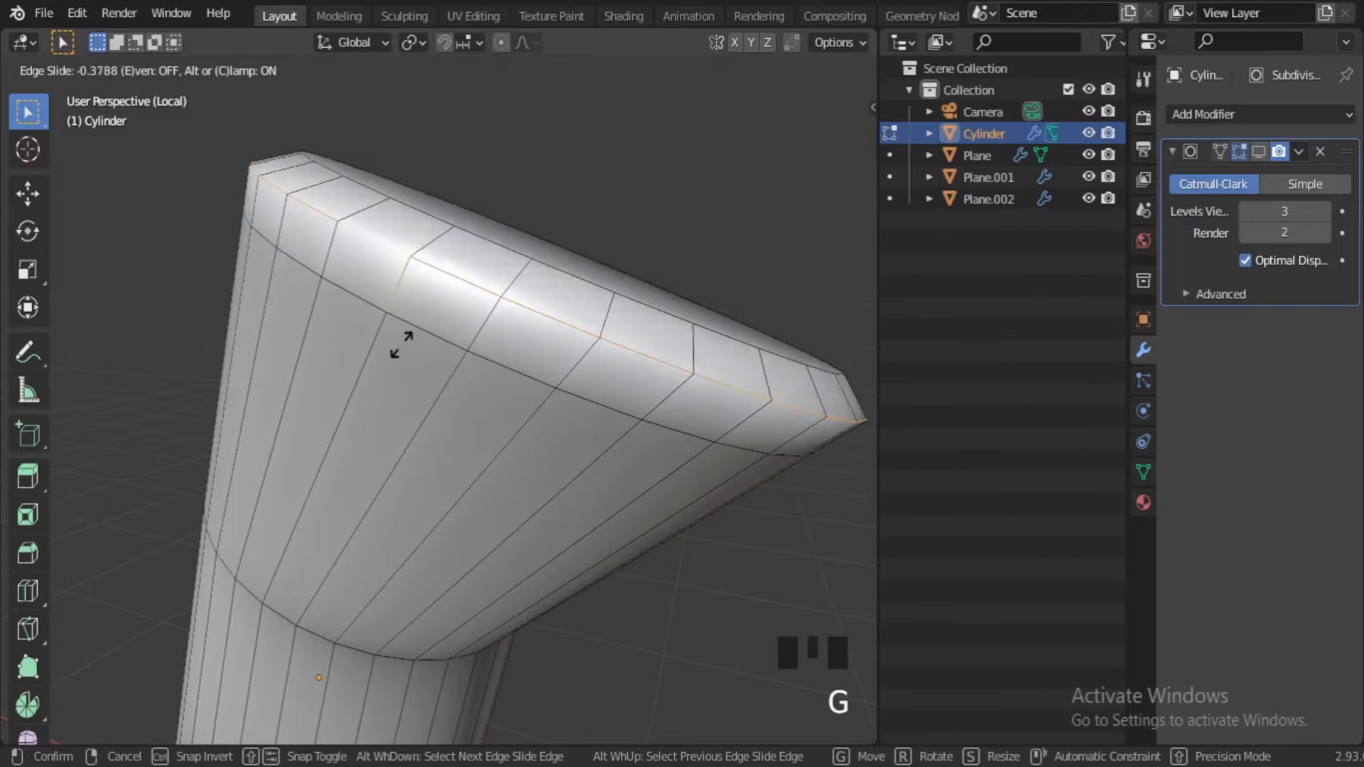
In Edit Mode add supporting edge loops near the stem's top rim and enable smooth shading.
{"action": "key", "text": "Tab"}
{"action": "left_click", "coordinate": [1001, 310]}
{"action": "scroll", "scroll_direction": "down", "scroll_amount": 3}
{"action": "left_click_drag", "start_coordinate": [600, 508], "coordinate": [637, 453]}
{"action": "scroll", "scroll_direction": "up", "scroll_amount": 3}
{"action": "middle_click", "coordinate": [594, 441]}
{"action": "left_click", "coordinate": [1267, 157]}
{"action": "key", "text": "Tab"}
Slide the new edge loops toward the rim to sharpen the flared cap.
{"action": "key", "text": "g"}
{"action": "key", "text": "g"}
{"action": "key", "text": "g"}
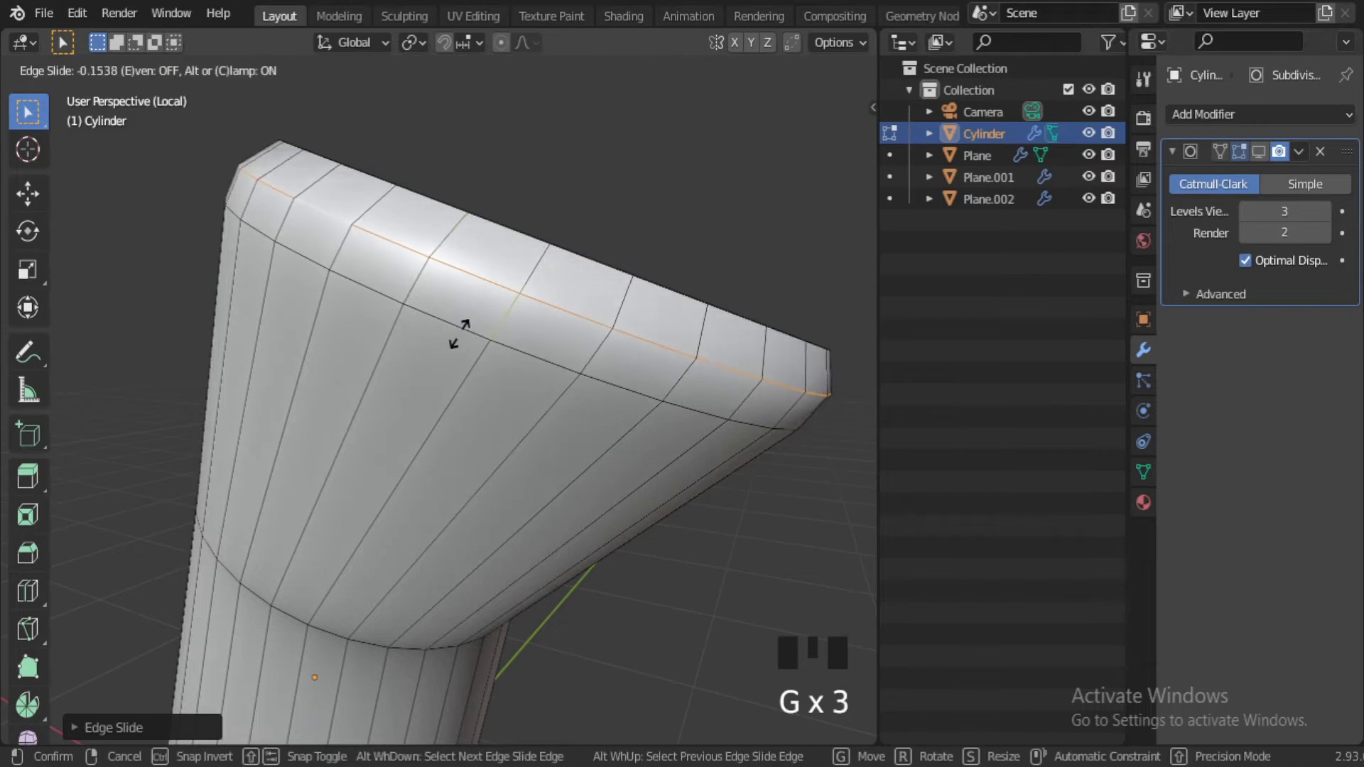
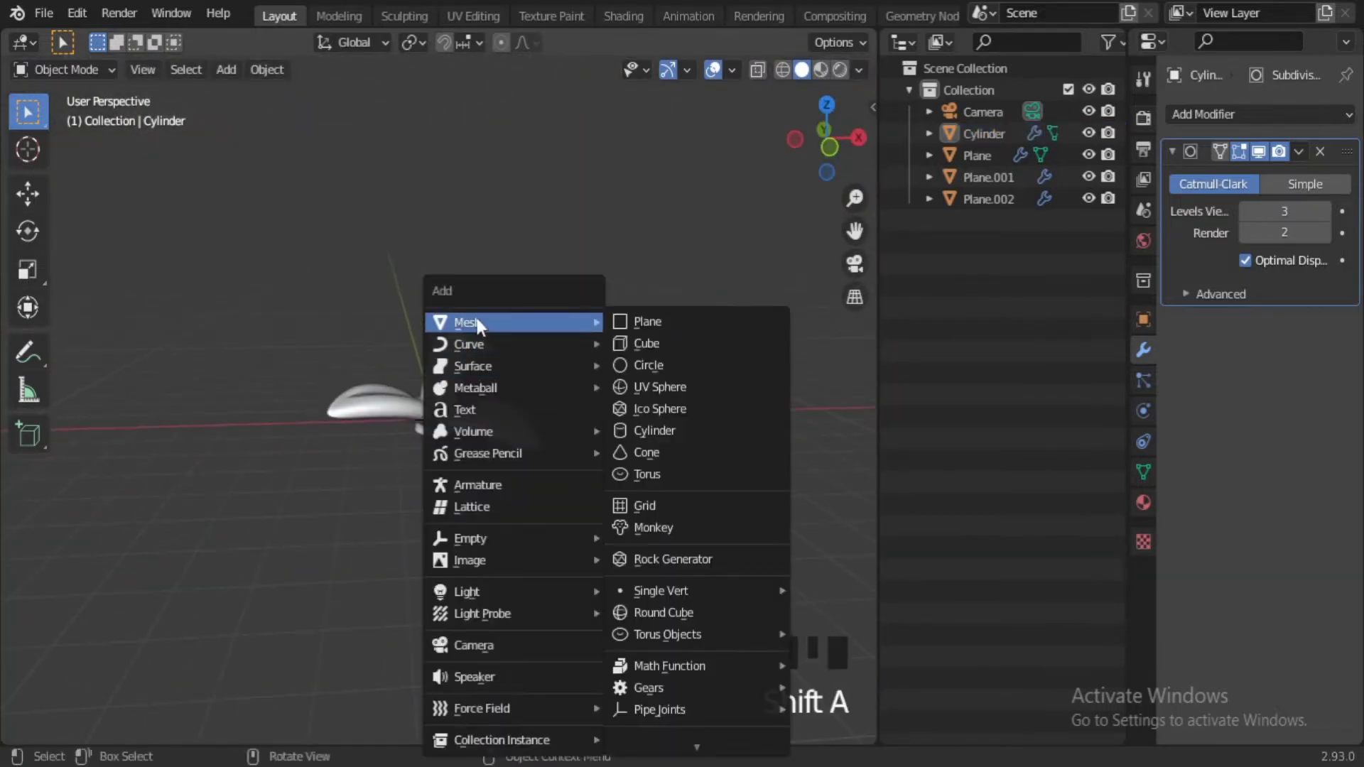
Add a UV Sphere with Subdivision Surface and smooth shading, scaled down to grape size.
{"action": "scroll", "scroll_direction": "up", "scroll_amount": 3}
{"action": "key", "text": "/"}
{"action": "left_click_drag", "start_coordinate": [1251, 121], "coordinate": [635, 376]}
{"action": "left_click_drag", "start_coordinate": [674, 445], "coordinate": [723, 531]}
{"action": "left_click", "coordinate": [724, 531]}
{"action": "key", "text": "/"}
{"action": "left_click", "coordinate": [440, 546]}
{"action": "scroll", "scroll_direction": "down", "scroll_amount": 3}
{"action": "key", "text": "s"}
{"action": "left_click", "coordinate": [539, 459]}
{"action": "left_click_drag", "start_coordinate": [483, 628], "coordinate": [495, 612]}
Move the first grape beneath the leaf cluster beside the stem, working from top view.
{"action": "key", "text": "KP_7"}
{"action": "scroll", "scroll_direction": "up", "scroll_amount": 3}
{"action": "key", "text": "g"}
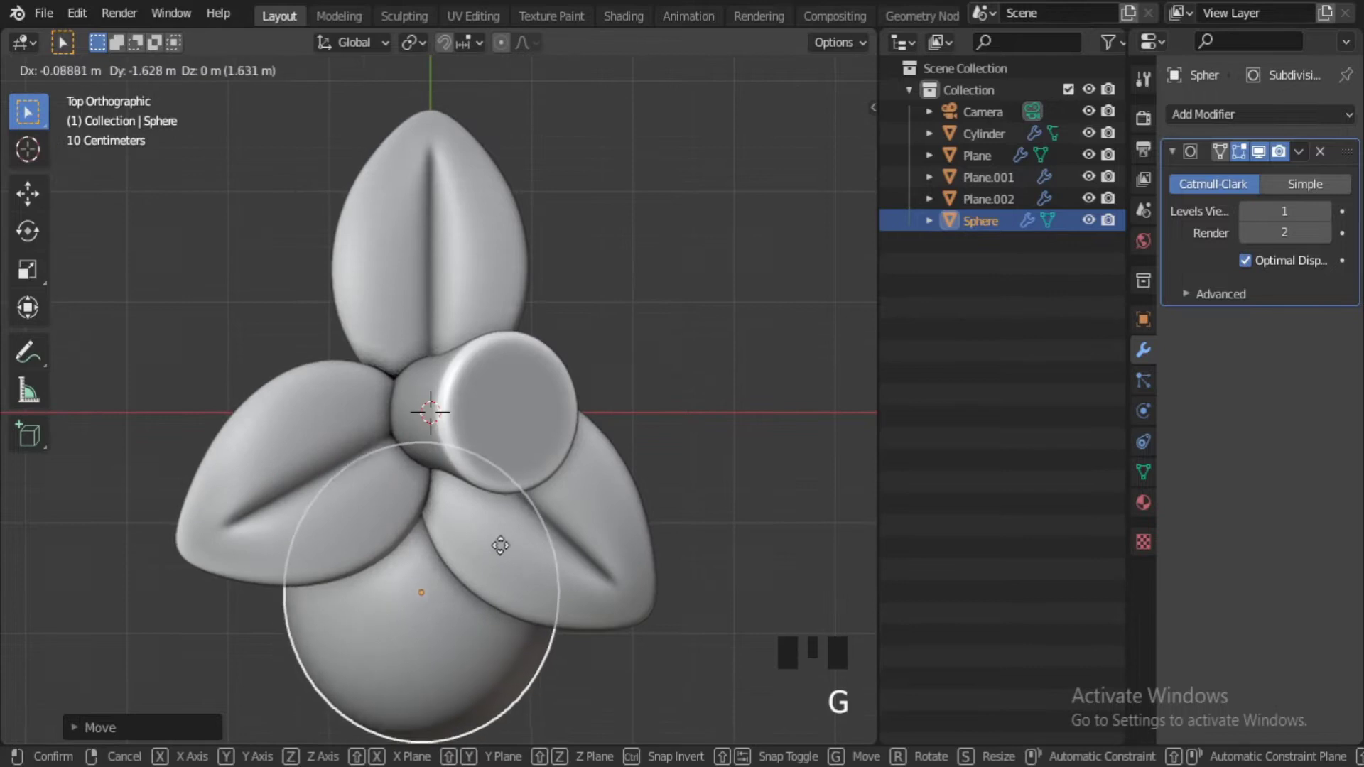
{"action": "middle_click", "coordinate": [572, 436]}
{"action": "left_click", "coordinate": [493, 666]}
{"action": "left_click_drag", "start_coordinate": [492, 629], "coordinate": [546, 631]}
{"action": "key", "text": "KP_Decimal"}
{"action": "left_click_drag", "start_coordinate": [583, 631], "coordinate": [557, 532]}
{"action": "key", "text": "g"}
{"action": "left_click_drag", "start_coordinate": [490, 466], "coordinate": [680, 587]}
{"action": "left_click", "coordinate": [680, 586]}
{"action": "left_click_drag", "start_coordinate": [515, 496], "coordinate": [475, 611]}
Position a second grape sphere beside the stem over the leaves.
{"action": "key", "text": "KP_7"}
{"action": "left_click", "coordinate": [436, 438]}
{"action": "key", "text": "g"}
{"action": "left_click_drag", "start_coordinate": [548, 569], "coordinate": [407, 293]}
{"action": "left_click", "coordinate": [407, 293]}
{"action": "left_click_drag", "start_coordinate": [421, 358], "coordinate": [525, 425]}
{"action": "key", "text": "g"}
{"action": "left_click_drag", "start_coordinate": [519, 471], "coordinate": [664, 498]}
{"action": "left_click", "coordinate": [665, 498]}
Fine-tune the grapes' placement from top view and duplicate another sphere with Shift+D.
{"action": "scroll", "scroll_direction": "down", "scroll_amount": 3}
{"action": "left_click_drag", "start_coordinate": [589, 420], "coordinate": [567, 444]}
{"action": "key", "text": "KP_7"}
{"action": "left_click_drag", "start_coordinate": [441, 426], "coordinate": [523, 399]}
{"action": "scroll", "scroll_direction": "up", "scroll_amount": 3}
{"action": "left_click_drag", "start_coordinate": [584, 423], "coordinate": [579, 409]}
{"action": "scroll", "scroll_direction": "down", "scroll_amount": 3}
{"action": "middle_click", "coordinate": [587, 442]}
{"action": "key", "text": "shift+d"}
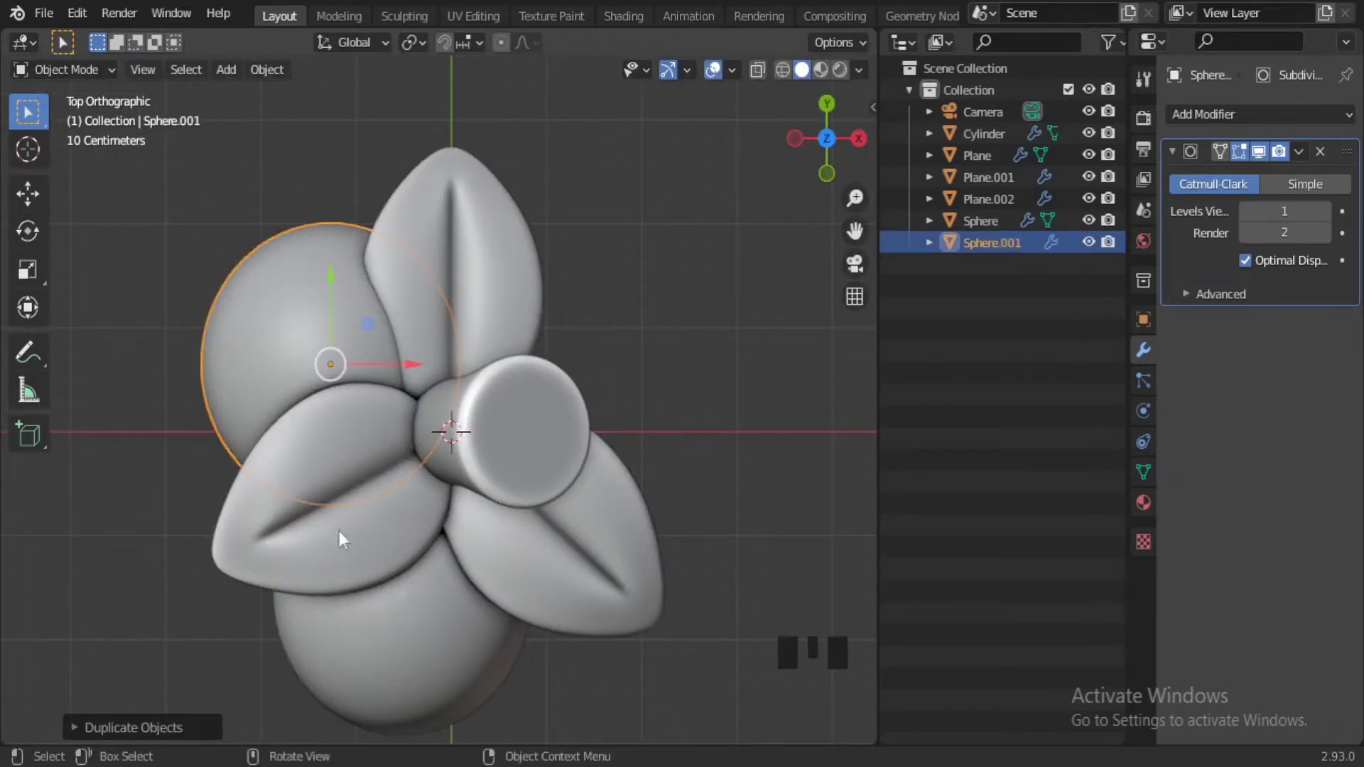
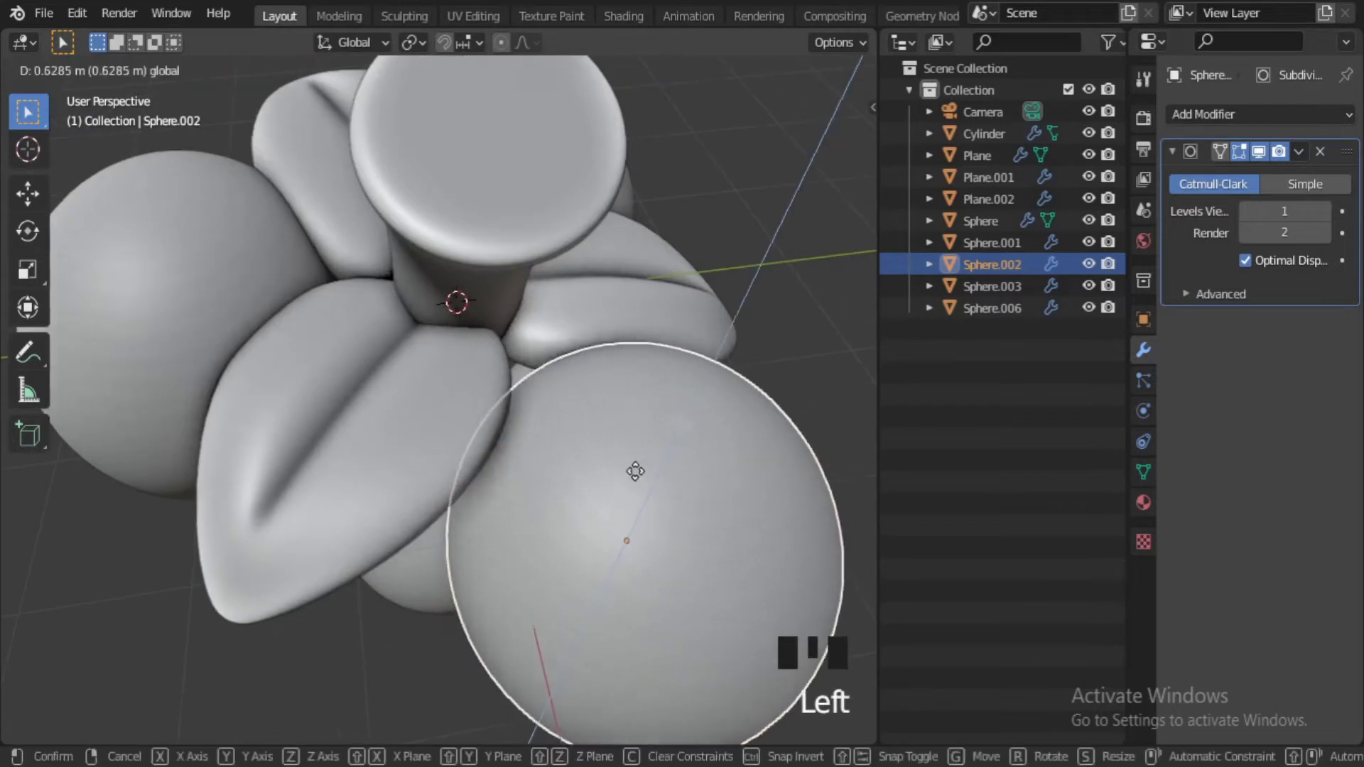
Move a grape sphere lower into the bunch with a grab.
{"action": "middle_click", "coordinate": [633, 587]}
{"action": "left_click", "coordinate": [736, 381]}
{"action": "left_click_drag", "start_coordinate": [657, 467], "coordinate": [562, 394]}
{"action": "left_click", "coordinate": [562, 394]}
{"action": "key", "text": "g"}
{"action": "left_click", "coordinate": [706, 606]}
{"action": "scroll", "scroll_direction": "down", "scroll_amount": 3}
{"action": "left_click_drag", "start_coordinate": [565, 576], "coordinate": [520, 441]}
{"action": "scroll", "scroll_direction": "up", "scroll_amount": 3}
{"action": "left_click_drag", "start_coordinate": [558, 457], "coordinate": [473, 528]}
{"action": "left_click", "coordinate": [473, 528]}
Shift two neighbouring spheres to close gaps in the cluster.
{"action": "left_click_drag", "start_coordinate": [527, 361], "coordinate": [572, 607]}
{"action": "key", "text": "g"}
{"action": "scroll", "scroll_direction": "down", "scroll_amount": 3}
{"action": "left_click_drag", "start_coordinate": [554, 521], "coordinate": [503, 611]}
{"action": "scroll", "scroll_direction": "up", "scroll_amount": 3}
{"action": "left_click", "coordinate": [496, 539]}
{"action": "left_click_drag", "start_coordinate": [609, 525], "coordinate": [582, 459]}
{"action": "left_click", "coordinate": [581, 459]}
{"action": "middle_click", "coordinate": [437, 560]}
{"action": "left_click", "coordinate": [380, 507]}
{"action": "left_click_drag", "start_coordinate": [624, 493], "coordinate": [538, 452]}
{"action": "left_click", "coordinate": [538, 452]}
Fine-tune another sphere's position while checking from a new angle.
{"action": "key", "text": "g"}
{"action": "scroll", "scroll_direction": "down", "scroll_amount": 3}
{"action": "left_click_drag", "start_coordinate": [682, 510], "coordinate": [673, 489]}
{"action": "scroll", "scroll_direction": "up", "scroll_amount": 3}
{"action": "middle_click", "coordinate": [617, 540]}
{"action": "scroll", "scroll_direction": "down", "scroll_amount": 3}
{"action": "scroll", "scroll_direction": "up", "scroll_amount": 3}
{"action": "left_click_drag", "start_coordinate": [540, 452], "coordinate": [517, 473]}
{"action": "left_click", "coordinate": [517, 473]}
Grab a sphere and settle it at the lower edge of the bunch.
{"action": "key", "text": "g"}
{"action": "left_click", "coordinate": [680, 614]}
{"action": "scroll", "scroll_direction": "down", "scroll_amount": 3}
{"action": "left_click_drag", "start_coordinate": [558, 584], "coordinate": [444, 470]}
{"action": "left_click_drag", "start_coordinate": [444, 471], "coordinate": [499, 485]}
{"action": "scroll", "scroll_direction": "up", "scroll_amount": 3}
{"action": "left_click_drag", "start_coordinate": [567, 484], "coordinate": [626, 521]}
Duplicate a sphere (Shift+D) and drag the copy down into the bunch.
{"action": "key", "text": "shift+d"}
{"action": "middle_click", "coordinate": [652, 575]}
{"action": "scroll", "scroll_direction": "down", "scroll_amount": 3}
{"action": "left_click_drag", "start_coordinate": [574, 530], "coordinate": [491, 504]}
{"action": "scroll", "scroll_direction": "up", "scroll_amount": 3}
{"action": "left_click_drag", "start_coordinate": [556, 498], "coordinate": [510, 529]}
{"action": "left_click_drag", "start_coordinate": [510, 529], "coordinate": [542, 595]}
{"action": "left_click_drag", "start_coordinate": [543, 595], "coordinate": [594, 580]}
Nudge the new copy left and right until it sits among the others.
{"action": "key", "text": "g"}
{"action": "left_click_drag", "start_coordinate": [560, 504], "coordinate": [470, 513]}
{"action": "scroll", "scroll_direction": "up", "scroll_amount": 3}
{"action": "key", "text": "g"}
{"action": "left_click_drag", "start_coordinate": [486, 529], "coordinate": [595, 564]}
{"action": "scroll", "scroll_direction": "down", "scroll_amount": 3}
{"action": "scroll", "scroll_direction": "up", "scroll_amount": 3}
{"action": "middle_click", "coordinate": [558, 569]}
Duplicate another sphere and move it up to the top of the bunch.
{"action": "key", "text": "shift+d"}
{"action": "left_click_drag", "start_coordinate": [542, 486], "coordinate": [483, 509]}
{"action": "key", "text": "g"}
{"action": "left_click_drag", "start_coordinate": [586, 515], "coordinate": [652, 273]}
{"action": "scroll", "scroll_direction": "down", "scroll_amount": 3}
{"action": "left_click_drag", "start_coordinate": [633, 311], "coordinate": [557, 243]}
{"action": "left_click", "coordinate": [557, 243]}
{"action": "left_click_drag", "start_coordinate": [539, 408], "coordinate": [693, 265]}
{"action": "scroll", "scroll_direction": "up", "scroll_amount": 3}
{"action": "left_click_drag", "start_coordinate": [610, 304], "coordinate": [536, 336]}
{"action": "left_click", "coordinate": [582, 347]}
{"action": "middle_click", "coordinate": [561, 423]}
Duplicate a further sphere and place it on the left side.
{"action": "key", "text": "shift+d"}
{"action": "middle_click", "coordinate": [523, 608]}
{"action": "left_click", "coordinate": [459, 501]}
{"action": "scroll", "scroll_direction": "down", "scroll_amount": 3}
{"action": "left_click_drag", "start_coordinate": [549, 407], "coordinate": [496, 395]}
{"action": "scroll", "scroll_direction": "up", "scroll_amount": 3}
{"action": "left_click", "coordinate": [499, 380]}
{"action": "left_click_drag", "start_coordinate": [600, 461], "coordinate": [637, 596]}
Make three quick duplicates and drop them around the cluster.
{"action": "key", "text": "shift+d"}
{"action": "middle_click", "coordinate": [579, 619]}
{"action": "left_click_drag", "start_coordinate": [602, 309], "coordinate": [681, 512]}
{"action": "key", "text": "shift+d"}
{"action": "left_click_drag", "start_coordinate": [263, 291], "coordinate": [327, 585]}
{"action": "key", "text": "shift+d"}
{"action": "left_click_drag", "start_coordinate": [421, 422], "coordinate": [458, 406]}
{"action": "key", "text": "g"}
{"action": "left_click_drag", "start_coordinate": [394, 450], "coordinate": [463, 442]}
{"action": "scroll", "scroll_direction": "up", "scroll_amount": 3}
{"action": "left_click", "coordinate": [456, 442]}
Grab-adjust one of the new spheres after orbiting the view.
{"action": "key", "text": "g"}
{"action": "middle_click", "coordinate": [549, 517]}
{"action": "scroll", "scroll_direction": "down", "scroll_amount": 3}
{"action": "middle_click", "coordinate": [596, 446]}
{"action": "left_click_drag", "start_coordinate": [570, 315], "coordinate": [639, 394]}
{"action": "scroll", "scroll_direction": "up", "scroll_amount": 3}
Duplicate another sphere and tuck it into the middle of the bunch.
{"action": "key", "text": "shift+d"}
{"action": "scroll", "scroll_direction": "up", "scroll_amount": 3}
{"action": "middle_click", "coordinate": [559, 472]}
{"action": "scroll", "scroll_direction": "down", "scroll_amount": 3}
{"action": "left_click_drag", "start_coordinate": [477, 544], "coordinate": [531, 478]}
{"action": "scroll", "scroll_direction": "up", "scroll_amount": 3}
{"action": "left_click_drag", "start_coordinate": [536, 421], "coordinate": [505, 438]}
Duplicate a sphere, raise it, then drag neighbours leftward to spread the bunch.
{"action": "key", "text": "shift+d"}
{"action": "scroll", "scroll_direction": "up", "scroll_amount": 3}
{"action": "left_click_drag", "start_coordinate": [603, 503], "coordinate": [562, 367]}
{"action": "key", "text": "g"}
{"action": "left_click_drag", "start_coordinate": [474, 437], "coordinate": [455, 522]}
{"action": "left_click", "coordinate": [455, 521]}
{"action": "left_click", "coordinate": [569, 515]}
{"action": "scroll", "scroll_direction": "down", "scroll_amount": 3}
{"action": "left_click_drag", "start_coordinate": [431, 539], "coordinate": [487, 499]}
{"action": "scroll", "scroll_direction": "up", "scroll_amount": 3}
{"action": "left_click_drag", "start_coordinate": [425, 502], "coordinate": [492, 501]}
{"action": "left_click_drag", "start_coordinate": [445, 491], "coordinate": [319, 479]}
Duplicate a sphere on the left and scale it larger.
{"action": "key", "text": "shift+d"}
{"action": "scroll", "scroll_direction": "down", "scroll_amount": 3}
{"action": "left_click", "coordinate": [531, 516]}
{"action": "scroll", "scroll_direction": "up", "scroll_amount": 3}
{"action": "left_click", "coordinate": [327, 493]}
{"action": "middle_click", "coordinate": [457, 490]}
{"action": "scroll", "scroll_direction": "up", "scroll_amount": 3}
{"action": "key", "text": "s"}
{"action": "left_click_drag", "start_coordinate": [384, 472], "coordinate": [655, 609]}
Duplicate the last sphere (up to Sphere.014) and grab it into place.
{"action": "key", "text": "shift+d"}
{"action": "middle_click", "coordinate": [666, 453]}
{"action": "scroll", "scroll_direction": "down", "scroll_amount": 3}
{"action": "key", "text": "g"}
{"action": "left_click_drag", "start_coordinate": [597, 474], "coordinate": [560, 562]}
{"action": "scroll", "scroll_direction": "up", "scroll_amount": 3}
{"action": "left_click_drag", "start_coordinate": [570, 576], "coordinate": [695, 604]}
{"action": "key", "text": "g"}
{"action": "left_click", "coordinate": [694, 557]}
{"action": "scroll", "scroll_direction": "down", "scroll_amount": 3}
{"action": "left_click_drag", "start_coordinate": [591, 512], "coordinate": [563, 459]}
{"action": "left_click_drag", "start_coordinate": [440, 489], "coordinate": [351, 467]}
Scale a sphere down to vary grape sizes.
{"action": "middle_click", "coordinate": [535, 428]}
{"action": "scroll", "scroll_direction": "up", "scroll_amount": 3}
{"action": "left_click_drag", "start_coordinate": [538, 503], "coordinate": [537, 452]}
{"action": "left_click", "coordinate": [495, 513]}
{"action": "key", "text": "s"}
{"action": "left_click", "coordinate": [306, 394]}
{"action": "middle_click", "coordinate": [401, 518]}
{"action": "scroll", "scroll_direction": "up", "scroll_amount": 3}
{"action": "middle_click", "coordinate": [436, 493]}
Reposition several spheres along the bottom of the bunch with grabs.
{"action": "key", "text": "g"}
{"action": "left_click", "coordinate": [628, 619]}
{"action": "key", "text": "g"}
{"action": "scroll", "scroll_direction": "down", "scroll_amount": 3}
{"action": "scroll", "scroll_direction": "up", "scroll_amount": 3}
{"action": "left_click", "coordinate": [529, 461]}
{"action": "key", "text": "g"}
{"action": "left_click_drag", "start_coordinate": [361, 539], "coordinate": [603, 549]}
{"action": "left_click_drag", "start_coordinate": [603, 549], "coordinate": [582, 560]}
{"action": "left_click", "coordinate": [581, 560]}
Grab and scale a lower sphere, then move it toward the bottom tip.
{"action": "key", "text": "g"}
{"action": "key", "text": "s"}
{"action": "key", "text": "g"}
{"action": "left_click_drag", "start_coordinate": [664, 597], "coordinate": [617, 557]}
{"action": "scroll", "scroll_direction": "down", "scroll_amount": 3}
{"action": "left_click_drag", "start_coordinate": [555, 618], "coordinate": [487, 598]}
{"action": "scroll", "scroll_direction": "up", "scroll_amount": 3}
{"action": "middle_click", "coordinate": [428, 560]}
{"action": "left_click_drag", "start_coordinate": [359, 643], "coordinate": [380, 690]}
{"action": "key", "text": "g"}
{"action": "scroll", "scroll_direction": "down", "scroll_amount": 3}
{"action": "left_click", "coordinate": [560, 636]}
Drag spheres around the base to round off the bunch's silhouette.
{"action": "middle_click", "coordinate": [418, 637]}
{"action": "scroll", "scroll_direction": "up", "scroll_amount": 3}
{"action": "middle_click", "coordinate": [494, 604]}
{"action": "scroll", "scroll_direction": "down", "scroll_amount": 3}
{"action": "left_click_drag", "start_coordinate": [575, 606], "coordinate": [471, 551]}
{"action": "left_click", "coordinate": [471, 550]}
{"action": "middle_click", "coordinate": [525, 573]}
{"action": "key", "text": "g"}
{"action": "left_click_drag", "start_coordinate": [671, 570], "coordinate": [587, 640]}
{"action": "left_click_drag", "start_coordinate": [587, 640], "coordinate": [444, 579]}
{"action": "scroll", "scroll_direction": "down", "scroll_amount": 3}
{"action": "left_click_drag", "start_coordinate": [437, 548], "coordinate": [469, 445]}
{"action": "scroll", "scroll_direction": "up", "scroll_amount": 3}
Scale another sphere and nudge it into the cluster.
{"action": "middle_click", "coordinate": [363, 462]}
{"action": "left_click", "coordinate": [491, 578]}
{"action": "key", "text": "s"}
{"action": "left_click", "coordinate": [735, 577]}
{"action": "scroll", "scroll_direction": "down", "scroll_amount": 3}
{"action": "left_click_drag", "start_coordinate": [458, 531], "coordinate": [549, 518]}
{"action": "scroll", "scroll_direction": "up", "scroll_amount": 3}
{"action": "middle_click", "coordinate": [524, 519]}
{"action": "left_click_drag", "start_coordinate": [550, 480], "coordinate": [528, 462]}
{"action": "left_click", "coordinate": [527, 462]}
Select the leaf Plane.002 and begin reshaping it over the grapes.
{"action": "key", "text": "s"}
{"action": "middle_click", "coordinate": [400, 555]}
{"action": "left_click", "coordinate": [792, 451]}
{"action": "scroll", "scroll_direction": "down", "scroll_amount": 3}
{"action": "left_click_drag", "start_coordinate": [198, 480], "coordinate": [513, 456]}
{"action": "scroll", "scroll_direction": "up", "scroll_amount": 3}
{"action": "left_click_drag", "start_coordinate": [510, 437], "coordinate": [604, 513]}
Pull the leaf's tip vertices down so it curls over the bunch.
{"action": "key", "text": "s"}
{"action": "middle_click", "coordinate": [583, 554]}
{"action": "left_click", "coordinate": [676, 423]}
{"action": "scroll", "scroll_direction": "up", "scroll_amount": 3}
{"action": "left_click_drag", "start_coordinate": [463, 414], "coordinate": [632, 420]}
{"action": "scroll", "scroll_direction": "down", "scroll_amount": 3}
{"action": "left_click_drag", "start_coordinate": [487, 484], "coordinate": [441, 442]}
{"action": "scroll", "scroll_direction": "up", "scroll_amount": 3}
{"action": "left_click_drag", "start_coordinate": [462, 305], "coordinate": [507, 316]}
Enter Edit Mode on the leaf and select its tip to drag it down over a grape.
{"action": "middle_click", "coordinate": [498, 382]}
{"action": "key", "text": "Tab"}
{"action": "key", "text": "3"}
{"action": "left_click", "coordinate": [500, 367]}
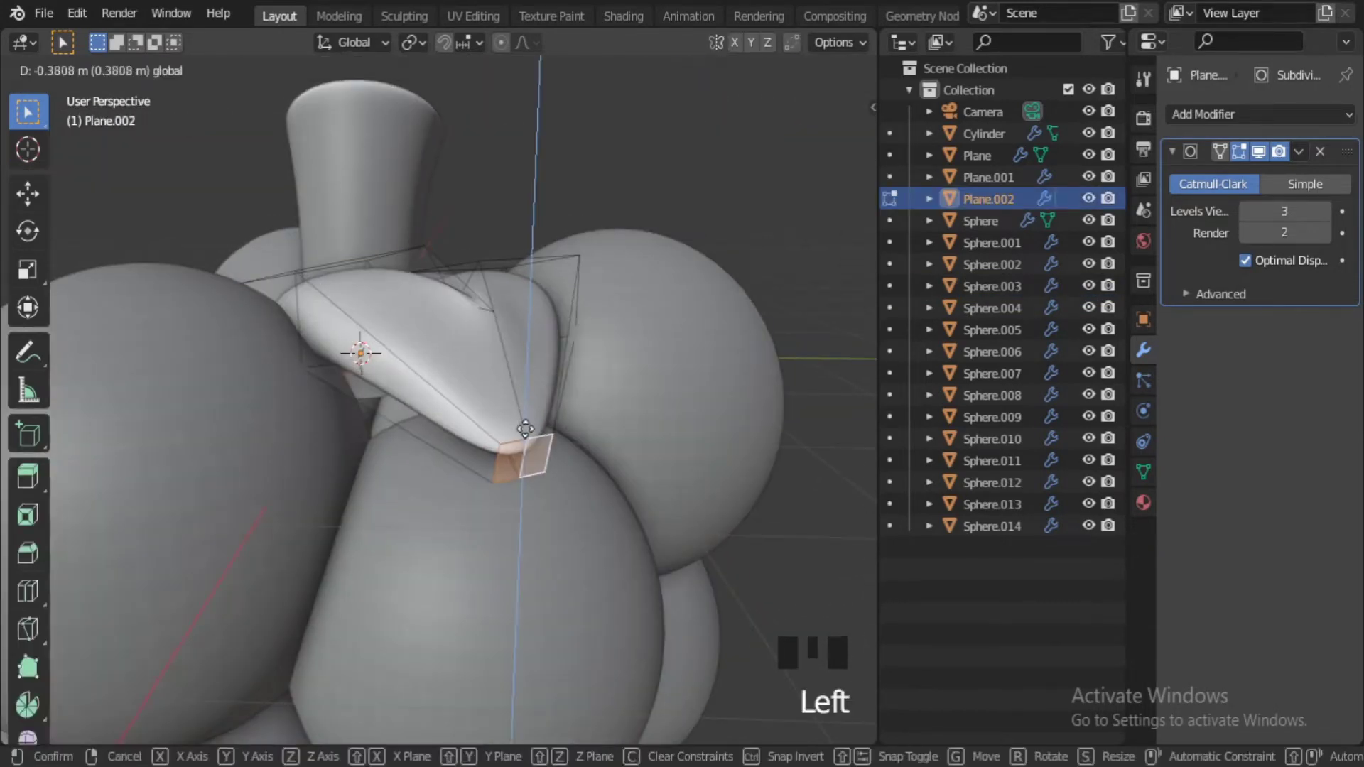
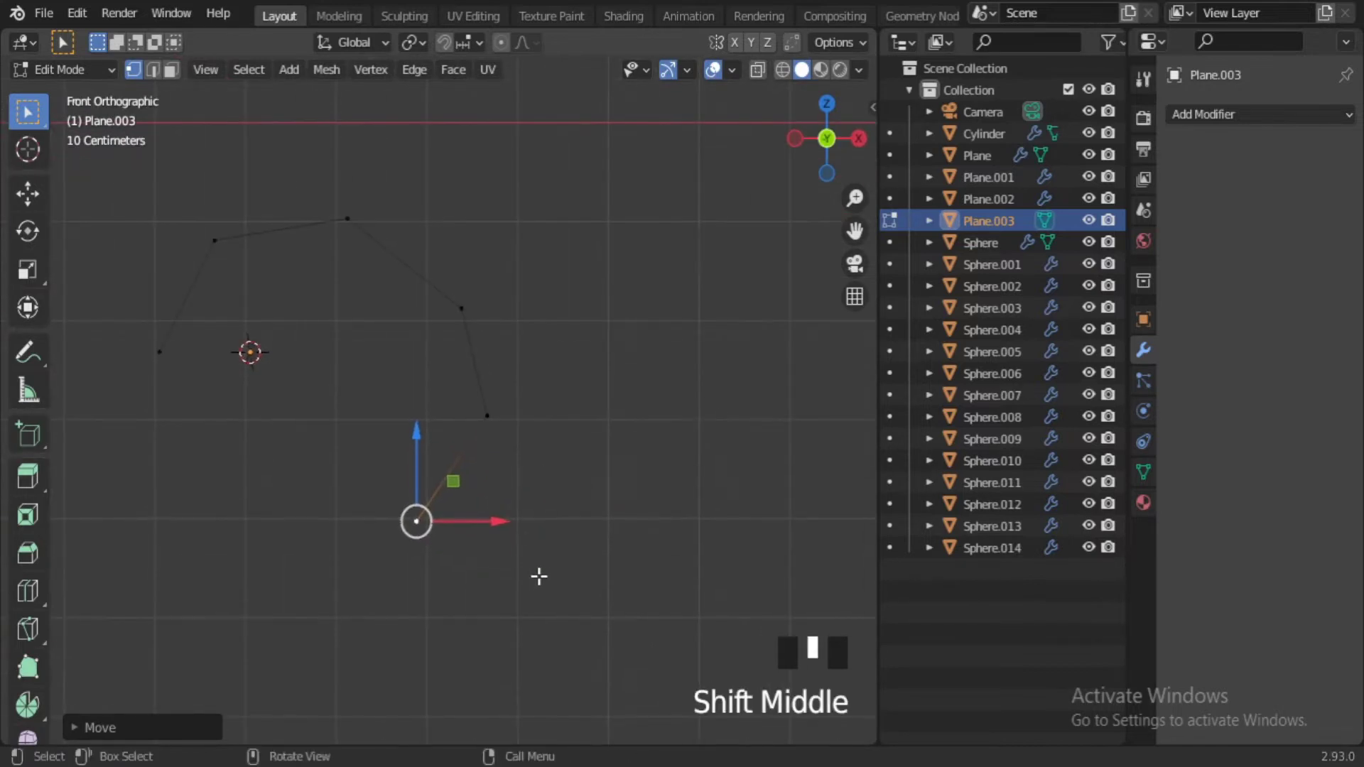
Extrude the vertex chain two more points along the curling spiral.
{"action": "key", "text": "e"}
{"action": "key", "text": "e"}
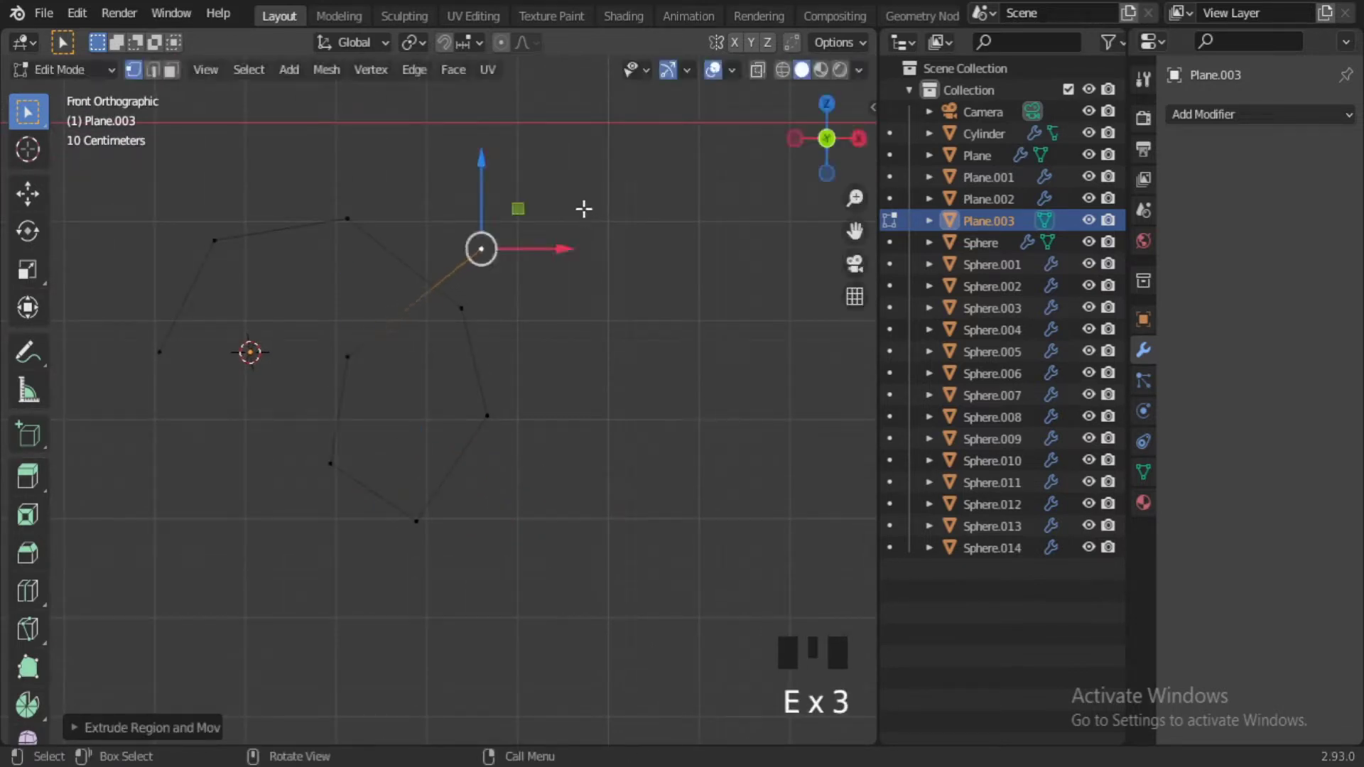
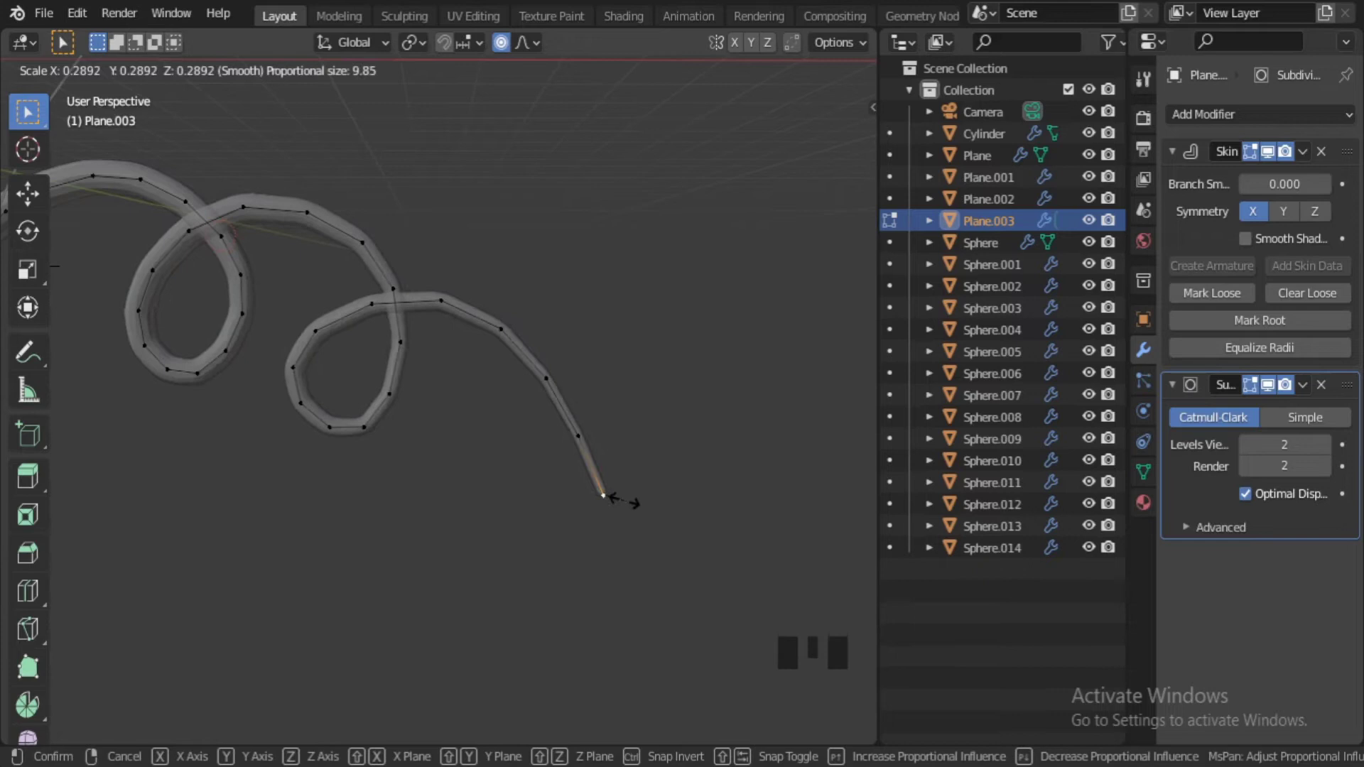
Leave Edit Mode and position the tapered tendril beside the grape bunch.
{"action": "key", "text": "alt+z"}
{"action": "key", "text": "Tab"}
{"action": "scroll", "scroll_direction": "down", "scroll_amount": 3}
{"action": "middle_click", "coordinate": [493, 497]}
{"action": "scroll", "scroll_direction": "up", "scroll_amount": 3}
{"action": "left_click", "coordinate": [550, 583]}
{"action": "left_click", "coordinate": [234, 383]}
{"action": "scroll", "scroll_direction": "down", "scroll_amount": 3}
{"action": "left_click_drag", "start_coordinate": [310, 447], "coordinate": [393, 419]}
{"action": "scroll", "scroll_direction": "up", "scroll_amount": 3}
In front view, select the whole tendril and start moving it onto the bunch.
{"action": "key", "text": "KP_1"}
{"action": "key", "text": "Tab"}
{"action": "key", "text": "a"}
{"action": "key", "text": "a"}
{"action": "key", "text": "g"}
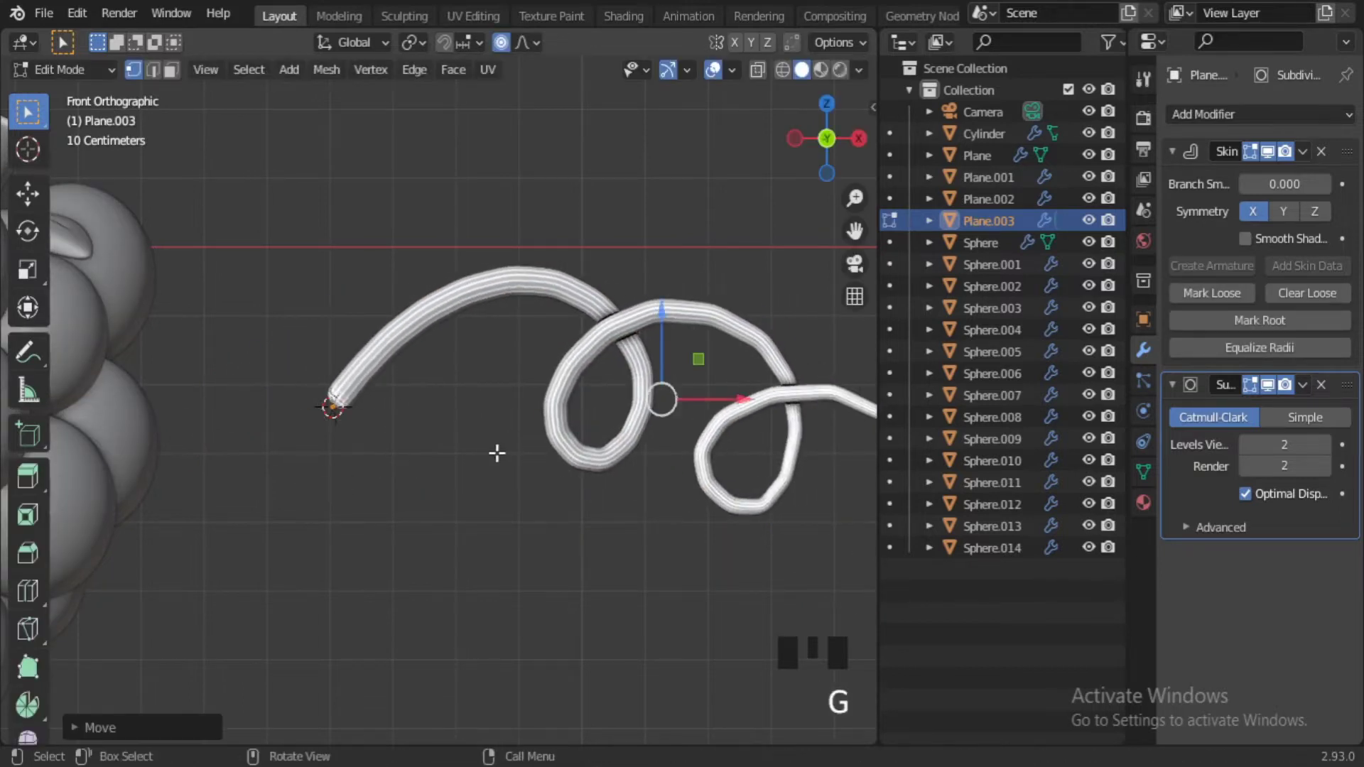
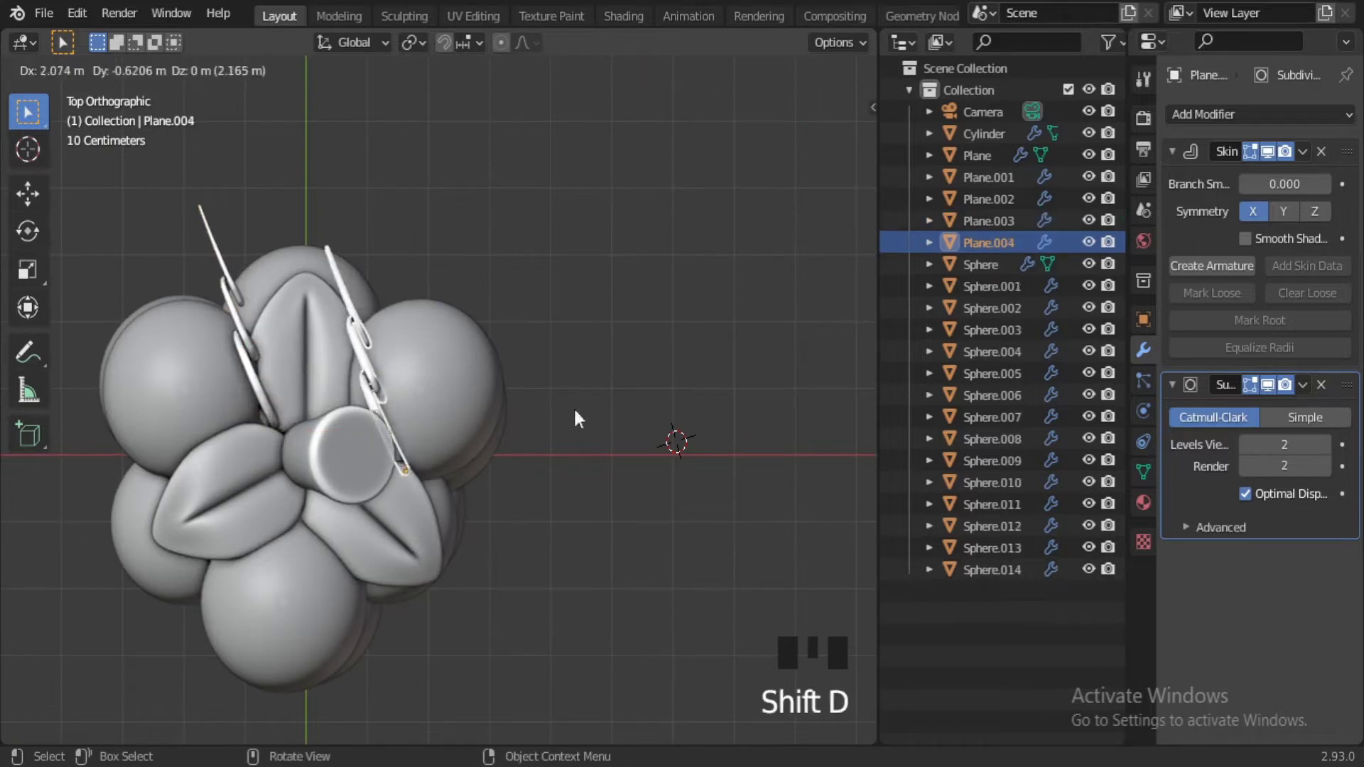
Rotate and scale the tendril into place against the bunch, checking from top view.
{"action": "key", "text": "r"}
{"action": "left_click_drag", "start_coordinate": [619, 530], "coordinate": [621, 385]}
{"action": "scroll", "scroll_direction": "up", "scroll_amount": 3}
{"action": "left_click_drag", "start_coordinate": [539, 485], "coordinate": [218, 378]}
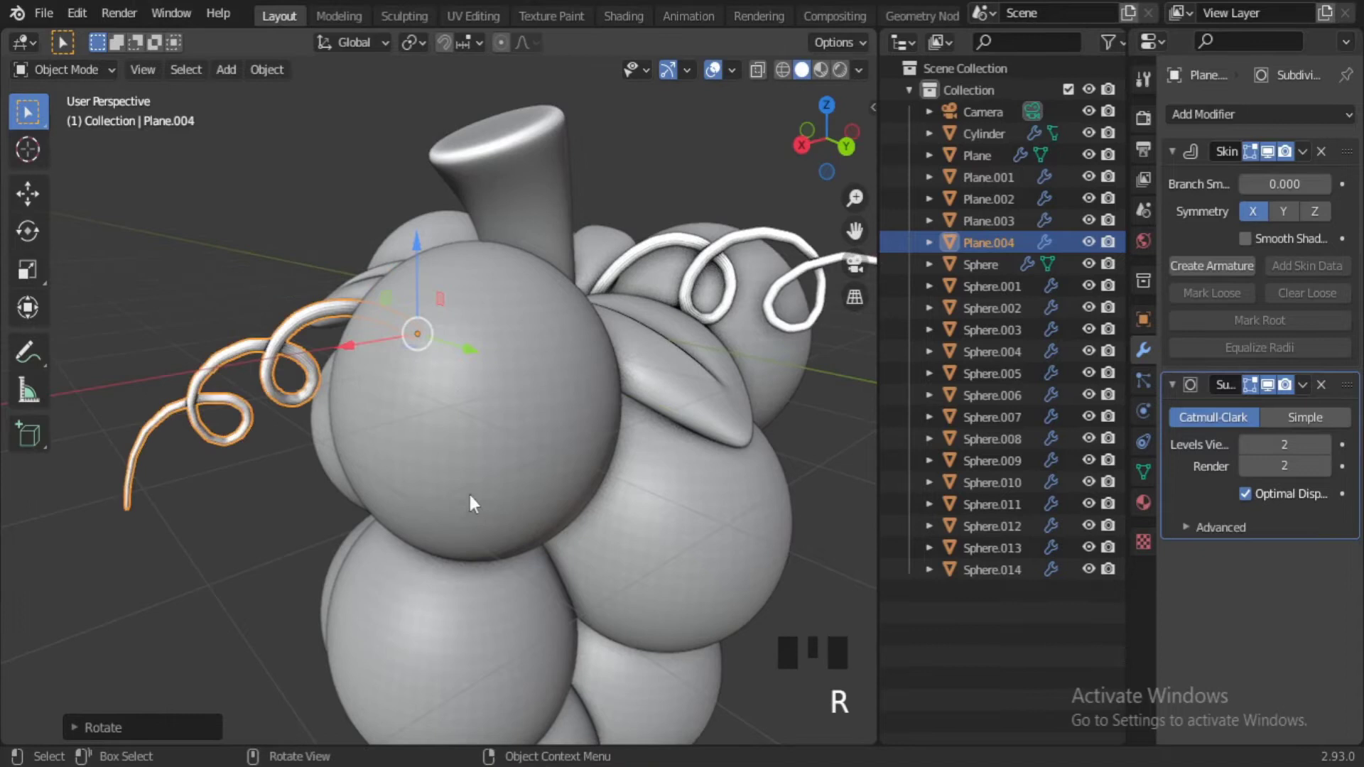
{"action": "key", "text": "s"}
{"action": "left_click", "coordinate": [236, 524]}
{"action": "scroll", "scroll_direction": "down", "scroll_amount": 3}
{"action": "left_click_drag", "start_coordinate": [369, 489], "coordinate": [398, 302]}
{"action": "left_click", "coordinate": [399, 303]}
{"action": "key", "text": "KP_7"}
{"action": "scroll", "scroll_direction": "up", "scroll_amount": 3}
Duplicate the tendril and rotate, scale and move the copy to another side of the bunch.
{"action": "key", "text": "shift+d"}
{"action": "key", "text": "r"}
{"action": "key", "text": "s"}
{"action": "key", "text": "g"}
{"action": "left_click", "coordinate": [498, 649]}
{"action": "left_click_drag", "start_coordinate": [458, 544], "coordinate": [548, 478]}
{"action": "scroll", "scroll_direction": "up", "scroll_amount": 3}
{"action": "scroll", "scroll_direction": "down", "scroll_amount": 3}
{"action": "left_click_drag", "start_coordinate": [548, 366], "coordinate": [521, 372]}
{"action": "scroll", "scroll_direction": "up", "scroll_amount": 3}
{"action": "left_click", "coordinate": [619, 436]}
{"action": "key", "text": "s"}
{"action": "left_click", "coordinate": [476, 283]}
{"action": "left_click_drag", "start_coordinate": [518, 377], "coordinate": [493, 414]}
Fine-tune the copy's position and rotation from top view so it coils against the front grapes.
{"action": "key", "text": "KP_7"}
{"action": "scroll", "scroll_direction": "up", "scroll_amount": 3}
{"action": "key", "text": "g"}
{"action": "key", "text": "r"}
{"action": "scroll", "scroll_direction": "down", "scroll_amount": 3}
{"action": "left_click", "coordinate": [464, 396]}
{"action": "left_click_drag", "start_coordinate": [440, 336], "coordinate": [580, 374]}
{"action": "scroll", "scroll_direction": "down", "scroll_amount": 3}
{"action": "scroll", "scroll_direction": "up", "scroll_amount": 3}
{"action": "middle_click", "coordinate": [539, 335]}
{"action": "scroll", "scroll_direction": "down", "scroll_amount": 3}
{"action": "scroll", "scroll_direction": "up", "scroll_amount": 3}
{"action": "left_click", "coordinate": [685, 622]}
Nudge the tendril, parent it to the bunch and assign it the Green material.
{"action": "key", "text": "g"}
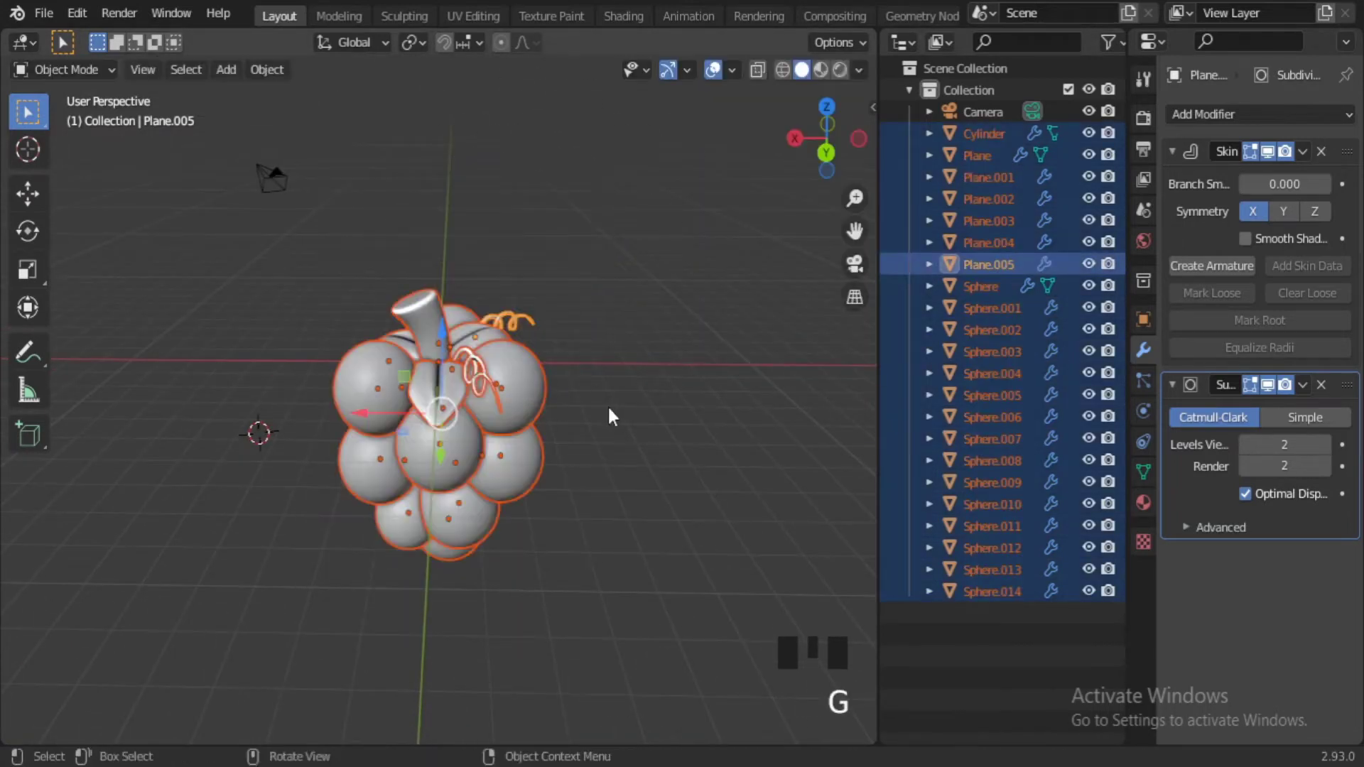
{"action": "scroll", "scroll_direction": "up", "scroll_amount": 3}
{"action": "left_click", "coordinate": [438, 281]}
{"action": "key", "text": "ctrl+p"}
{"action": "left_click", "coordinate": [577, 568]}
{"action": "scroll", "scroll_direction": "down", "scroll_amount": 3}
{"action": "middle_click", "coordinate": [566, 502]}
{"action": "scroll", "scroll_direction": "up", "scroll_amount": 3}
Switch to the Shading workspace and select a grape sphere to show the Red material's nodes.
{"action": "left_click", "coordinate": [636, 25]}
{"action": "scroll", "scroll_direction": "up", "scroll_amount": 3}
{"action": "left_click_drag", "start_coordinate": [910, 385], "coordinate": [950, 431]}
{"action": "scroll", "scroll_direction": "down", "scroll_amount": 3}
{"action": "left_click", "coordinate": [913, 451]}
{"action": "left_click", "coordinate": [337, 97]}
{"action": "left_click_drag", "start_coordinate": [873, 427], "coordinate": [896, 372]}
{"action": "left_click", "coordinate": [994, 486]}
{"action": "middle_click", "coordinate": [947, 494]}
{"action": "left_click", "coordinate": [358, 89]}
Add a White Noise Texture node and place it beside the Red material's shader.
{"action": "scroll", "scroll_direction": "down", "scroll_amount": 3}
{"action": "left_click_drag", "start_coordinate": [800, 460], "coordinate": [812, 409]}
{"action": "scroll", "scroll_direction": "up", "scroll_amount": 3}
{"action": "left_click_drag", "start_coordinate": [917, 390], "coordinate": [893, 423]}
{"action": "scroll", "scroll_direction": "down", "scroll_amount": 3}
{"action": "left_click_drag", "start_coordinate": [863, 503], "coordinate": [909, 537]}
{"action": "scroll", "scroll_direction": "up", "scroll_amount": 3}
{"action": "middle_click", "coordinate": [837, 452]}
{"action": "left_click_drag", "start_coordinate": [824, 344], "coordinate": [869, 405]}
Replace the node with a Noise Texture and ColorRamp wired into the Principled BSDF Roughness.
{"action": "key", "text": "/"}
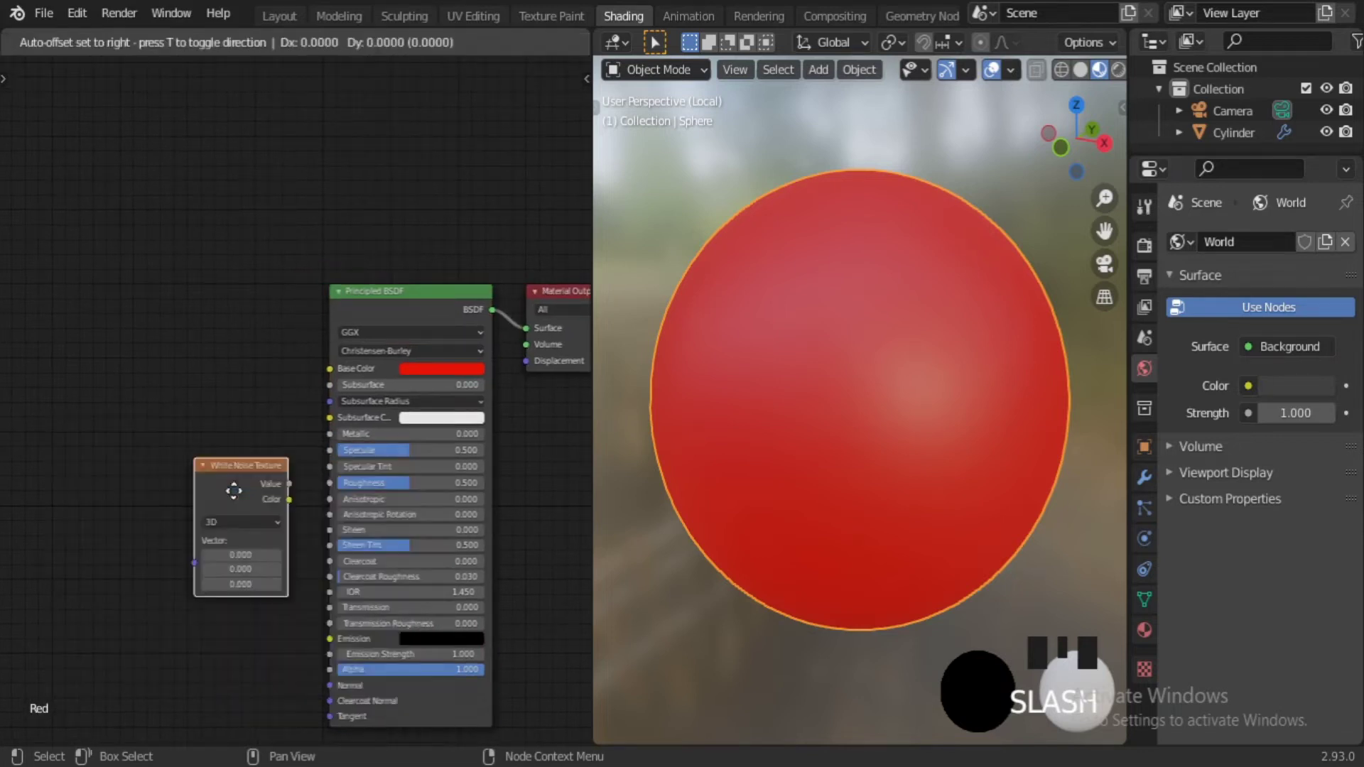
{"action": "key", "text": "Delete"}
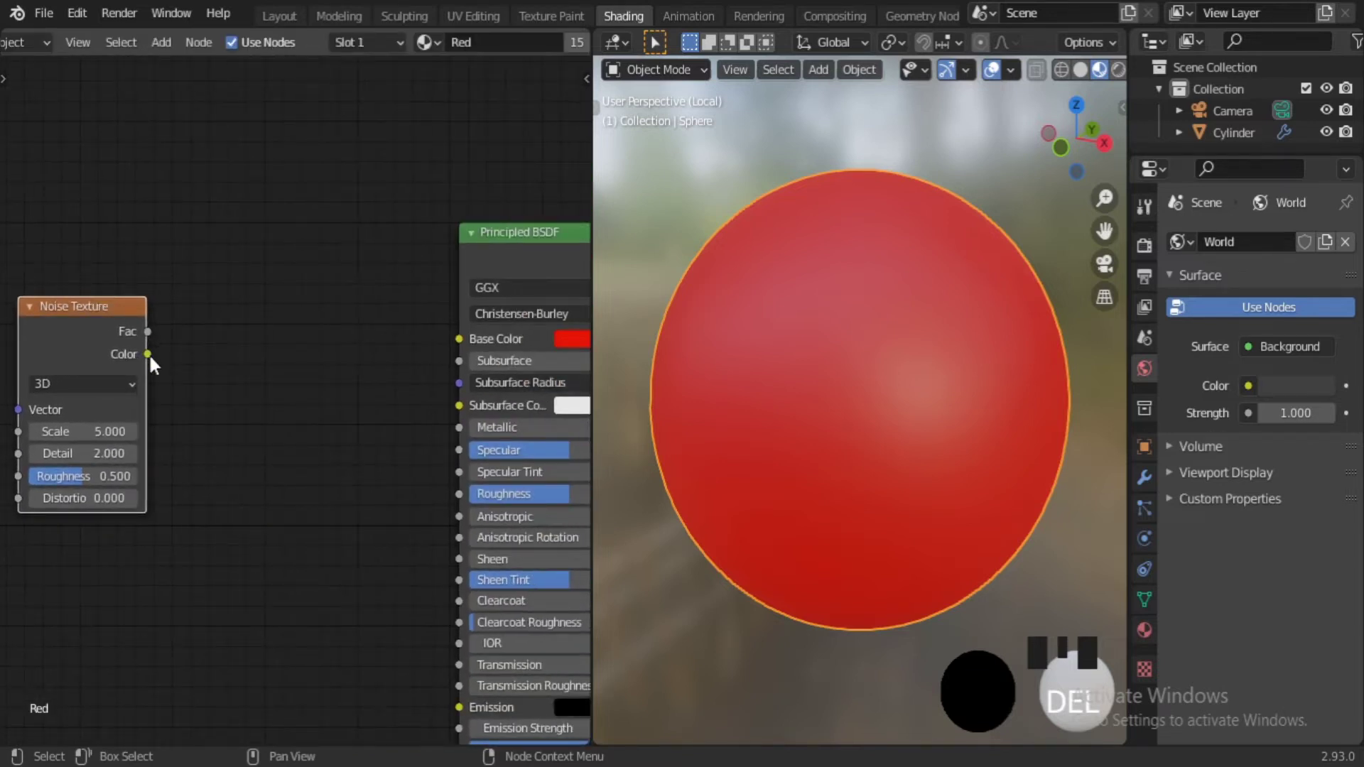
{"action": "left_click_drag", "start_coordinate": [396, 438], "coordinate": [169, 350]}
{"action": "left_click_drag", "start_coordinate": [171, 351], "coordinate": [277, 465]}
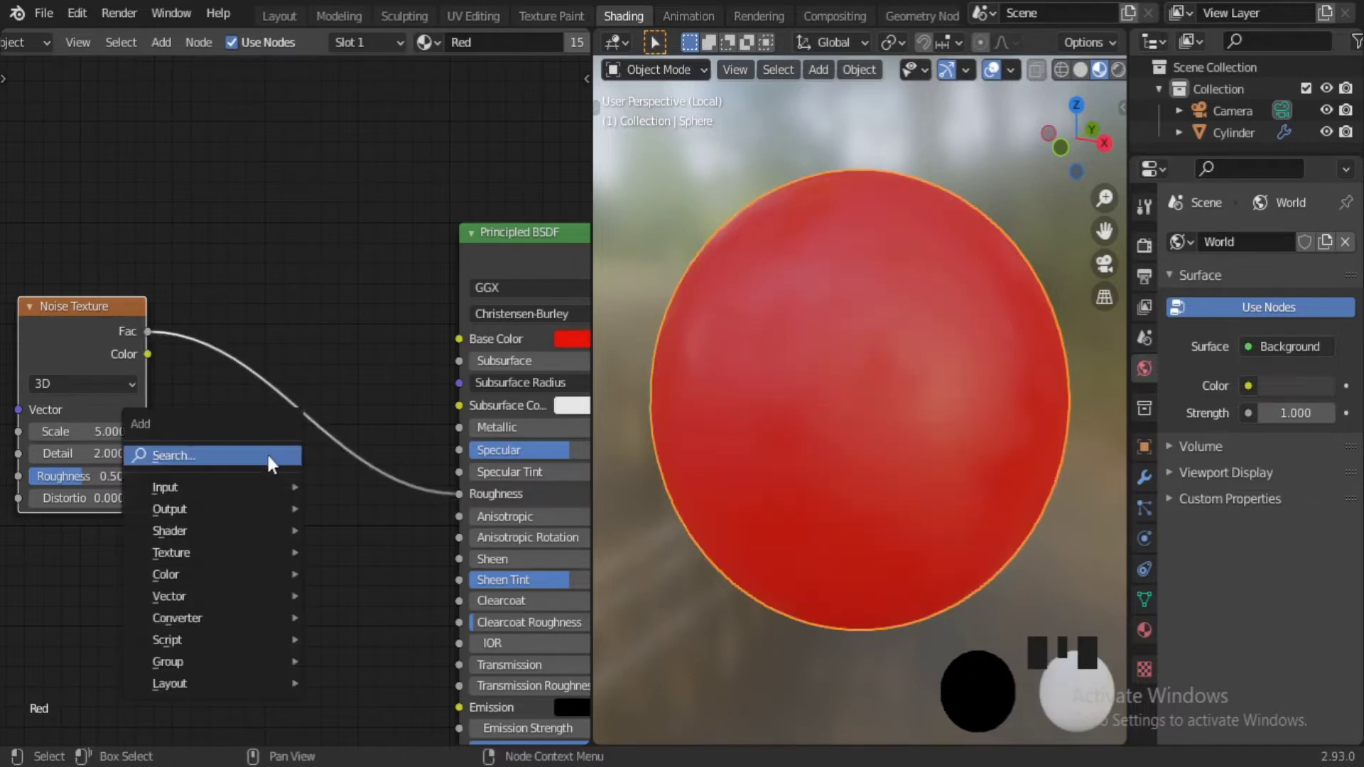
{"action": "left_click_drag", "start_coordinate": [919, 513], "coordinate": [255, 400]}
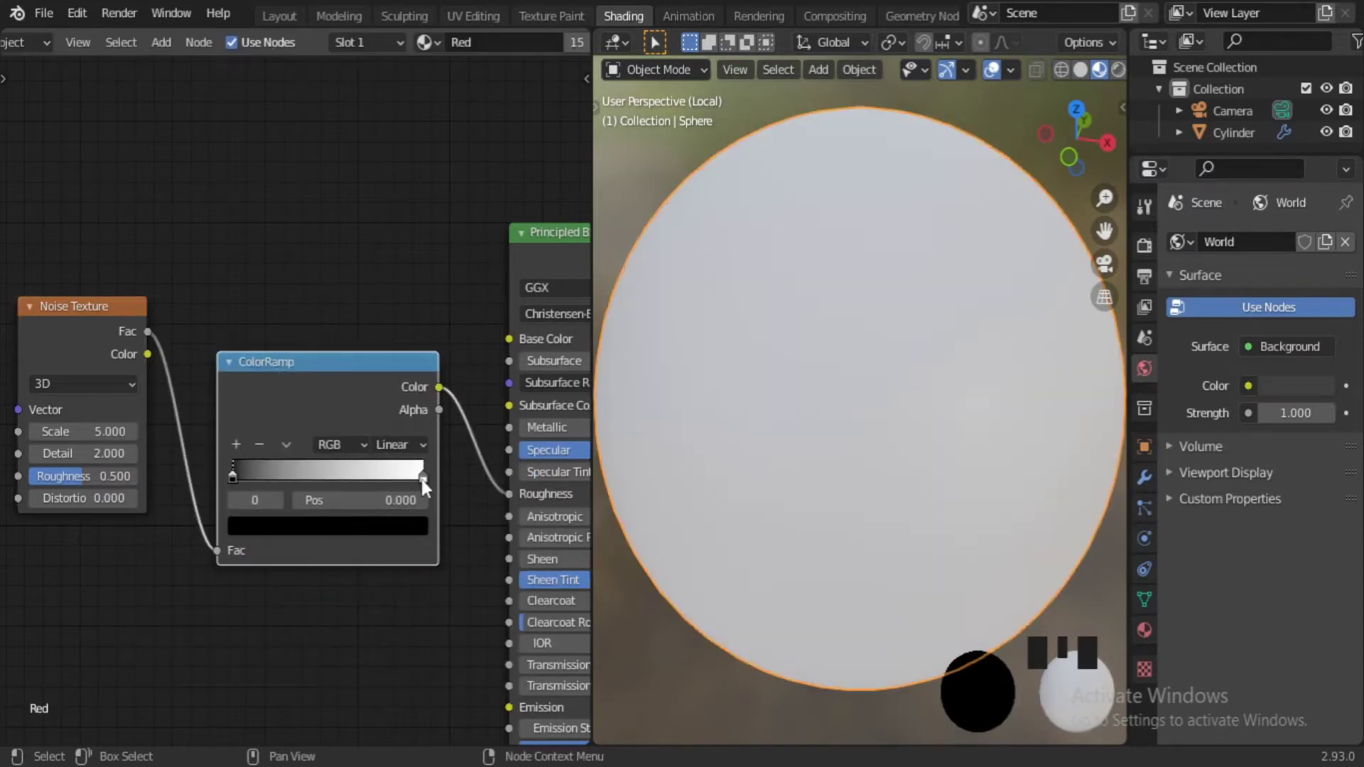
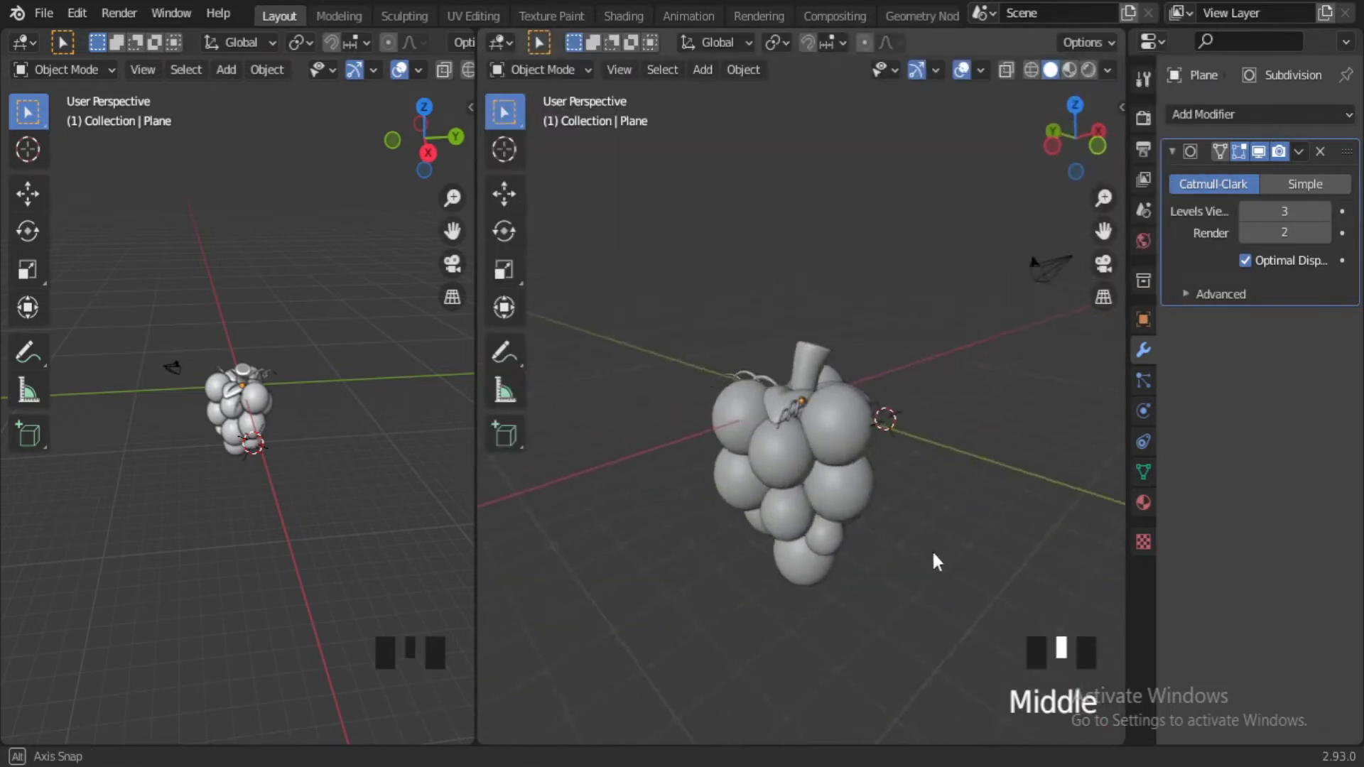
In the Shading workspace, move a ColorRamp stop to change the grapes' roughness contrast.
{"action": "left_click", "coordinate": [626, 31]}
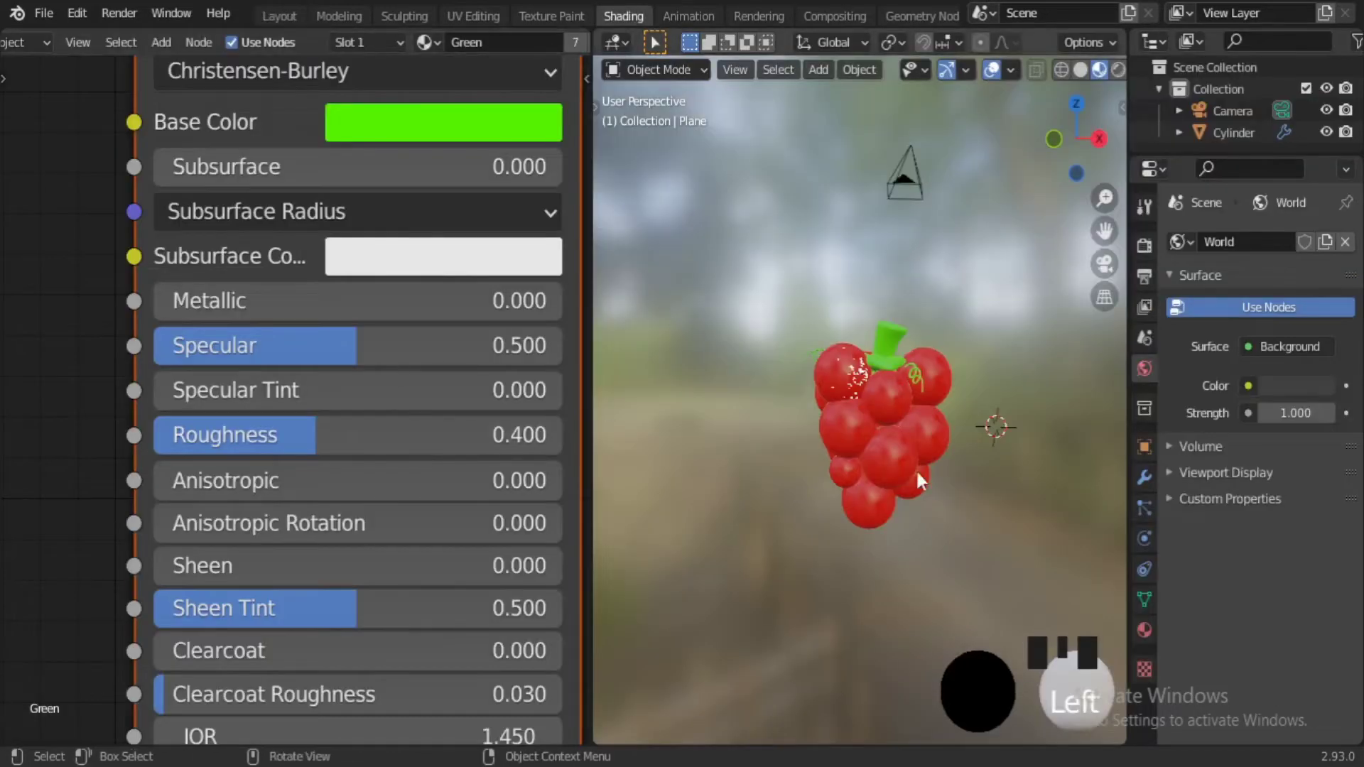
{"action": "scroll", "scroll_direction": "up", "scroll_amount": 3}
{"action": "middle_click", "coordinate": [955, 417]}
{"action": "middle_click", "coordinate": [858, 446]}
{"action": "scroll", "scroll_direction": "down", "scroll_amount": 3}
{"action": "left_click_drag", "start_coordinate": [860, 481], "coordinate": [916, 527]}
{"action": "scroll", "scroll_direction": "up", "scroll_amount": 3}
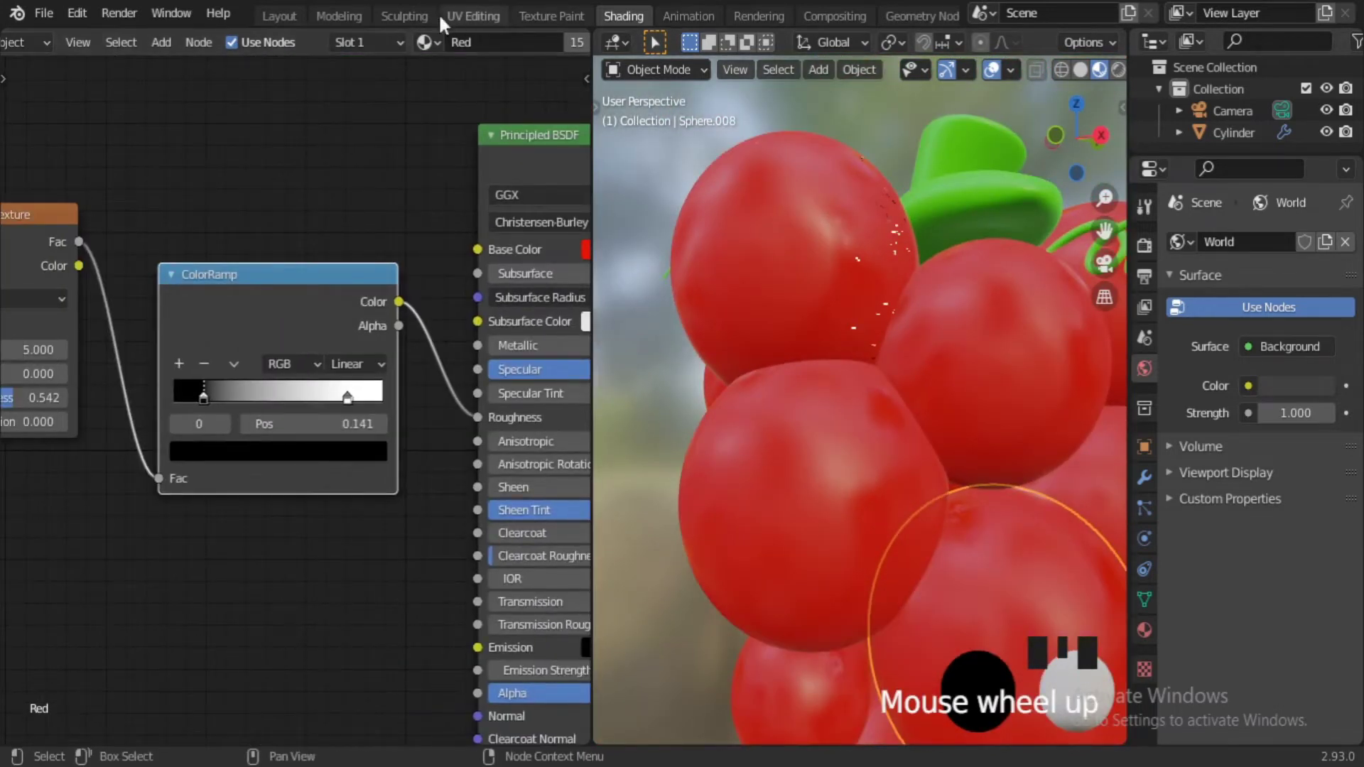
{"action": "left_click", "coordinate": [414, 392]}
{"action": "left_click_drag", "start_coordinate": [254, 468], "coordinate": [337, 489]}
Adjust the Noise Texture roughness and check the result through the camera view.
{"action": "key", "text": "alt+g"}
{"action": "key", "text": "alt+r"}
{"action": "left_click_drag", "start_coordinate": [202, 474], "coordinate": [232, 412]}
{"action": "scroll", "scroll_direction": "down", "scroll_amount": 3}
{"action": "left_click", "coordinate": [254, 397]}
{"action": "key", "text": "r"}
{"action": "key", "text": "KP_0"}
{"action": "scroll", "scroll_direction": "up", "scroll_amount": 3}
Tweak the ramp stops once more, undo a change and return to the Layout workspace.
{"action": "left_click_drag", "start_coordinate": [250, 518], "coordinate": [145, 418]}
{"action": "left_click", "coordinate": [145, 417]}
{"action": "middle_click", "coordinate": [166, 415]}
{"action": "left_click", "coordinate": [316, 447]}
{"action": "key", "text": "ctrl+z"}
{"action": "left_click", "coordinate": [143, 399]}
{"action": "left_click", "coordinate": [126, 490]}
{"action": "scroll", "scroll_direction": "up", "scroll_amount": 3}
Select the stem cylinder and tilt it along the X axis so it leans out of the bunch.
{"action": "key", "text": "r"}
{"action": "key", "text": "r"}
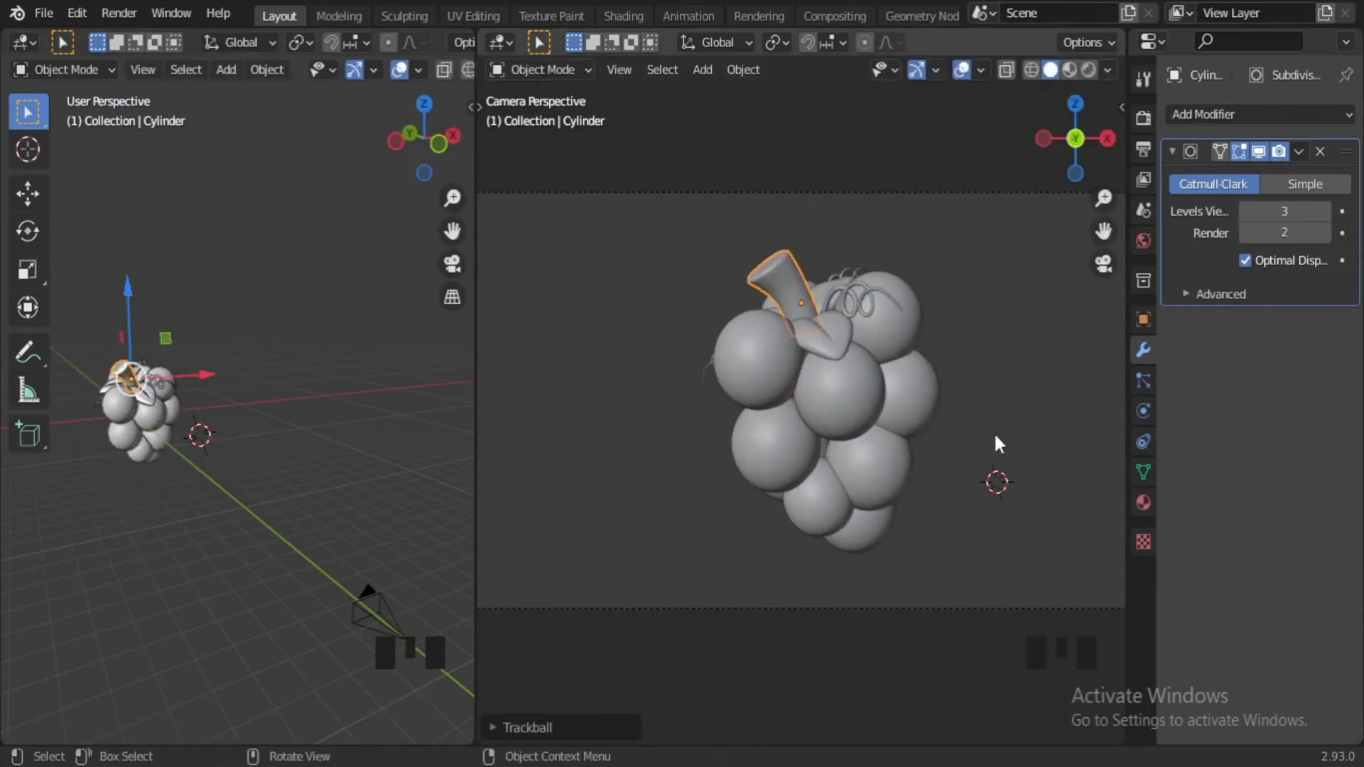
{"action": "key", "text": "r"}
{"action": "left_click", "coordinate": [116, 404]}
{"action": "key", "text": "r"}
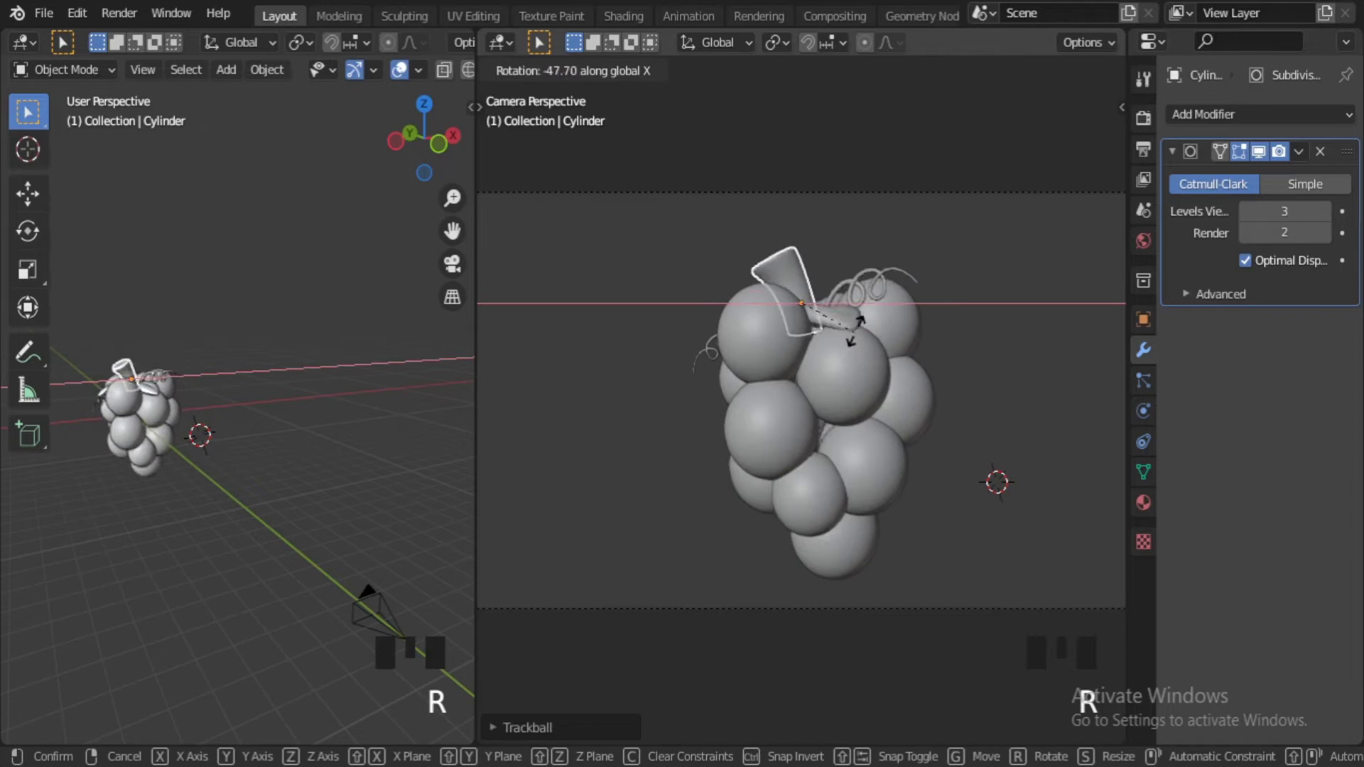
{"action": "key", "text": "r"}
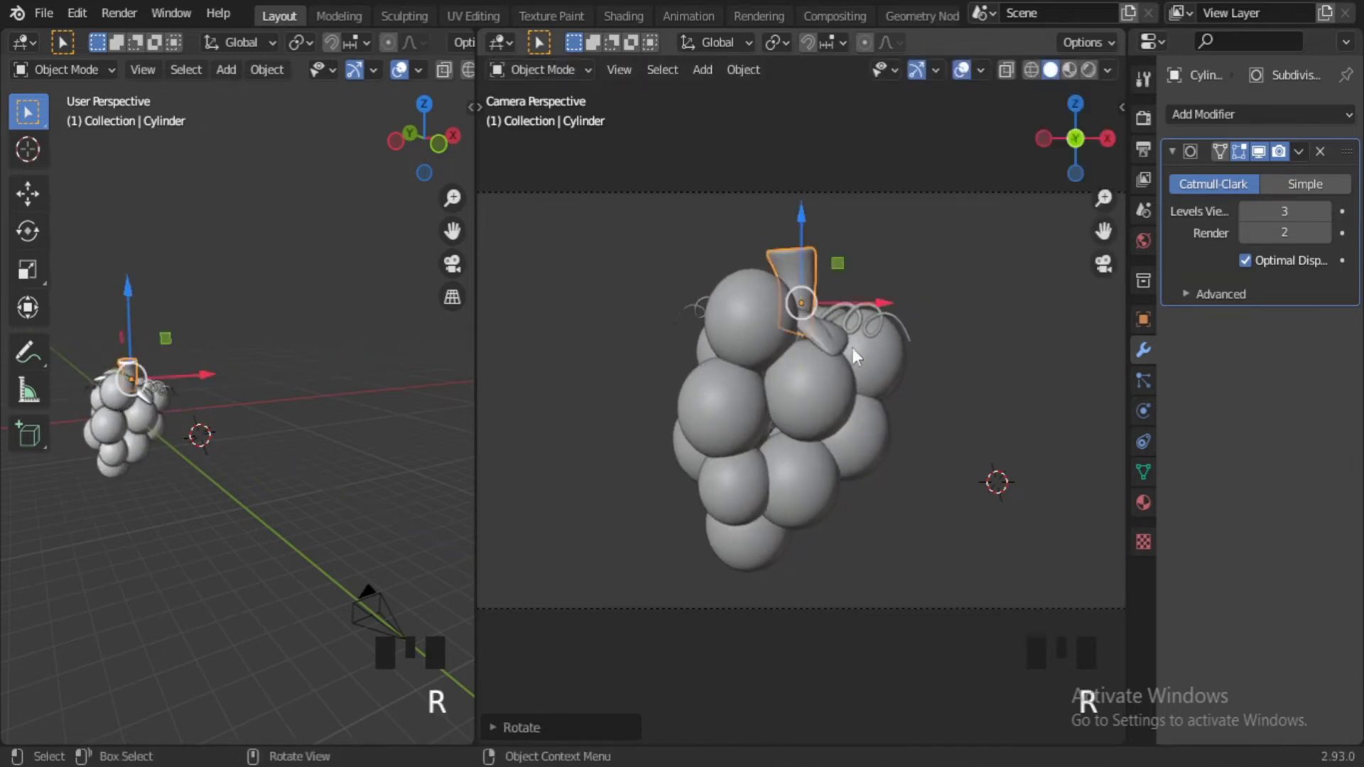
{"action": "left_click", "coordinate": [105, 421]}
Twist the stem around its own local Z axis using Normal orientation and confirm.
{"action": "key", "text": "r"}
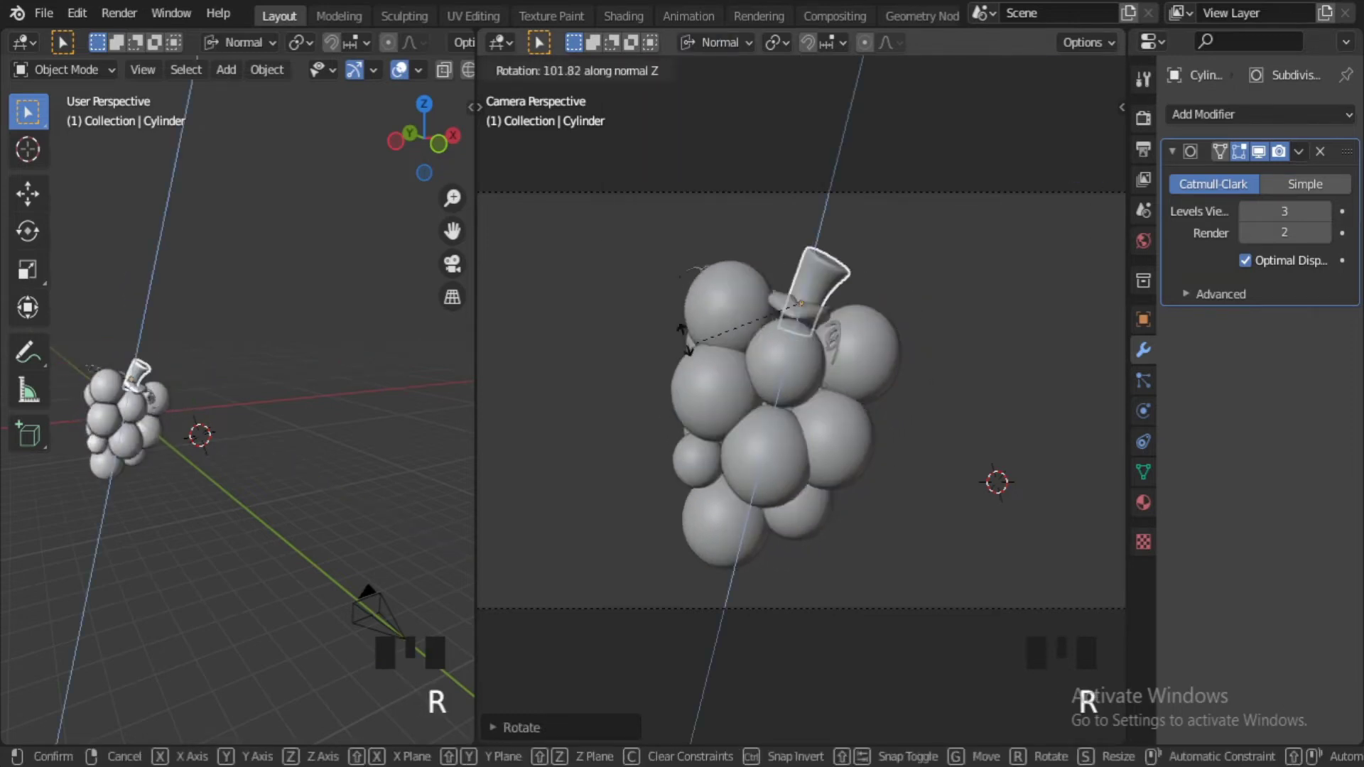
{"action": "key", "text": "r"}
{"action": "key", "text": "r"}
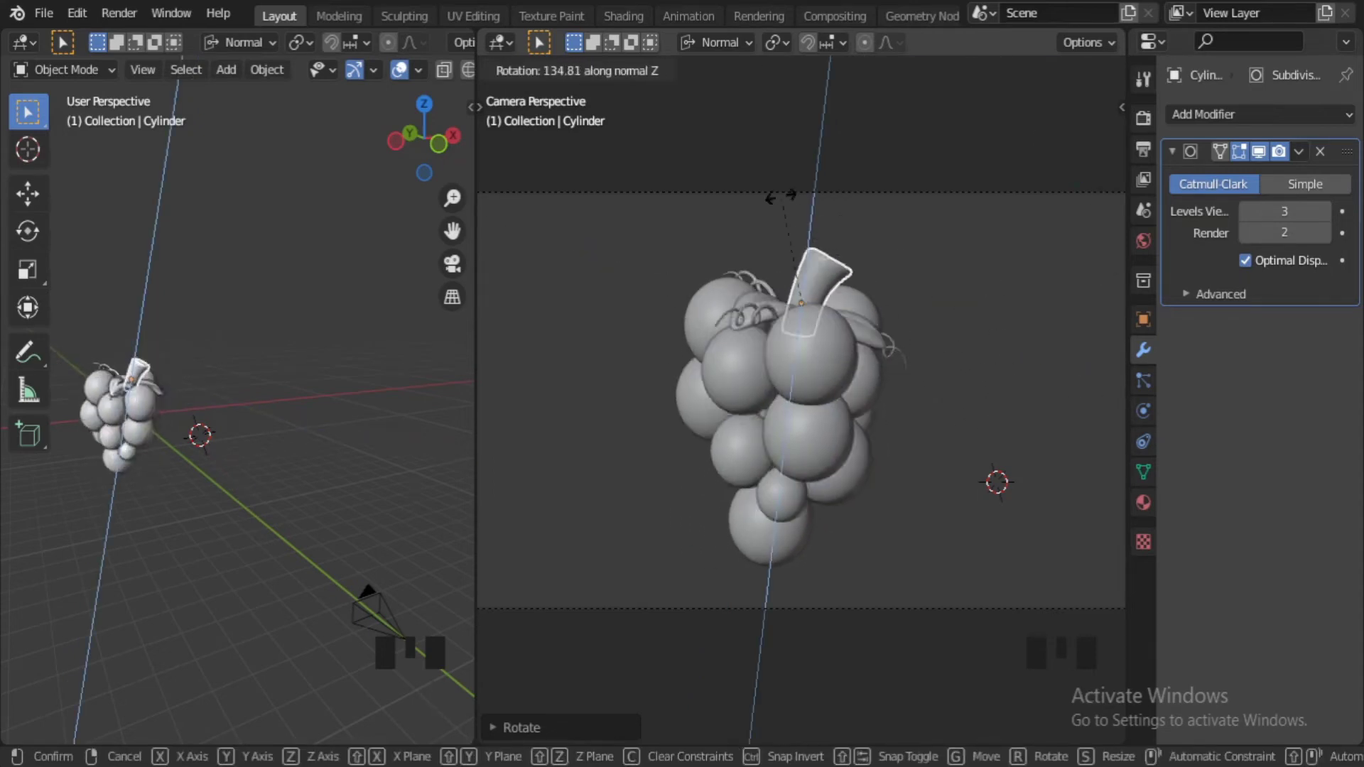
{"action": "scroll", "scroll_direction": "up", "scroll_amount": 3}
{"action": "key", "text": "r"}
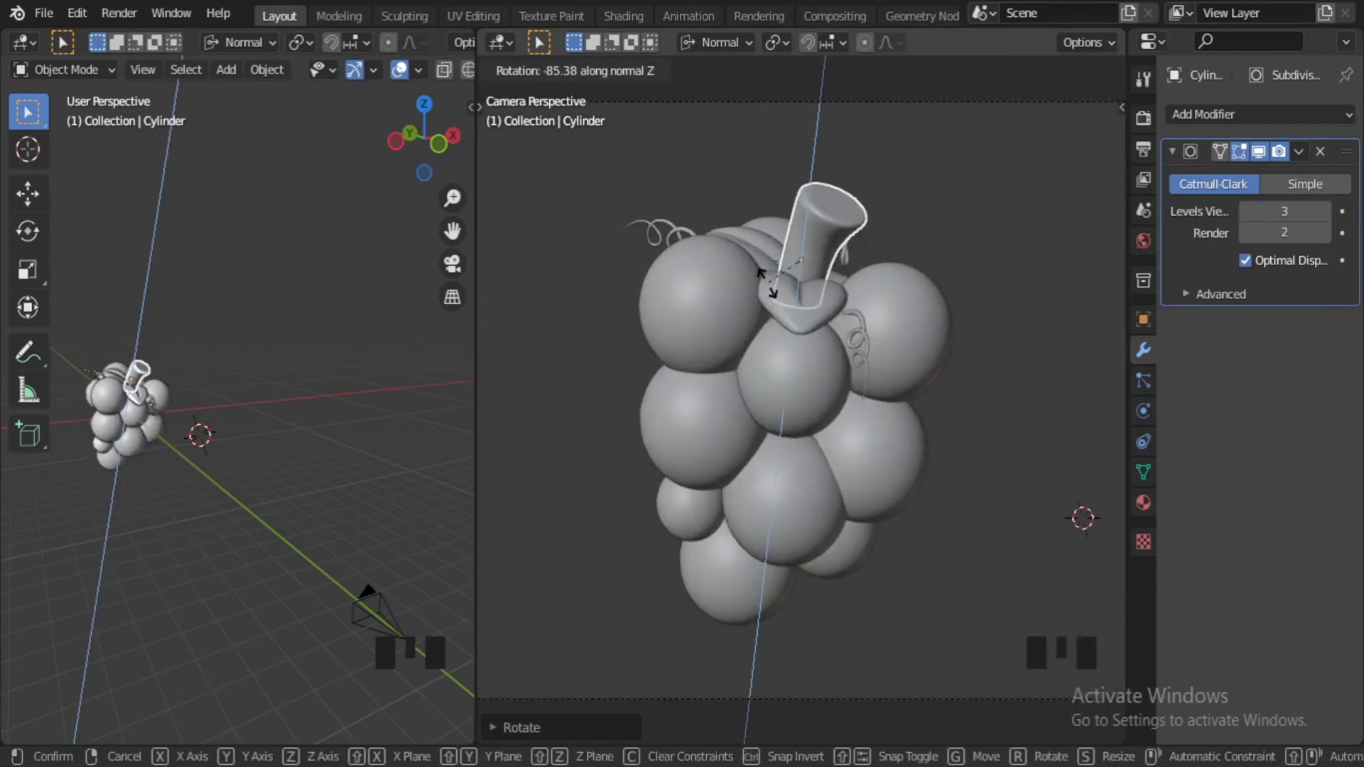
{"action": "left_click", "coordinate": [101, 445]}
Nudge an upper grape sphere into place with several small moves and rescale it.
{"action": "scroll", "scroll_direction": "up", "scroll_amount": 3}
{"action": "left_click", "coordinate": [110, 421]}
{"action": "key", "text": "g"}
{"action": "left_click", "coordinate": [106, 395]}
{"action": "key", "text": "g"}
{"action": "left_click", "coordinate": [106, 395]}
{"action": "key", "text": "g"}
{"action": "left_click", "coordinate": [105, 396]}
{"action": "key", "text": "g"}
{"action": "scroll", "scroll_direction": "up", "scroll_amount": 3}
{"action": "key", "text": "s"}
{"action": "left_click", "coordinate": [105, 395]}
{"action": "key", "text": "s"}
Shift neighbouring grapes to tighten the bunch and pick a lower grape to adjust.
{"action": "key", "text": "g"}
{"action": "middle_click", "coordinate": [105, 395]}
{"action": "left_click", "coordinate": [105, 395]}
{"action": "key", "text": "g"}
{"action": "scroll", "scroll_direction": "down", "scroll_amount": 3}
{"action": "left_click", "coordinate": [106, 395]}
{"action": "scroll", "scroll_direction": "up", "scroll_amount": 3}
{"action": "left_click", "coordinate": [105, 395]}
{"action": "scroll", "scroll_direction": "up", "scroll_amount": 3}
{"action": "left_click", "coordinate": [106, 395]}
{"action": "key", "text": "g"}
{"action": "scroll", "scroll_direction": "down", "scroll_amount": 3}
{"action": "left_click", "coordinate": [106, 395]}
Move the selected lower grape to a new spot in a few G nudges, checking in the camera view.
{"action": "scroll", "scroll_direction": "up", "scroll_amount": 3}
{"action": "left_click", "coordinate": [106, 395]}
{"action": "key", "text": "g"}
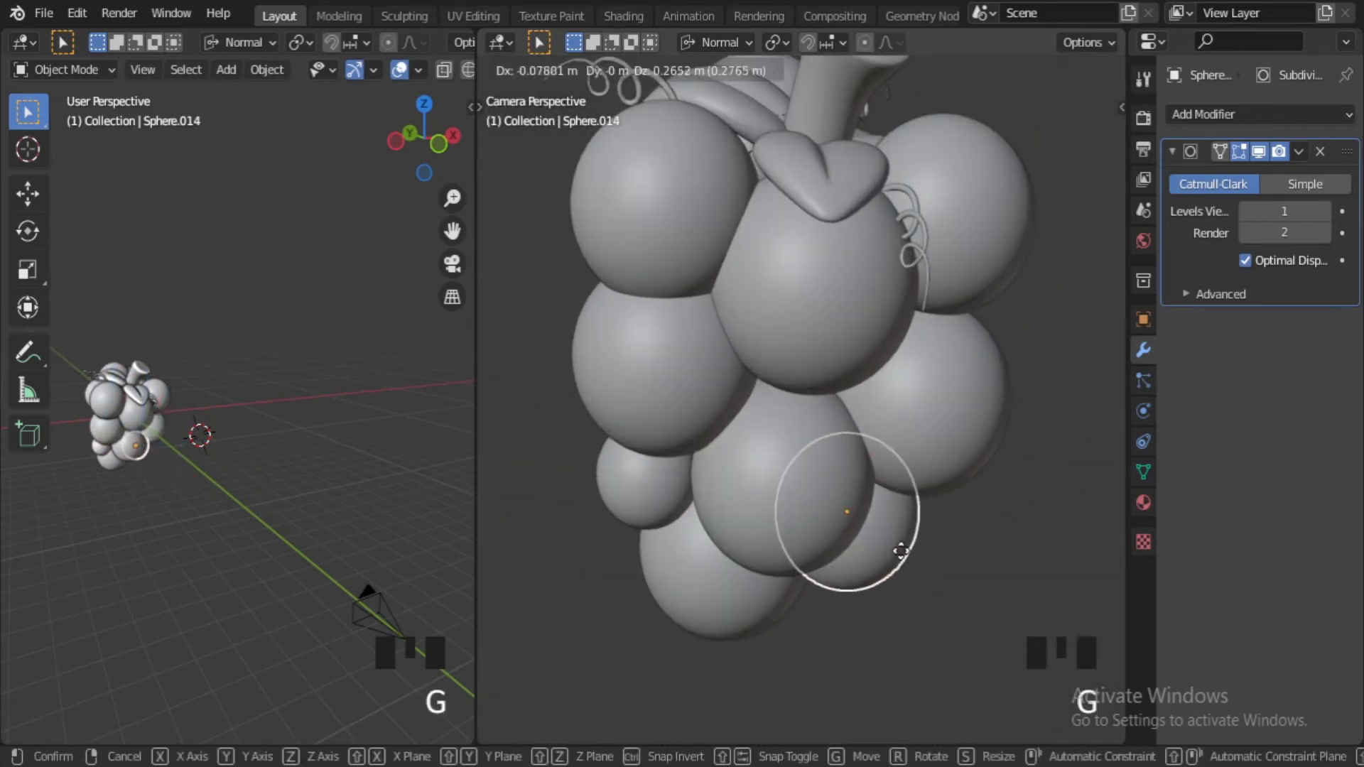
{"action": "left_click", "coordinate": [106, 395]}
{"action": "key", "text": "g"}
{"action": "left_click", "coordinate": [106, 396]}
{"action": "scroll", "scroll_direction": "down", "scroll_amount": 3}
{"action": "scroll", "scroll_direction": "up", "scroll_amount": 3}
{"action": "middle_click", "coordinate": [106, 396]}
{"action": "scroll", "scroll_direction": "up", "scroll_amount": 3}
{"action": "middle_click", "coordinate": [106, 395]}
{"action": "left_click", "coordinate": [106, 395]}
{"action": "key", "text": "g"}
{"action": "left_click", "coordinate": [106, 395]}
Reposition a grape near the top, then shrink a lower grape to fit the bunch.
{"action": "scroll", "scroll_direction": "down", "scroll_amount": 3}
{"action": "middle_click", "coordinate": [106, 395]}
{"action": "scroll", "scroll_direction": "up", "scroll_amount": 3}
{"action": "middle_click", "coordinate": [106, 395]}
{"action": "scroll", "scroll_direction": "up", "scroll_amount": 3}
{"action": "left_click", "coordinate": [135, 405]}
{"action": "key", "text": "g"}
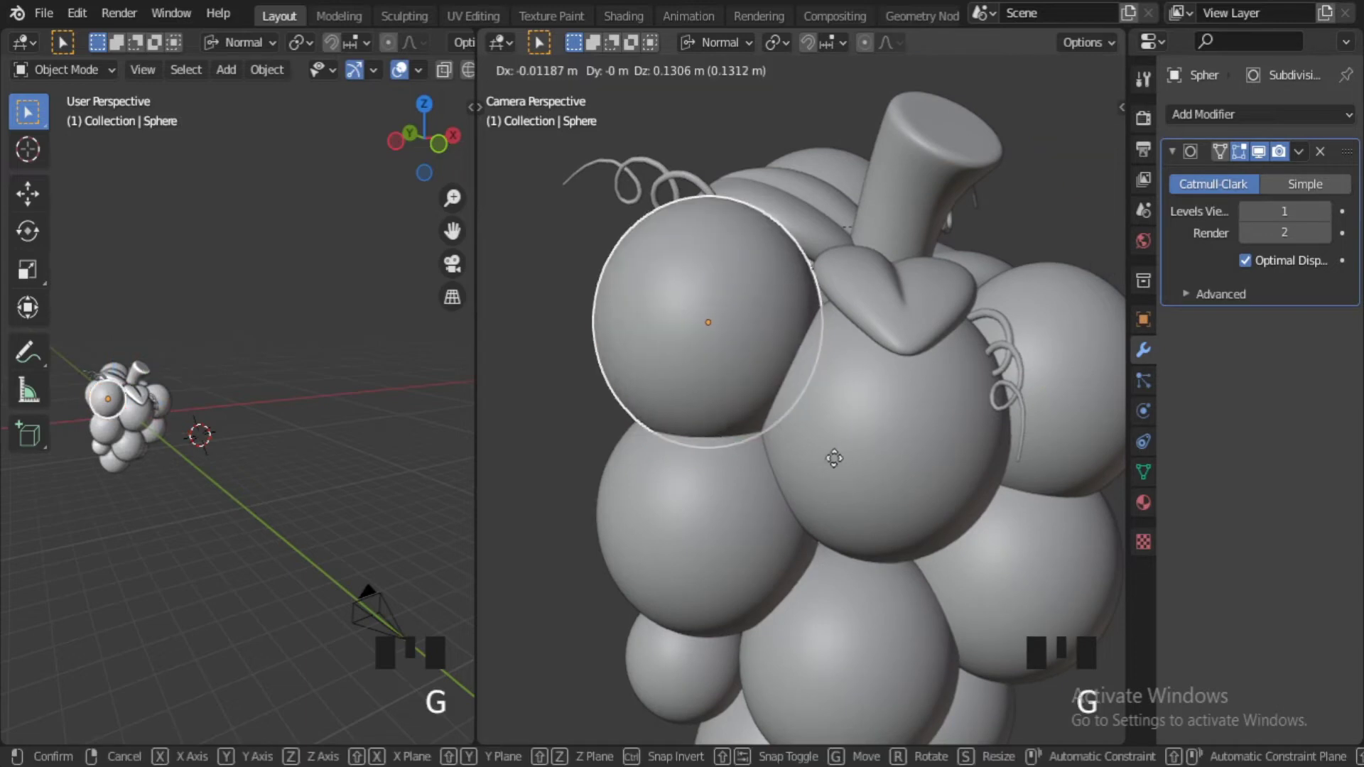
{"action": "key", "text": "g"}
{"action": "left_click", "coordinate": [105, 393]}
{"action": "key", "text": "s"}
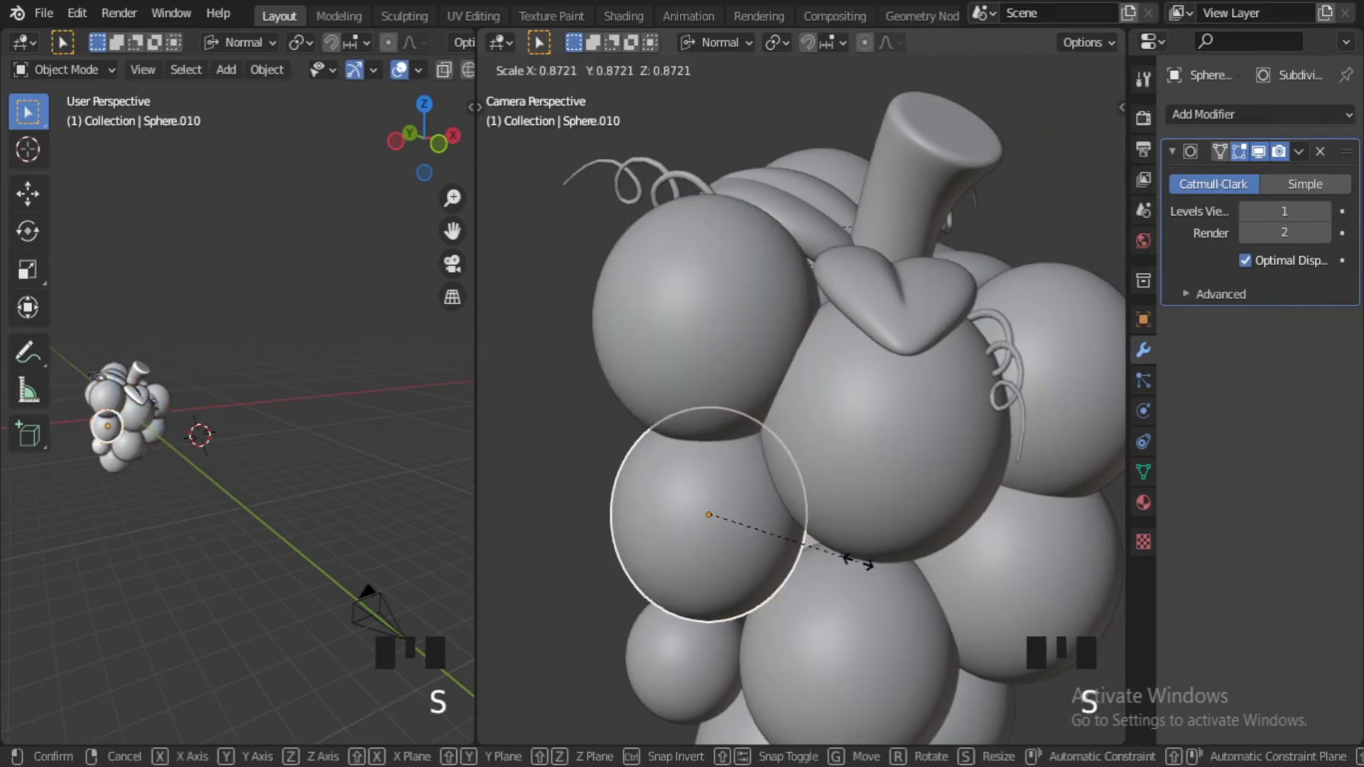
{"action": "left_click", "coordinate": [103, 444]}
Slide another mid-bunch grape into a better position with two moves.
{"action": "scroll", "scroll_direction": "down", "scroll_amount": 3}
{"action": "middle_click", "coordinate": [103, 445]}
{"action": "scroll", "scroll_direction": "up", "scroll_amount": 3}
{"action": "middle_click", "coordinate": [103, 445]}
{"action": "left_click", "coordinate": [106, 393]}
{"action": "key", "text": "g"}
{"action": "left_click", "coordinate": [105, 392]}
{"action": "scroll", "scroll_direction": "down", "scroll_amount": 3}
{"action": "middle_click", "coordinate": [106, 393]}
{"action": "scroll", "scroll_direction": "up", "scroll_amount": 3}
{"action": "middle_click", "coordinate": [106, 393]}
{"action": "left_click", "coordinate": [106, 393]}
{"action": "key", "text": "g"}
{"action": "left_click", "coordinate": [106, 423]}
Rescale a top grape and review the bunch silhouette from the camera.
{"action": "key", "text": "s"}
{"action": "left_click", "coordinate": [134, 405]}
{"action": "scroll", "scroll_direction": "down", "scroll_amount": 3}
{"action": "middle_click", "coordinate": [134, 406]}
{"action": "scroll", "scroll_direction": "up", "scroll_amount": 3}
{"action": "middle_click", "coordinate": [134, 406]}
{"action": "scroll", "scroll_direction": "down", "scroll_amount": 3}
{"action": "middle_click", "coordinate": [134, 406]}
{"action": "scroll", "scroll_direction": "up", "scroll_amount": 3}
{"action": "middle_click", "coordinate": [134, 405]}
{"action": "scroll", "scroll_direction": "up", "scroll_amount": 3}
Alternately scale and move a central grape until it sits snugly among its neighbours.
{"action": "left_click", "coordinate": [106, 394]}
{"action": "key", "text": "s"}
{"action": "key", "text": "g"}
{"action": "left_click", "coordinate": [106, 394]}
{"action": "key", "text": "s"}
{"action": "key", "text": "g"}
{"action": "left_click", "coordinate": [106, 393]}
{"action": "scroll", "scroll_direction": "down", "scroll_amount": 3}
{"action": "scroll", "scroll_direction": "up", "scroll_amount": 3}
{"action": "key", "text": "s"}
{"action": "key", "text": "g"}
{"action": "left_click", "coordinate": [135, 406]}
Resize the top grape in two passes to even out the bunch's upper edge.
{"action": "scroll", "scroll_direction": "down", "scroll_amount": 3}
{"action": "scroll", "scroll_direction": "up", "scroll_amount": 3}
{"action": "left_click", "coordinate": [134, 405]}
{"action": "key", "text": "s"}
{"action": "key", "text": "s"}
{"action": "left_click", "coordinate": [134, 405]}
{"action": "scroll", "scroll_direction": "down", "scroll_amount": 3}
{"action": "middle_click", "coordinate": [134, 405]}
{"action": "scroll", "scroll_direction": "up", "scroll_amount": 3}
{"action": "left_click", "coordinate": [135, 406]}
{"action": "key", "text": "s"}
{"action": "left_click", "coordinate": [943, 639]}
{"action": "scroll", "scroll_direction": "down", "scroll_amount": 3}
{"action": "scroll", "scroll_direction": "up", "scroll_amount": 3}
Scale a couple more grapes on the right side, then select the stem for another rotation.
{"action": "left_click", "coordinate": [107, 394]}
{"action": "key", "text": "s"}
{"action": "left_click", "coordinate": [949, 545]}
{"action": "scroll", "scroll_direction": "up", "scroll_amount": 3}
{"action": "middle_click", "coordinate": [920, 533]}
{"action": "left_click", "coordinate": [703, 496]}
{"action": "key", "text": "s"}
{"action": "scroll", "scroll_direction": "down", "scroll_amount": 3}
{"action": "left_click", "coordinate": [928, 605]}
{"action": "scroll", "scroll_direction": "up", "scroll_amount": 3}
{"action": "left_click", "coordinate": [135, 406]}
Rotate the stem slightly to a new angle and check it from the camera view.
{"action": "key", "text": "r"}
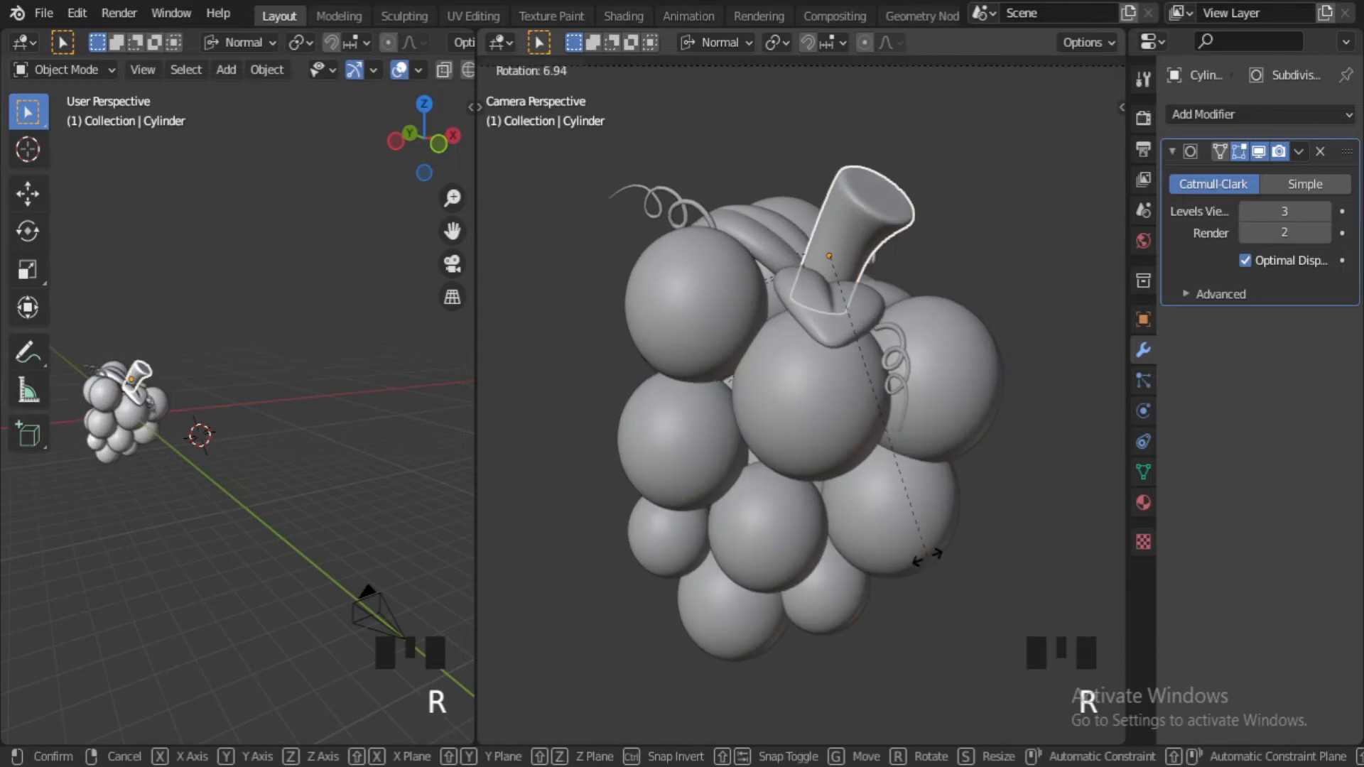
{"action": "left_click", "coordinate": [180, 404]}
{"action": "scroll", "scroll_direction": "down", "scroll_amount": 3}
{"action": "scroll", "scroll_direction": "up", "scroll_amount": 3}
{"action": "scroll", "scroll_direction": "up", "scroll_amount": 3}
{"action": "left_click", "coordinate": [920, 315]}
{"action": "scroll", "scroll_direction": "up", "scroll_amount": 3}
{"action": "middle_click", "coordinate": [935, 379]}
{"action": "key", "text": "r"}
{"action": "left_click", "coordinate": [1007, 287]}
{"action": "scroll", "scroll_direction": "down", "scroll_amount": 3}
{"action": "left_click_drag", "start_coordinate": [871, 427], "coordinate": [913, 442]}
{"action": "scroll", "scroll_direction": "up", "scroll_amount": 3}
{"action": "scroll", "scroll_direction": "down", "scroll_amount": 3}
{"action": "middle_click", "coordinate": [925, 432]}
{"action": "scroll", "scroll_direction": "up", "scroll_amount": 3}
{"action": "key", "text": "KP_0"}
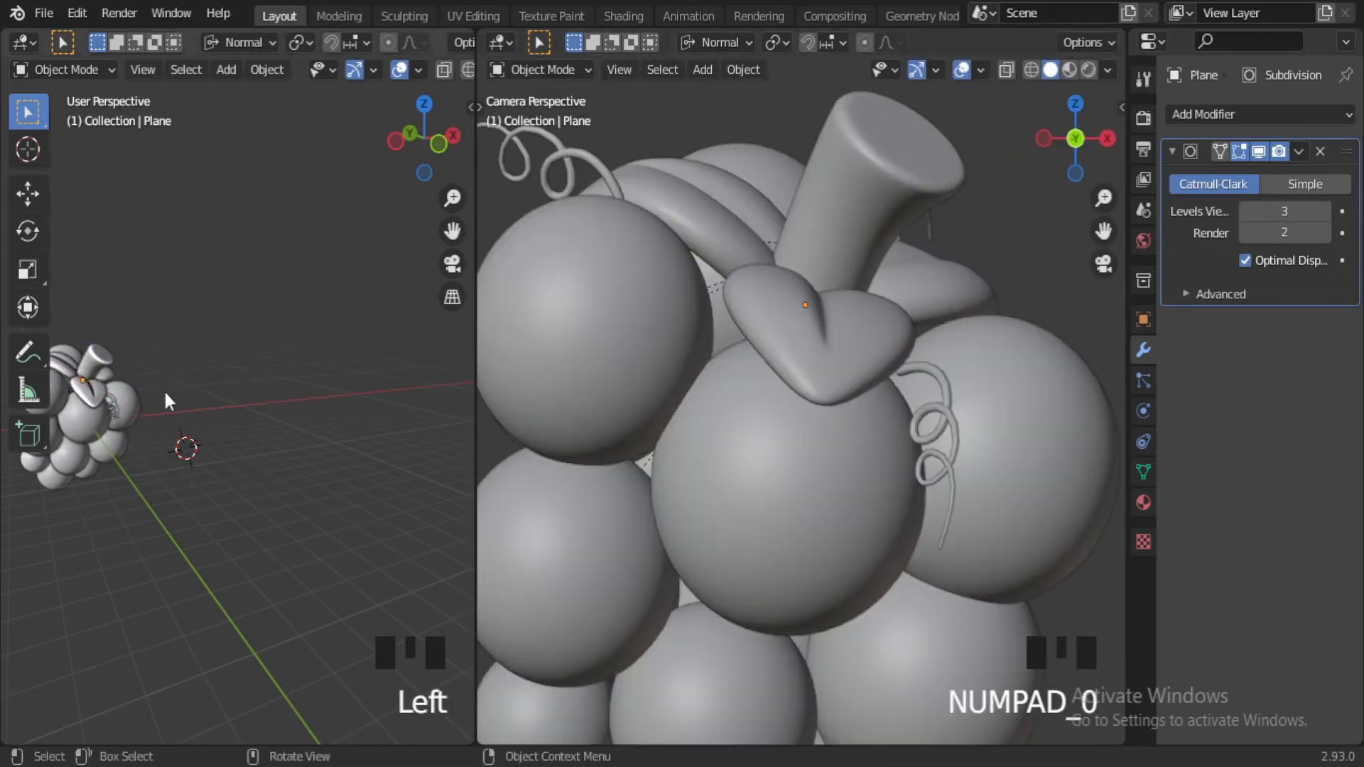
Reposition the leaf sitting on top of the grape bunch.
{"action": "left_click", "coordinate": [77, 412]}
{"action": "key", "text": "KP_Decimal"}
{"action": "left_click_drag", "start_coordinate": [368, 424], "coordinate": [312, 487]}
{"action": "key", "text": "g"}
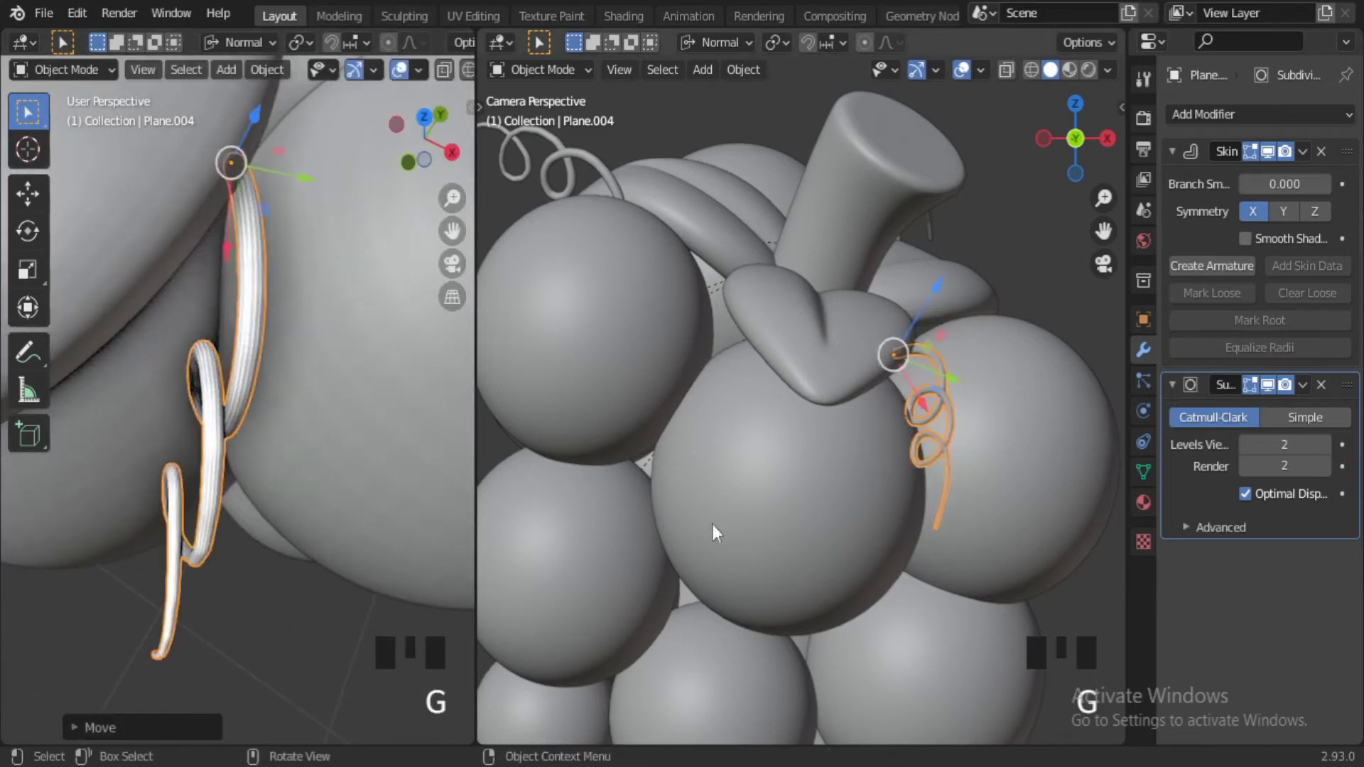
Move and rescale one curly tendril beside the bunch.
{"action": "left_click", "coordinate": [1033, 278]}
{"action": "left_click_drag", "start_coordinate": [633, 408], "coordinate": [754, 421]}
{"action": "scroll", "scroll_direction": "down", "scroll_amount": 3}
{"action": "left_click_drag", "start_coordinate": [860, 498], "coordinate": [827, 500]}
{"action": "scroll", "scroll_direction": "down", "scroll_amount": 3}
{"action": "scroll", "scroll_direction": "up", "scroll_amount": 3}
{"action": "left_click_drag", "start_coordinate": [891, 536], "coordinate": [887, 403]}
{"action": "left_click", "coordinate": [800, 530]}
{"action": "key", "text": "g"}
{"action": "key", "text": "s"}
{"action": "left_click", "coordinate": [960, 627]}
Nudge the tendril further into place against the stem.
{"action": "scroll", "scroll_direction": "down", "scroll_amount": 3}
{"action": "left_click_drag", "start_coordinate": [819, 536], "coordinate": [797, 421]}
{"action": "scroll", "scroll_direction": "up", "scroll_amount": 3}
{"action": "left_click_drag", "start_coordinate": [759, 411], "coordinate": [799, 528]}
{"action": "left_click", "coordinate": [798, 528]}
{"action": "key", "text": "g"}
{"action": "left_click", "coordinate": [818, 560]}
{"action": "left_click", "coordinate": [704, 538]}
{"action": "scroll", "scroll_direction": "up", "scroll_amount": 3}
{"action": "left_click_drag", "start_coordinate": [795, 538], "coordinate": [744, 545]}
{"action": "left_click", "coordinate": [744, 545]}
{"action": "key", "text": "g"}
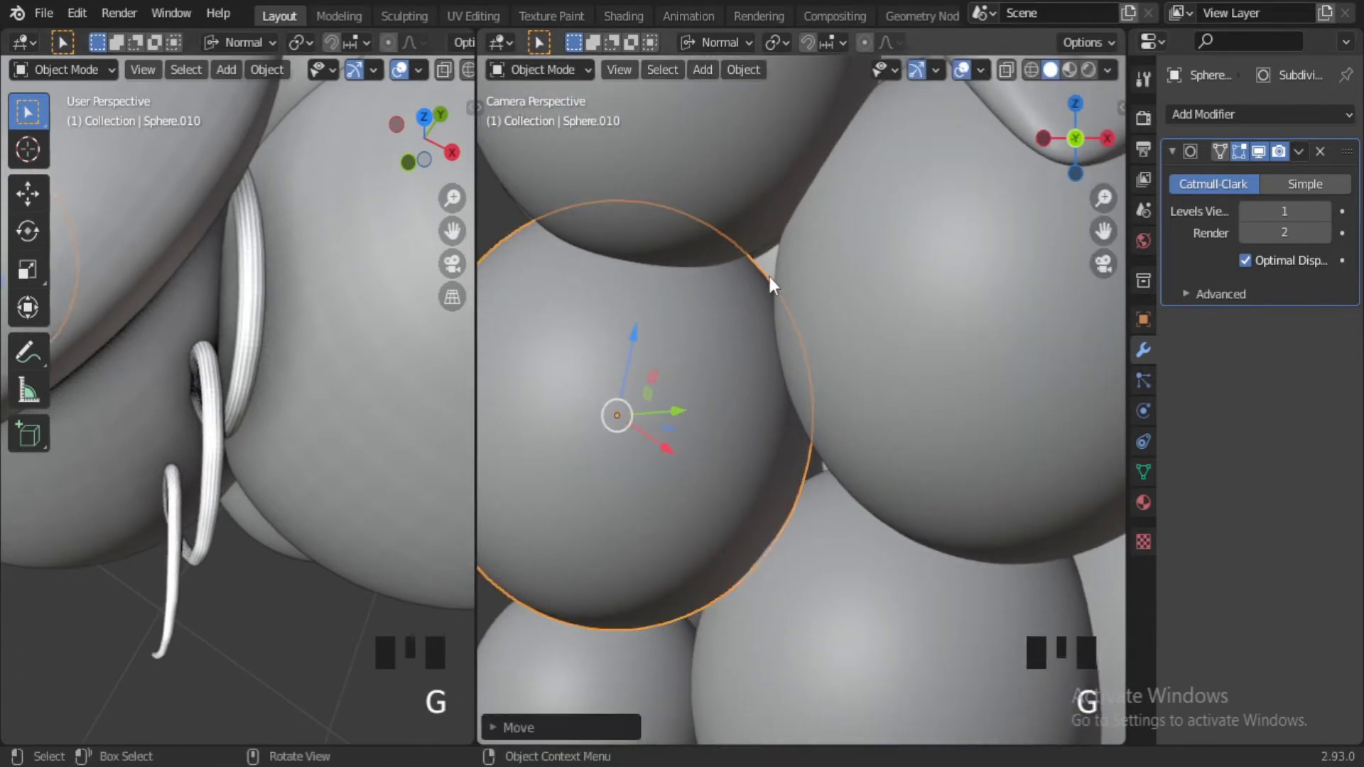
Shift a grape in the middle of the bunch to close a gap.
{"action": "left_click", "coordinate": [786, 366]}
{"action": "key", "text": "g"}
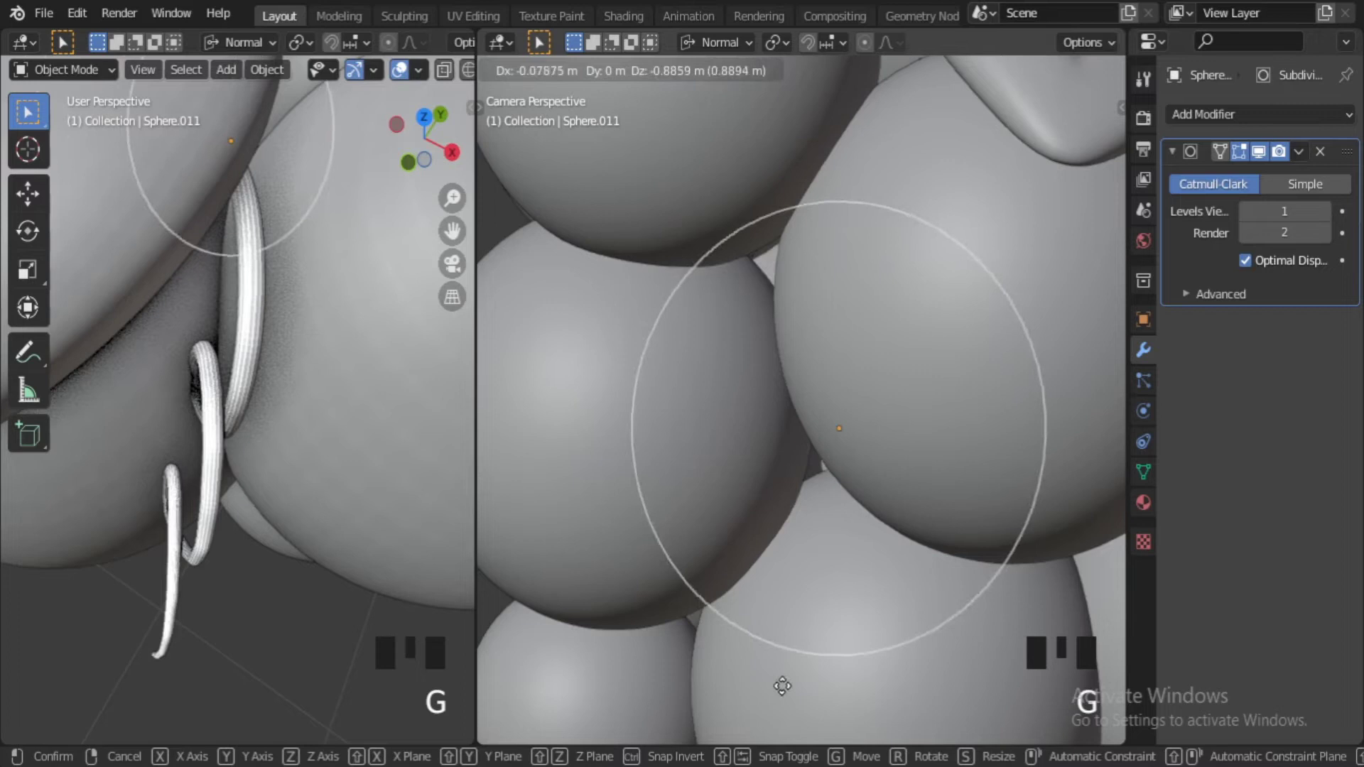
{"action": "left_click_drag", "start_coordinate": [822, 520], "coordinate": [817, 486]}
{"action": "scroll", "scroll_direction": "up", "scroll_amount": 3}
{"action": "left_click_drag", "start_coordinate": [712, 493], "coordinate": [989, 582]}
{"action": "scroll", "scroll_direction": "down", "scroll_amount": 3}
{"action": "left_click_drag", "start_coordinate": [965, 514], "coordinate": [770, 528]}
{"action": "left_click", "coordinate": [770, 528]}
{"action": "key", "text": "KP_Decimal"}
{"action": "key", "text": "KP_0"}
Move and scale grapes near the bottom so the bunch reads well in camera view.
{"action": "key", "text": "g"}
{"action": "scroll", "scroll_direction": "down", "scroll_amount": 3}
{"action": "left_click_drag", "start_coordinate": [839, 505], "coordinate": [636, 467]}
{"action": "scroll", "scroll_direction": "up", "scroll_amount": 3}
{"action": "left_click_drag", "start_coordinate": [608, 478], "coordinate": [759, 510]}
{"action": "key", "text": "s"}
{"action": "scroll", "scroll_direction": "down", "scroll_amount": 3}
{"action": "left_click_drag", "start_coordinate": [714, 557], "coordinate": [843, 454]}
{"action": "scroll", "scroll_direction": "down", "scroll_amount": 3}
{"action": "key", "text": "KP_0"}
{"action": "key", "text": "KP_0"}
{"action": "left_click_drag", "start_coordinate": [745, 523], "coordinate": [351, 355]}
Add a mesh plane, scale it up and rotate it upright as a backdrop behind the bunch.
{"action": "key", "text": "shift+a"}
{"action": "key", "text": "Delete"}
{"action": "key", "text": "shift+a"}
{"action": "key", "text": "t"}
{"action": "key", "text": "s"}
{"action": "left_click_drag", "start_coordinate": [193, 362], "coordinate": [293, 316]}
{"action": "key", "text": "r"}
{"action": "left_click", "coordinate": [293, 316]}
{"action": "scroll", "scroll_direction": "down", "scroll_amount": 3}
{"action": "left_click_drag", "start_coordinate": [282, 407], "coordinate": [275, 438]}
{"action": "key", "text": "ctrl+z"}
{"action": "key", "text": "ctrl+z"}
Push the backdrop plane back behind the grape bunch so it fills the view.
{"action": "key", "text": "r"}
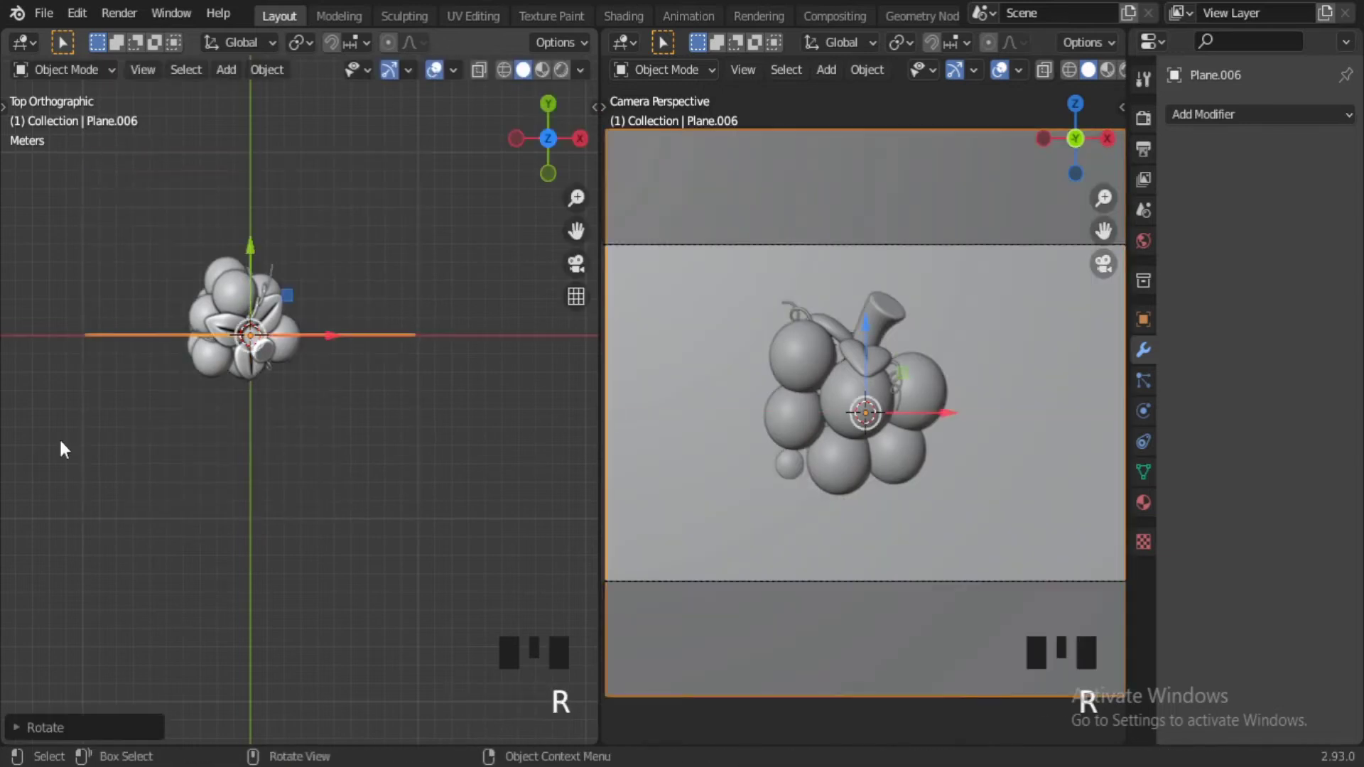
{"action": "left_click", "coordinate": [211, 351]}
{"action": "left_click", "coordinate": [255, 323]}
{"action": "scroll", "scroll_direction": "down", "scroll_amount": 3}
{"action": "scroll", "scroll_direction": "up", "scroll_amount": 3}
{"action": "key", "text": "s"}
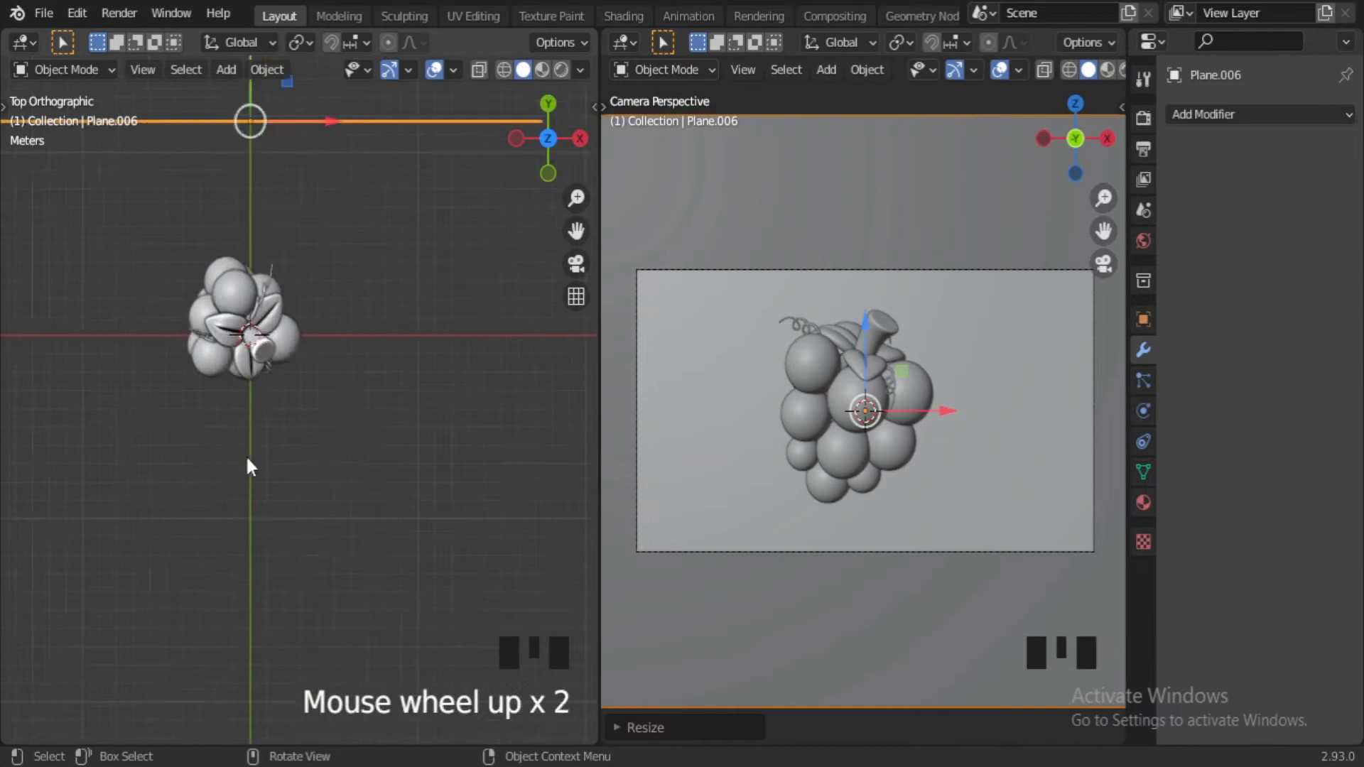
{"action": "left_click_drag", "start_coordinate": [264, 452], "coordinate": [412, 576]}
{"action": "left_click", "coordinate": [412, 576]}
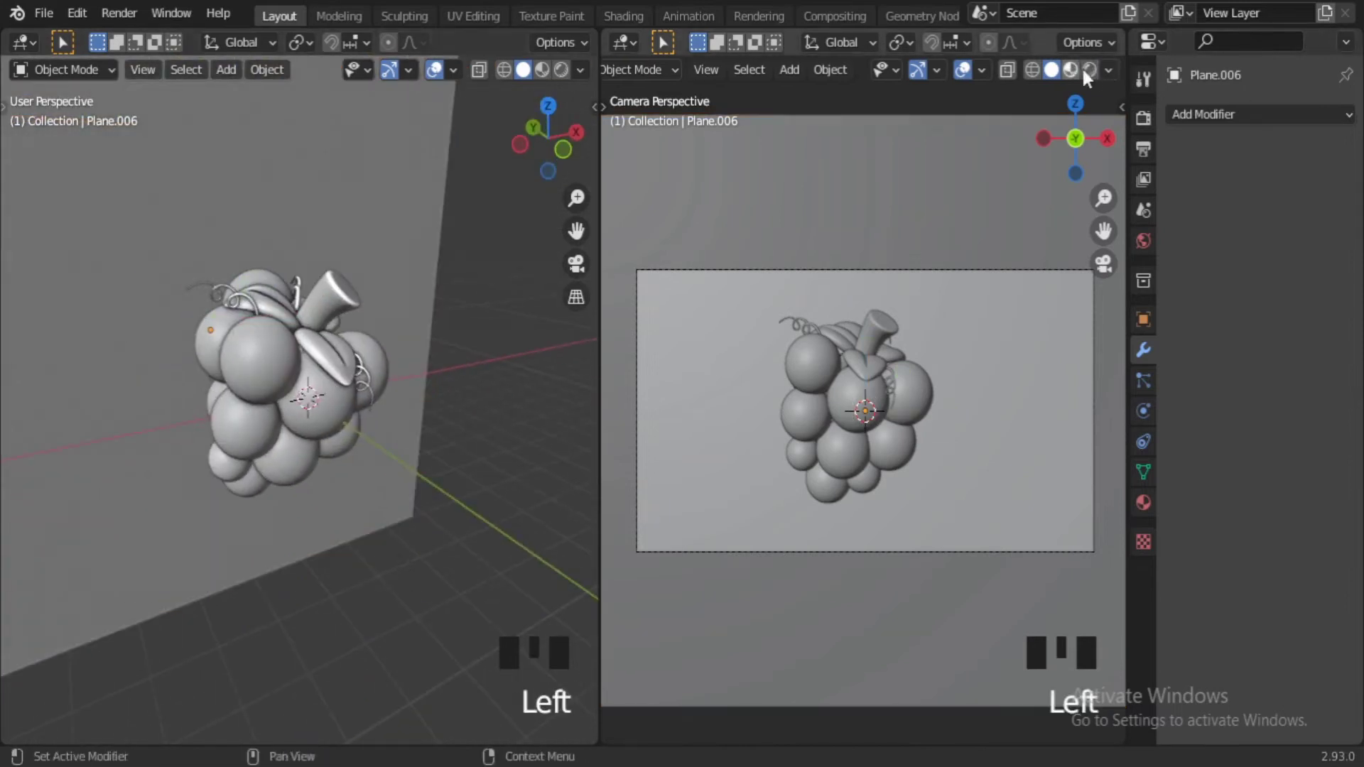
{"action": "left_click_drag", "start_coordinate": [226, 459], "coordinate": [453, 540]}
Set the render engine to Cycles and add a disk-shaped area light above the grapes.
{"action": "scroll", "scroll_direction": "down", "scroll_amount": 3}
{"action": "scroll", "scroll_direction": "down", "scroll_amount": 3}
{"action": "left_click", "coordinate": [244, 442]}
{"action": "scroll", "scroll_direction": "down", "scroll_amount": 3}
{"action": "scroll", "scroll_direction": "up", "scroll_amount": 3}
{"action": "key", "text": "KP_Decimal"}
{"action": "scroll", "scroll_direction": "down", "scroll_amount": 3}
{"action": "middle_click", "coordinate": [330, 568]}
{"action": "key", "text": "s"}
{"action": "left_click_drag", "start_coordinate": [46, 31], "coordinate": [1156, 416]}
{"action": "left_click", "coordinate": [1291, 294]}
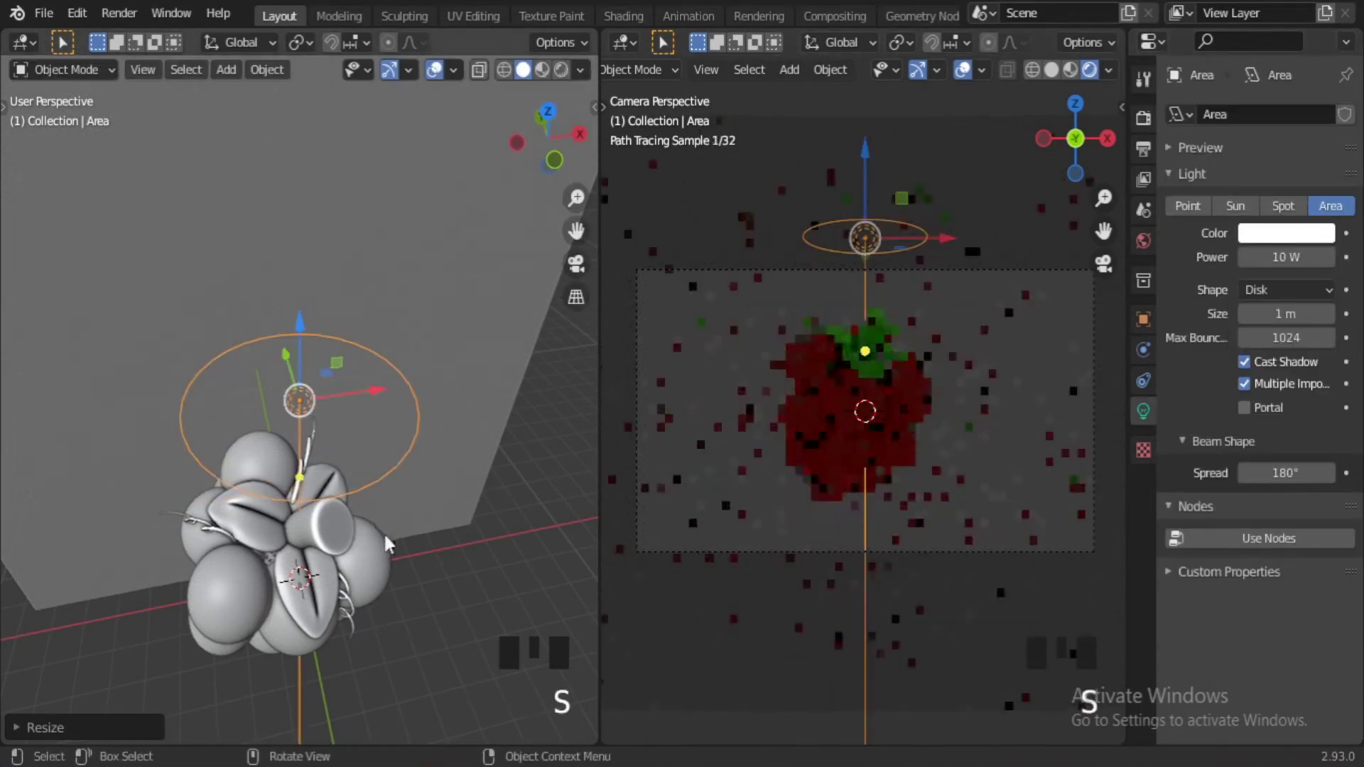
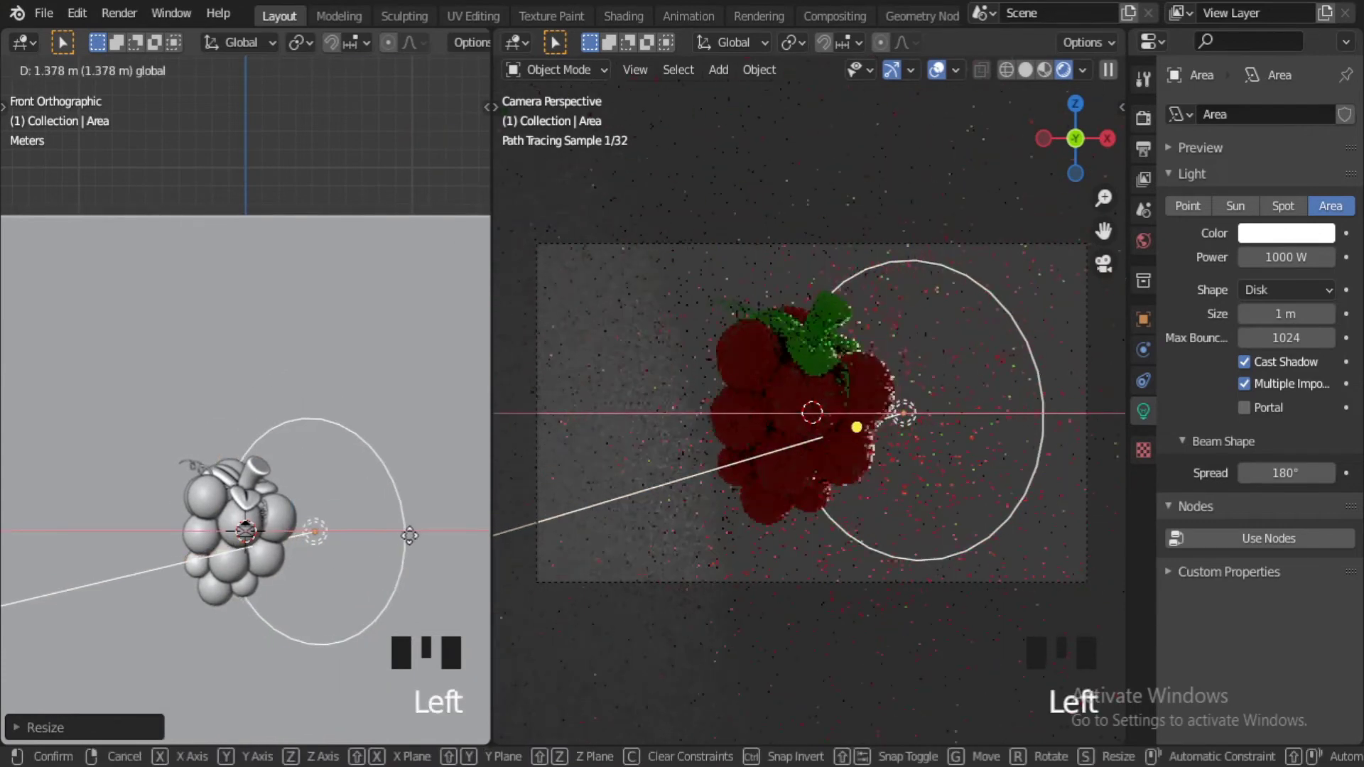
Raise the area light's power to 2000 W and look straight down on the scene.
{"action": "left_click", "coordinate": [217, 582]}
{"action": "key", "text": "KP_0"}
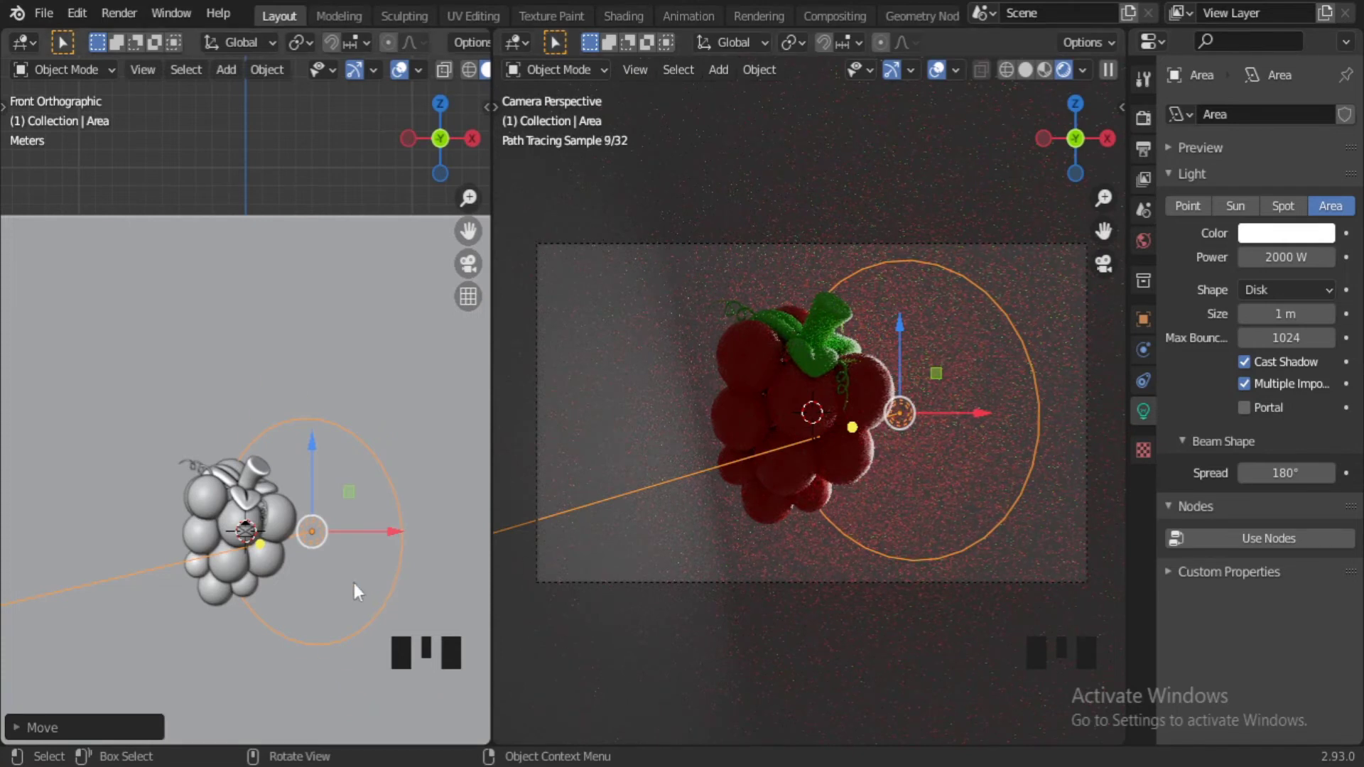
{"action": "key", "text": "KP_7"}
{"action": "key", "text": "g"}
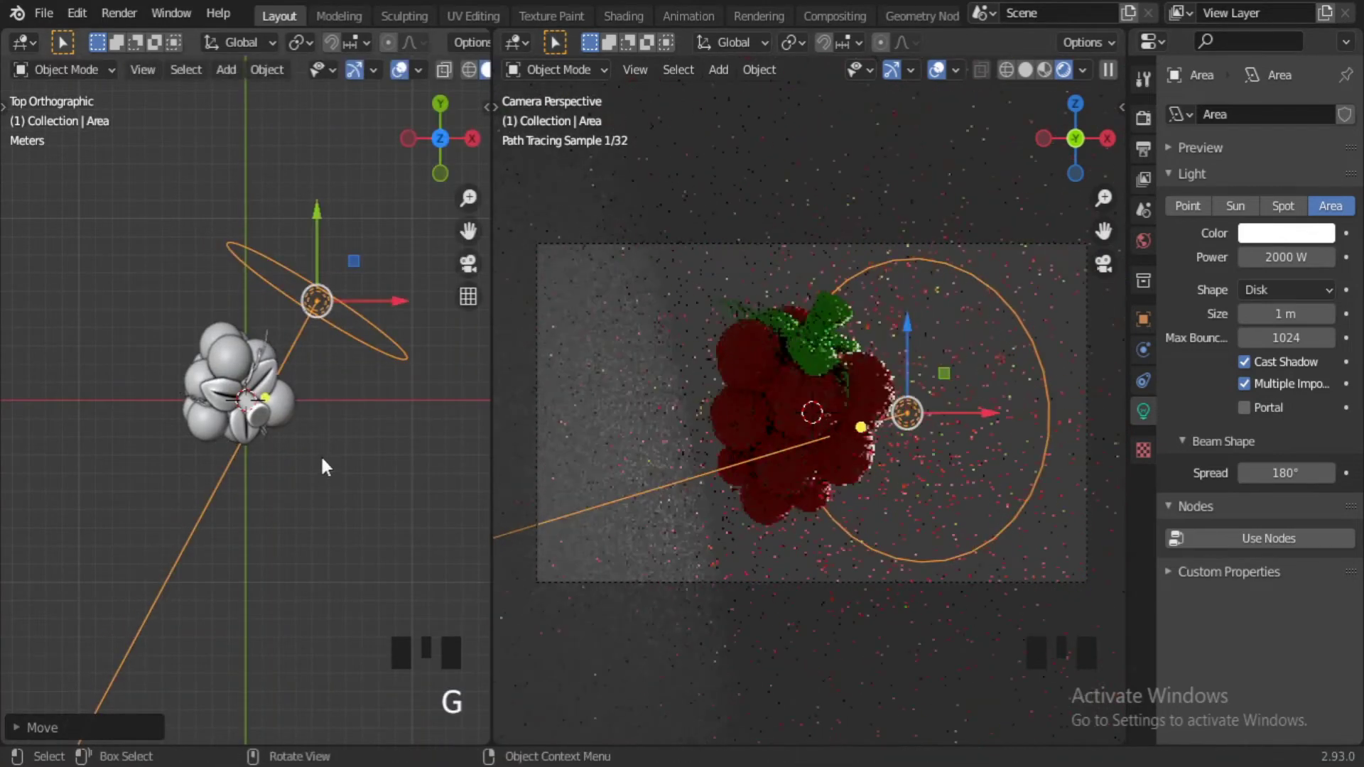
Duplicate the area light and place the copy on the other side of the grapes.
{"action": "key", "text": "shift+d"}
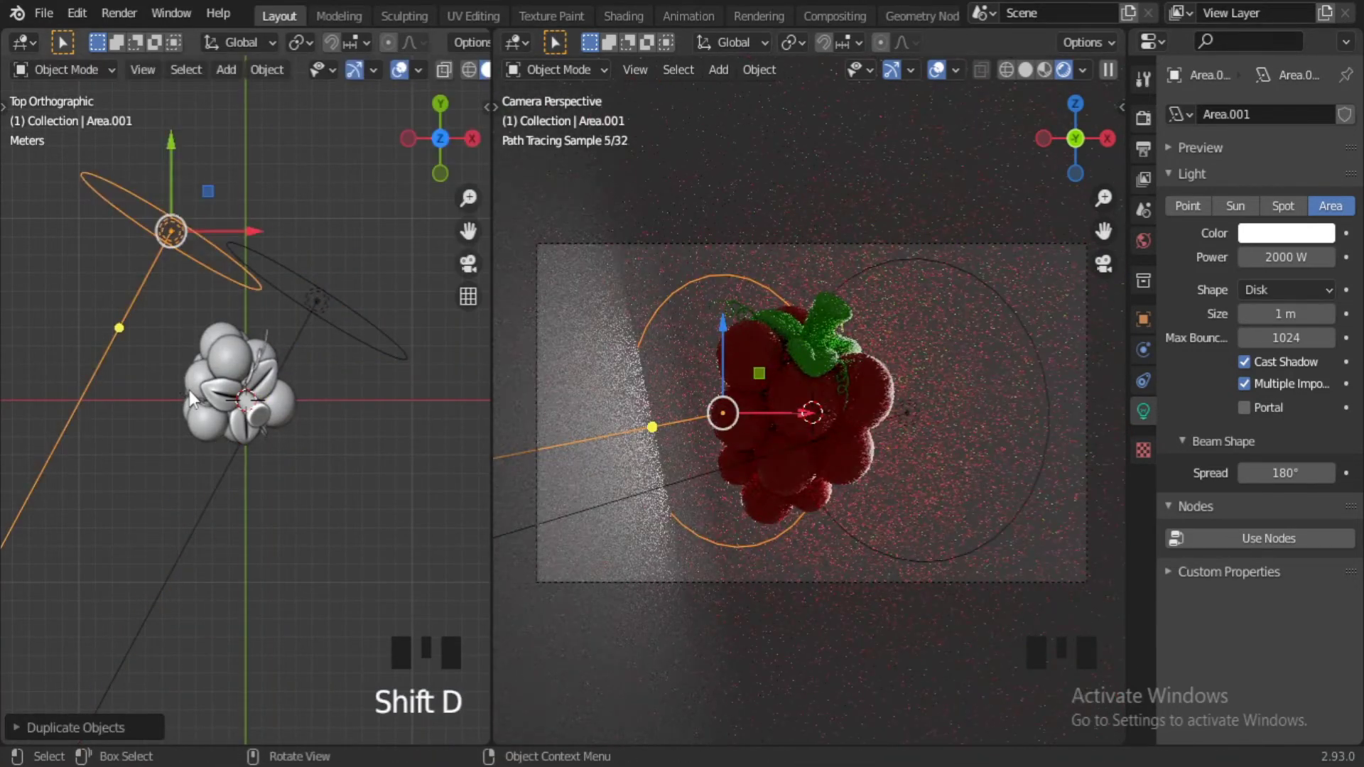
{"action": "key", "text": "r"}
{"action": "key", "text": "g"}
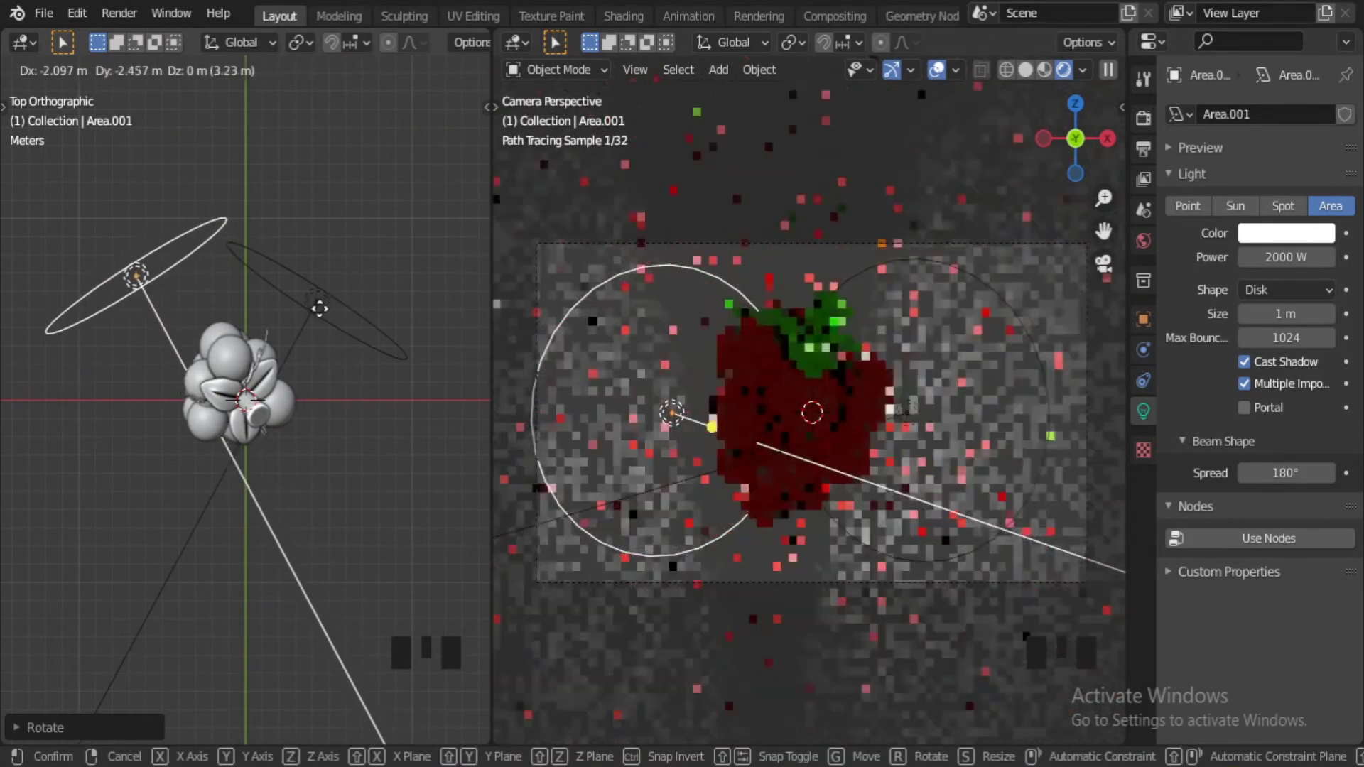
{"action": "scroll", "scroll_direction": "down", "scroll_amount": 3}
{"action": "middle_click", "coordinate": [289, 255]}
{"action": "left_click_drag", "start_coordinate": [290, 254], "coordinate": [255, 241]}
{"action": "scroll", "scroll_direction": "up", "scroll_amount": 3}
{"action": "scroll", "scroll_direction": "down", "scroll_amount": 3}
{"action": "left_click", "coordinate": [275, 399]}
{"action": "scroll", "scroll_direction": "up", "scroll_amount": 3}
Duplicate the light again and position a third area light around the bunch.
{"action": "key", "text": "shift+d"}
{"action": "key", "text": "alt+g"}
{"action": "key", "text": "alt+r"}
{"action": "middle_click", "coordinate": [238, 379]}
{"action": "left_click", "coordinate": [221, 507]}
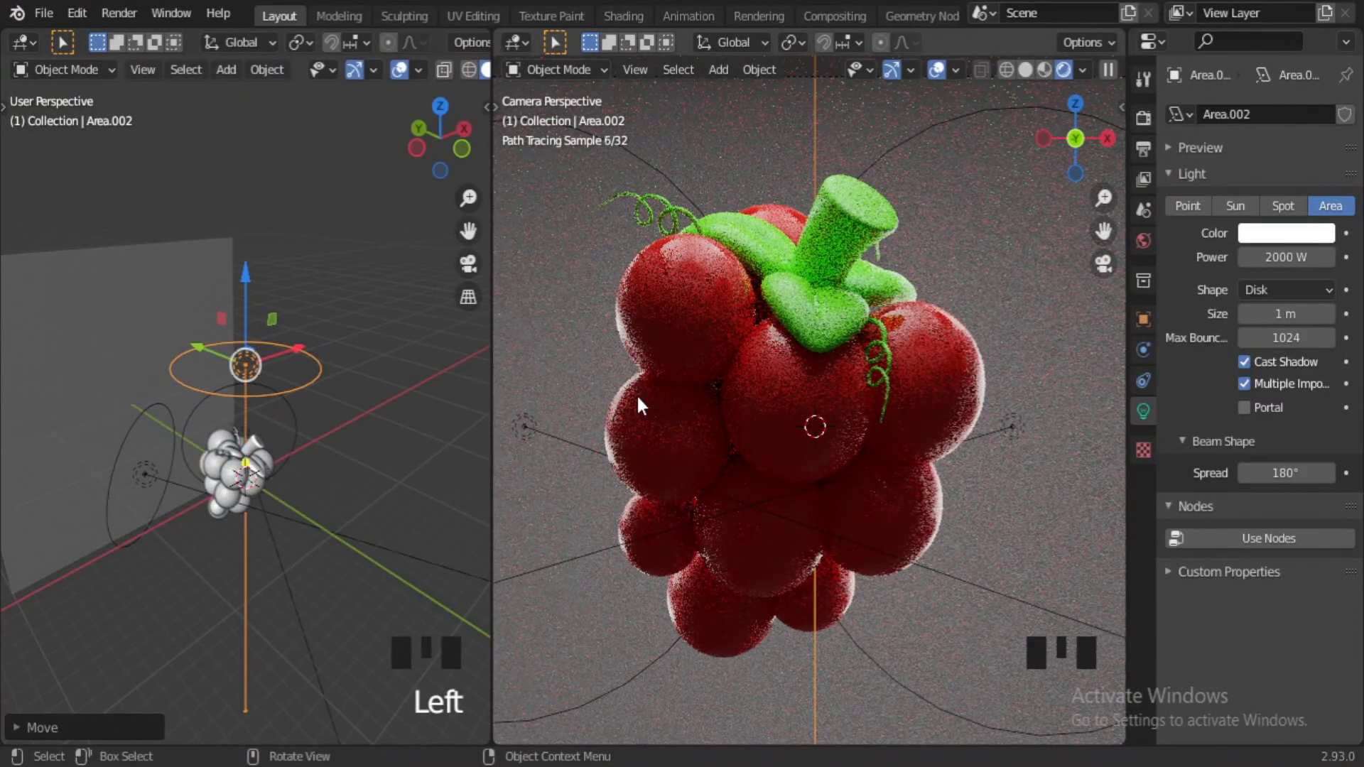
Select one of the grapes and bring up its material settings.
{"action": "key", "text": "r"}
{"action": "middle_click", "coordinate": [221, 506]}
{"action": "scroll", "scroll_direction": "up", "scroll_amount": 3}
{"action": "left_click", "coordinate": [231, 484]}
{"action": "middle_click", "coordinate": [229, 486]}
{"action": "left_click", "coordinate": [251, 527]}
{"action": "left_click", "coordinate": [250, 527]}
{"action": "scroll", "scroll_direction": "down", "scroll_amount": 3}
{"action": "left_click", "coordinate": [251, 528]}
{"action": "left_click_drag", "start_coordinate": [251, 528], "coordinate": [251, 528]}
Lower the grapes' red Base Color value to a darker red.
{"action": "scroll", "scroll_direction": "down", "scroll_amount": 3}
{"action": "scroll", "scroll_direction": "up", "scroll_amount": 3}
{"action": "scroll", "scroll_direction": "up", "scroll_amount": 3}
{"action": "scroll", "scroll_direction": "up", "scroll_amount": 3}
{"action": "left_click", "coordinate": [251, 528]}
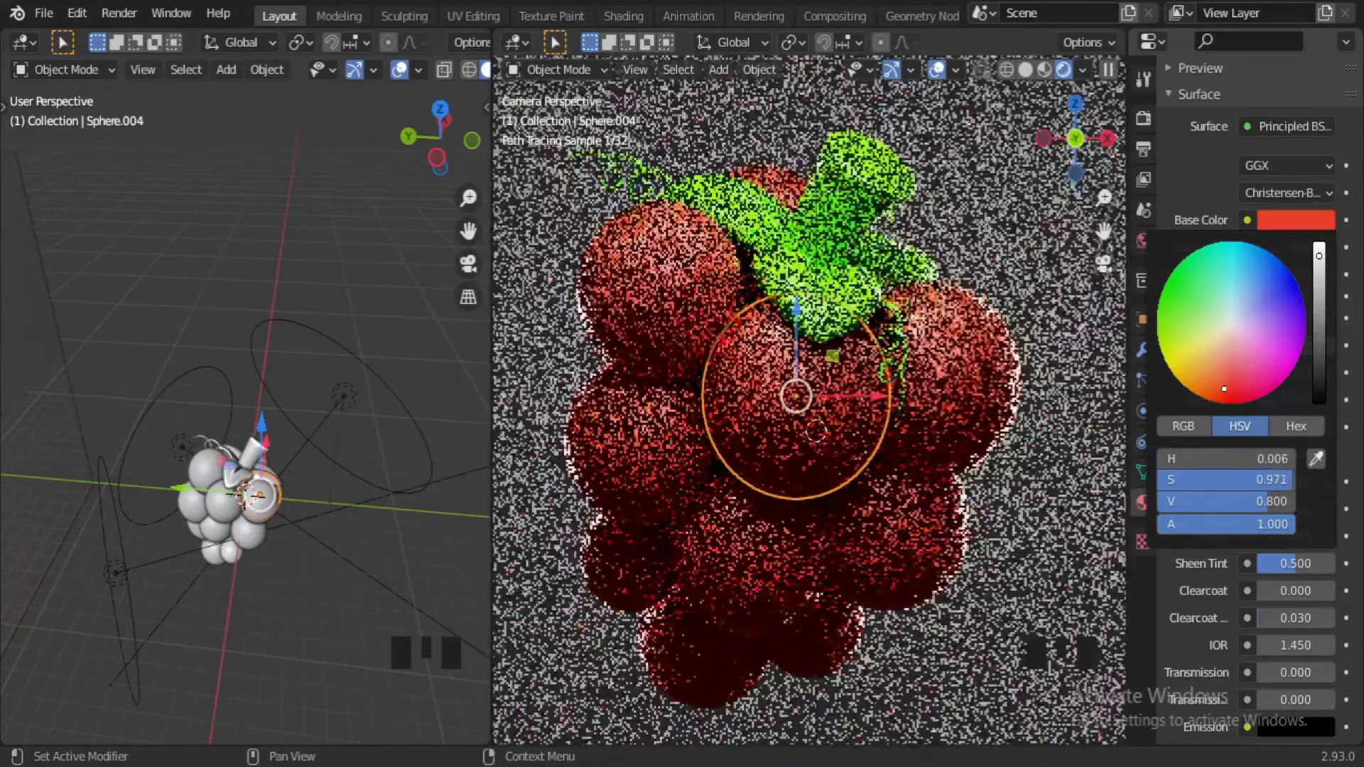
{"action": "left_click", "coordinate": [225, 498]}
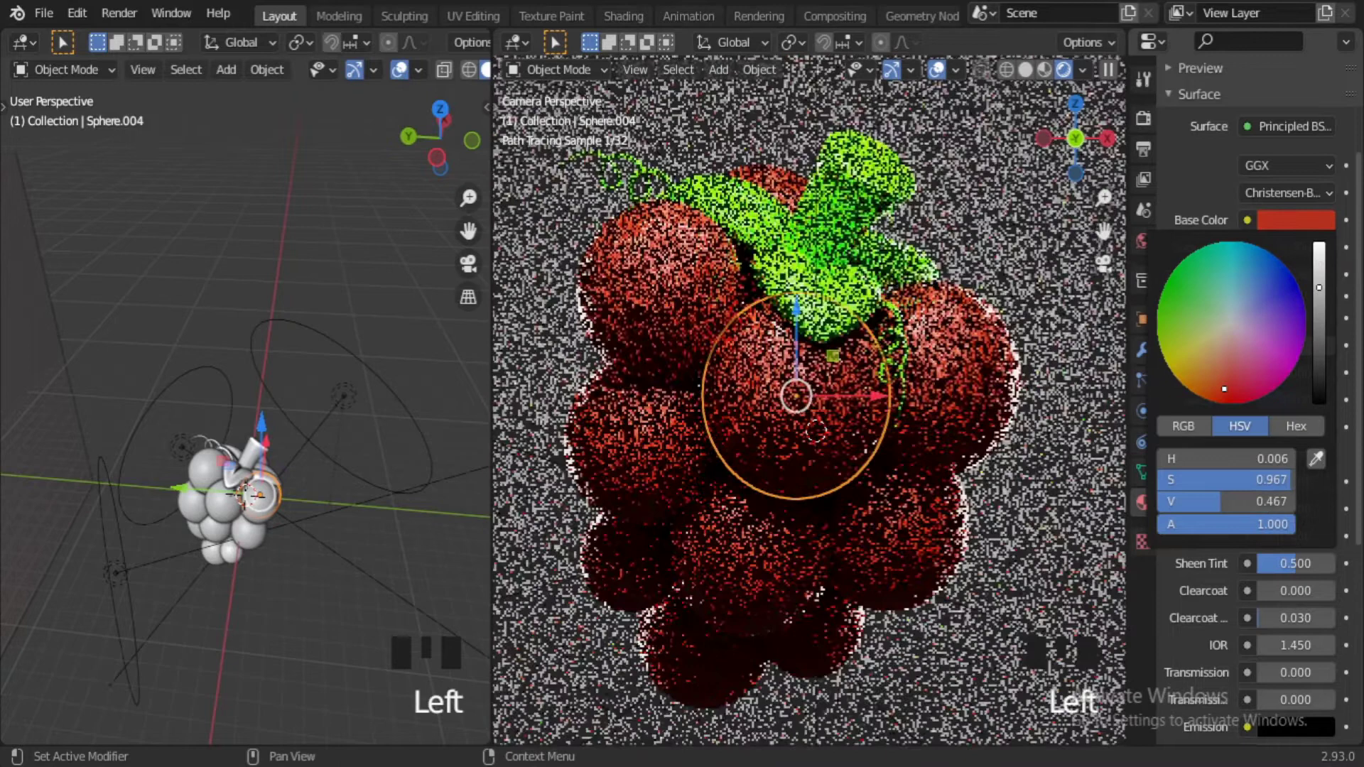
Select the backdrop plane to give it a new material of its own.
{"action": "left_click", "coordinate": [250, 527]}
{"action": "scroll", "scroll_direction": "down", "scroll_amount": 3}
{"action": "left_click_drag", "start_coordinate": [251, 528], "coordinate": [194, 481]}
{"action": "scroll", "scroll_direction": "down", "scroll_amount": 3}
{"action": "left_click", "coordinate": [220, 459]}
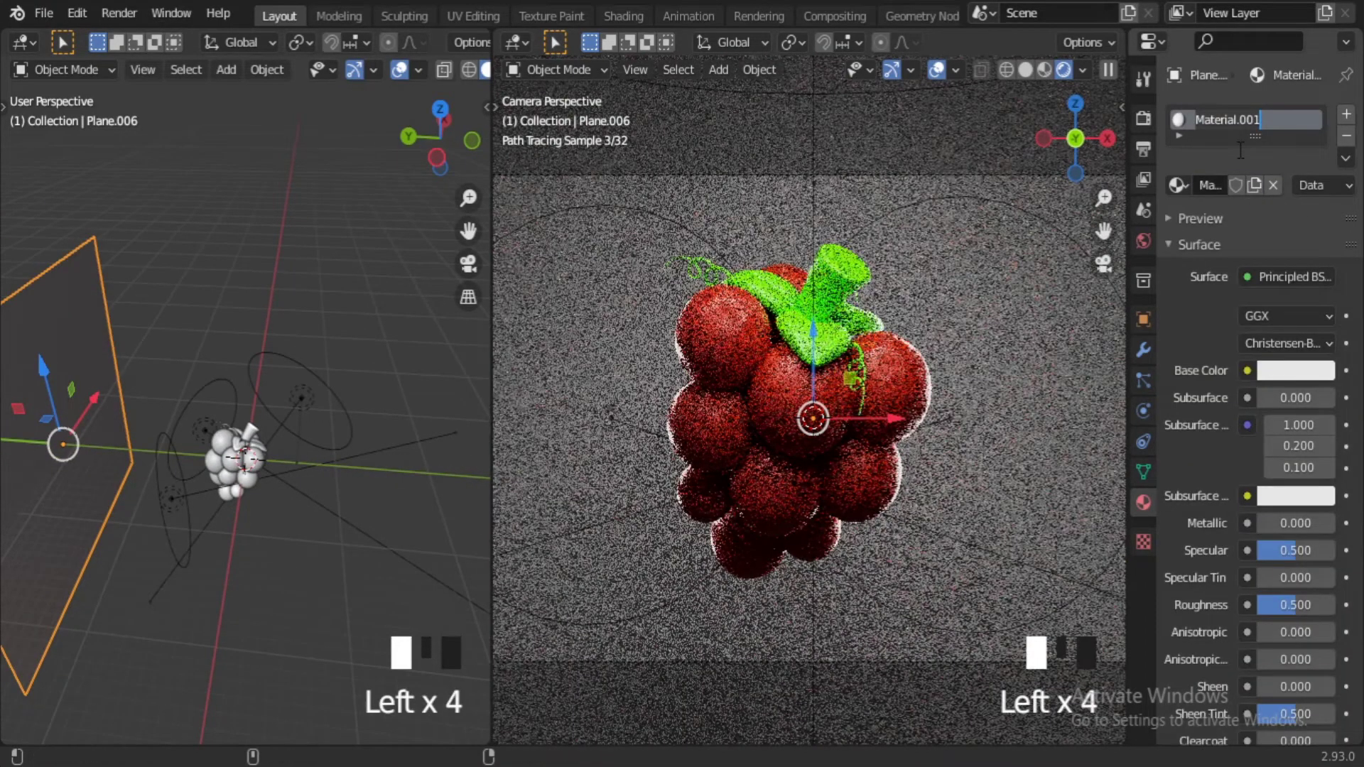
Name the backdrop material Background and give it a yellow base colour.
{"action": "left_click", "coordinate": [219, 459]}
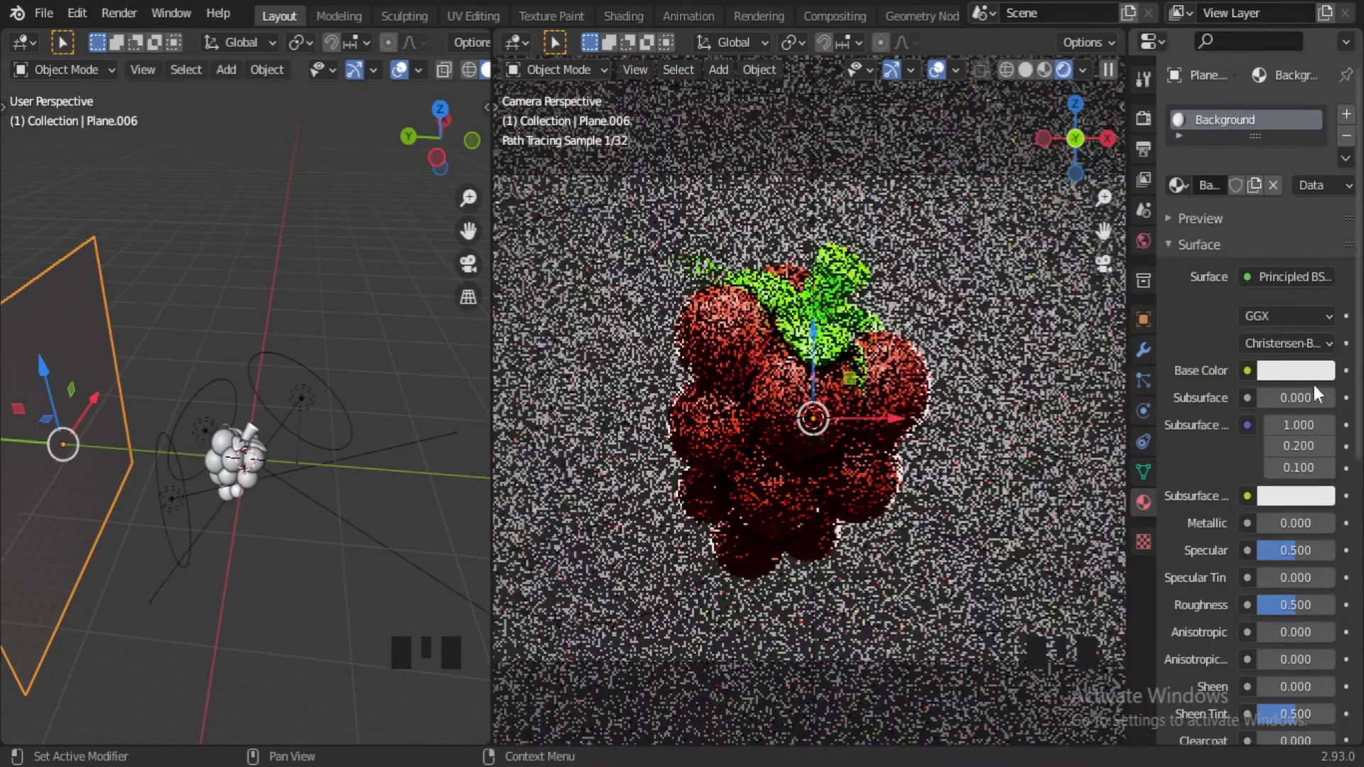
{"action": "left_click", "coordinate": [219, 458]}
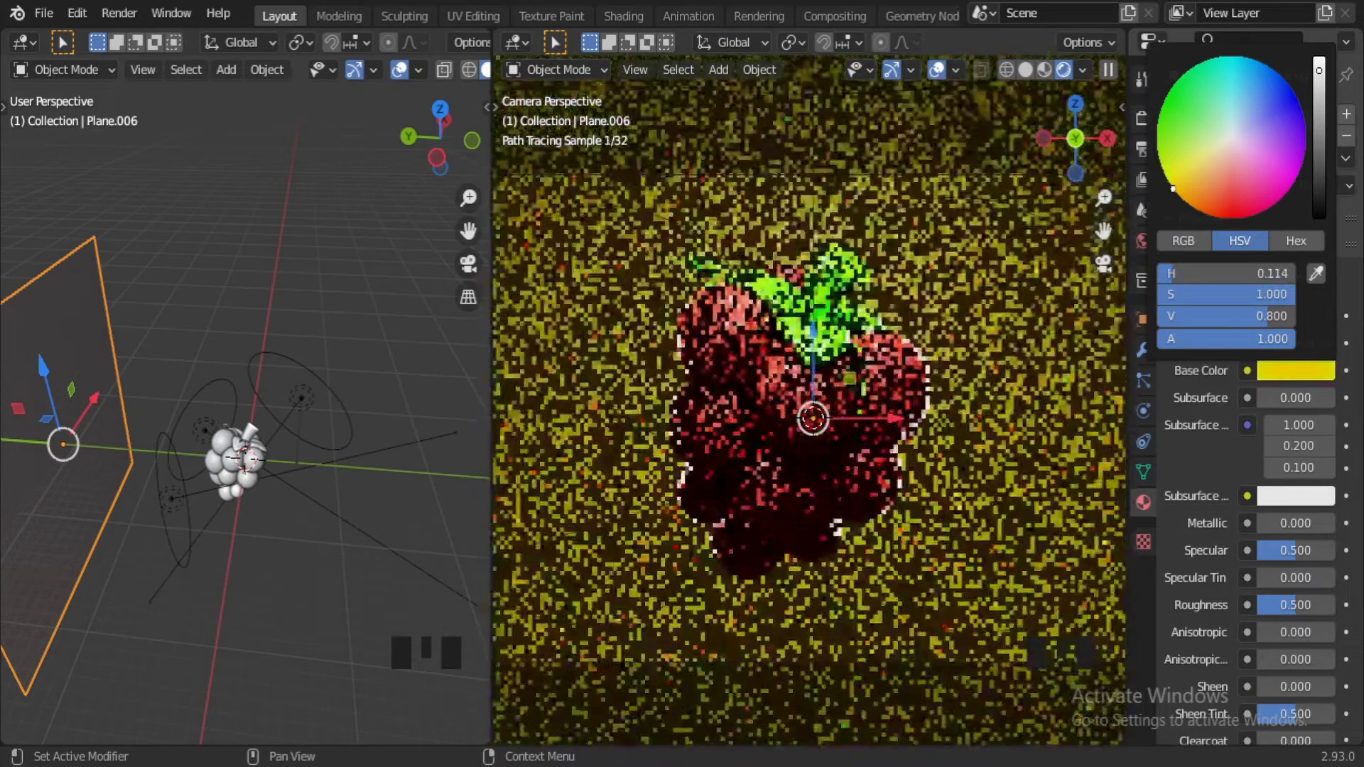
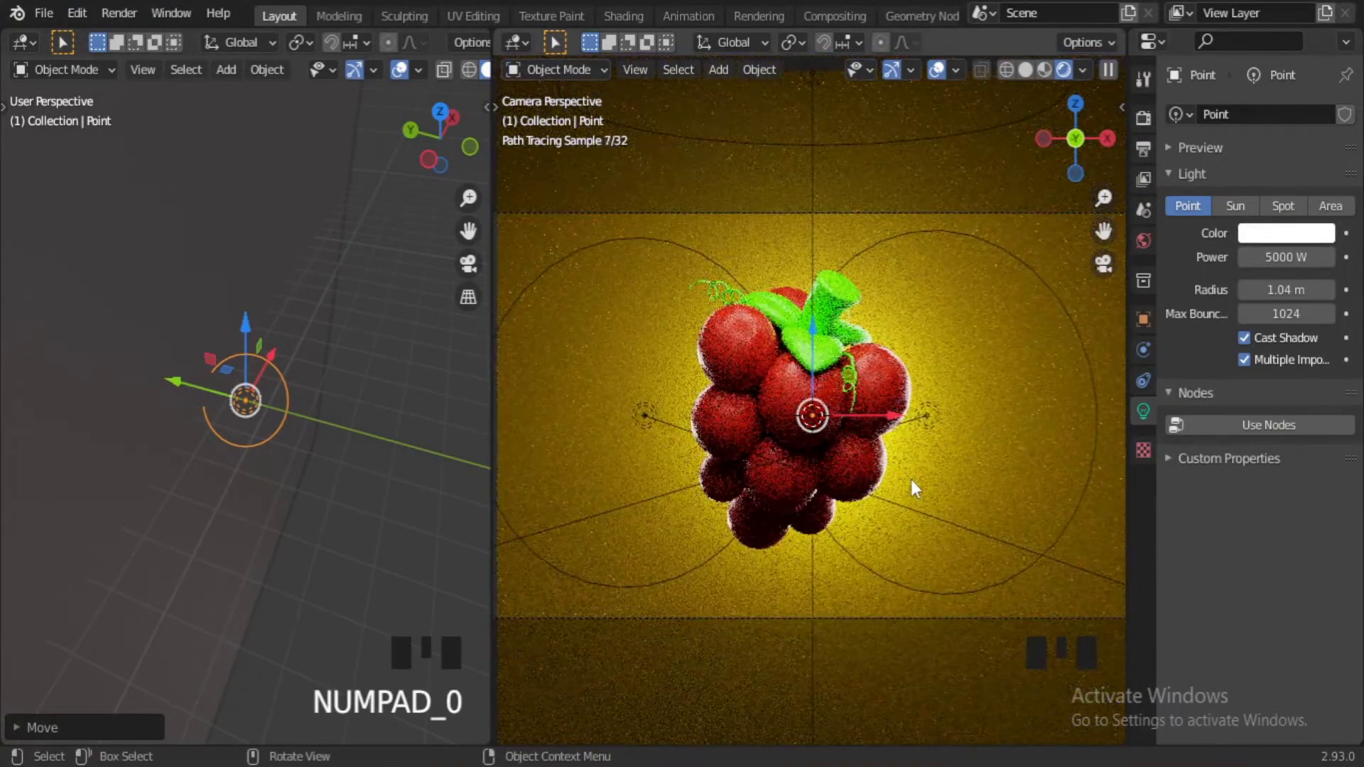
{"action": "scroll", "scroll_direction": "down", "scroll_amount": 3}
Add a 5000 W point light and slide the backdrop plane farther back along Y.
{"action": "left_click", "coordinate": [135, 449]}
{"action": "key", "text": "KP_7"}
{"action": "key", "text": "KP_7"}
{"action": "left_click", "coordinate": [258, 338]}
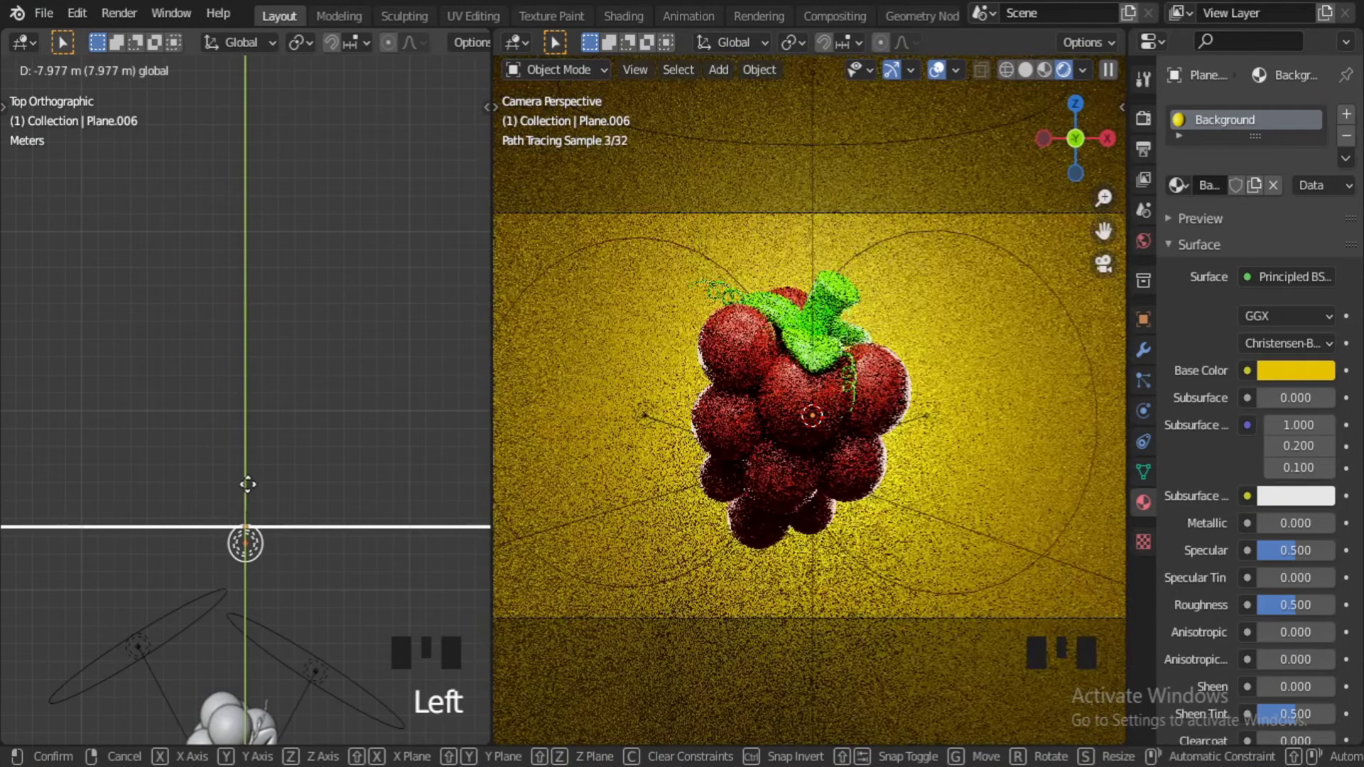
Add a fourth area light set to 500 W.
{"action": "scroll", "scroll_direction": "up", "scroll_amount": 3}
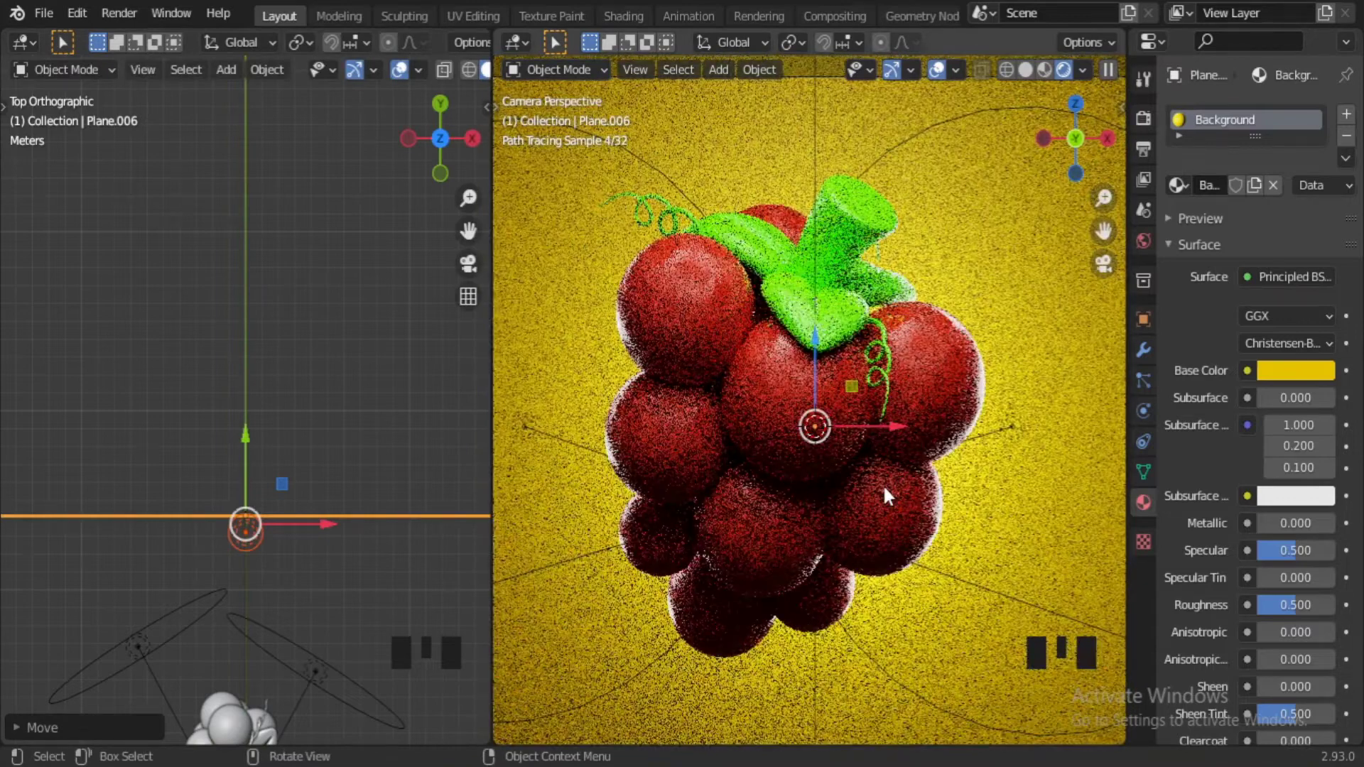
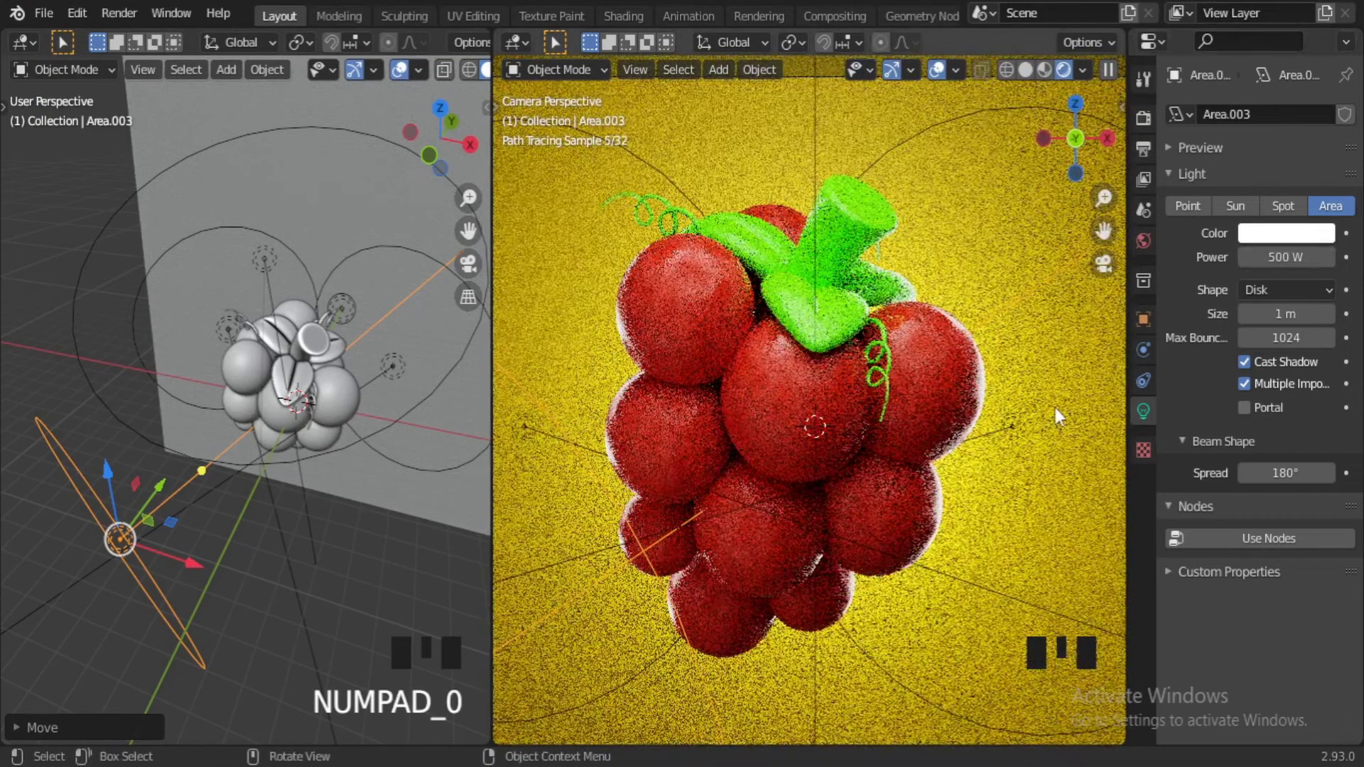
{"action": "scroll", "scroll_direction": "down", "scroll_amount": 3}
{"action": "middle_click", "coordinate": [323, 518]}
{"action": "scroll", "scroll_direction": "up", "scroll_amount": 3}
{"action": "left_click_drag", "start_coordinate": [889, 96], "coordinate": [331, 279]}
{"action": "scroll", "scroll_direction": "down", "scroll_amount": 3}
{"action": "scroll", "scroll_direction": "up", "scroll_amount": 3}
Raise the Area.002 light higher above the grapes along Z.
{"action": "key", "text": "KP_7"}
{"action": "key", "text": "alt+g"}
{"action": "key", "text": "alt+r"}
{"action": "left_click_drag", "start_coordinate": [368, 405], "coordinate": [250, 367]}
{"action": "left_click", "coordinate": [286, 301]}
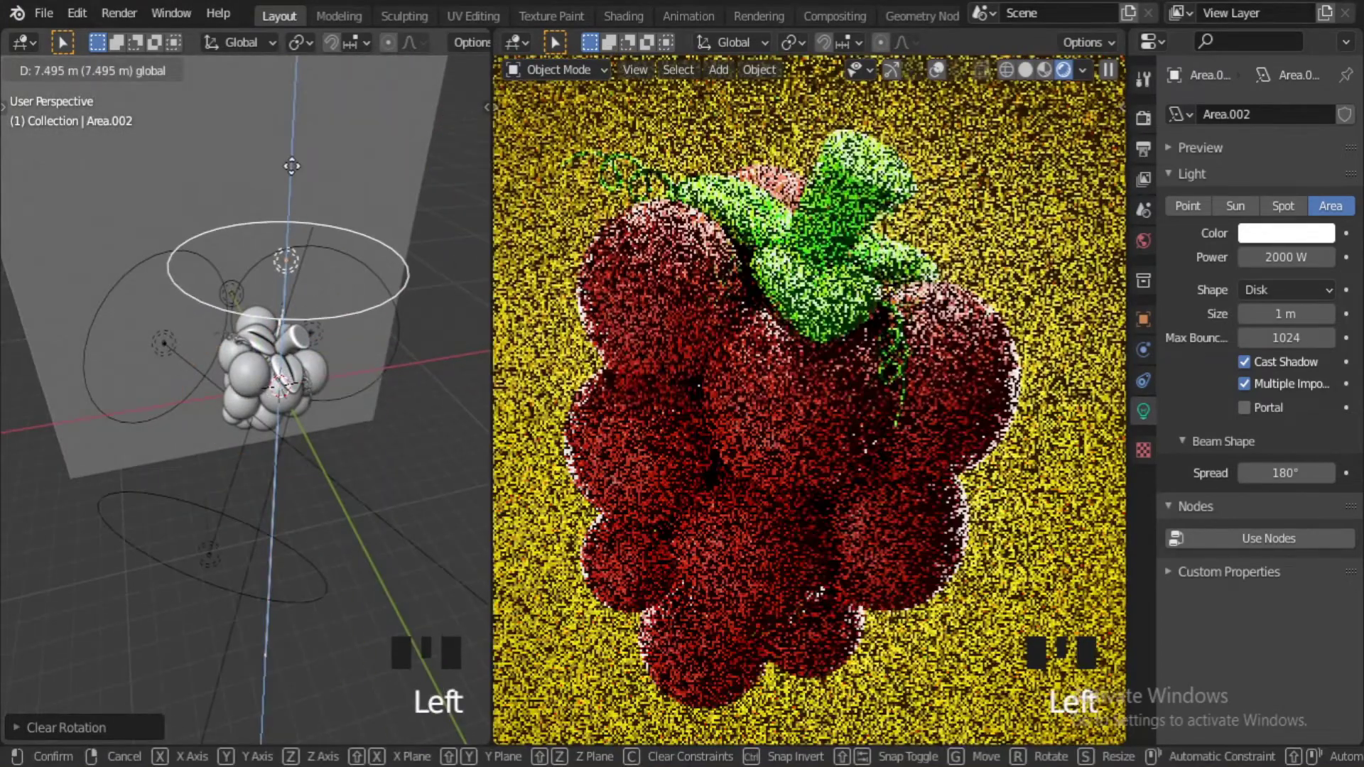
{"action": "key", "text": "KP_7"}
{"action": "left_click_drag", "start_coordinate": [272, 340], "coordinate": [237, 214]}
Select all lights in the Outliner and move them into a new collection.
{"action": "left_click", "coordinate": [387, 453]}
{"action": "left_click", "coordinate": [191, 528]}
{"action": "key", "text": "m"}
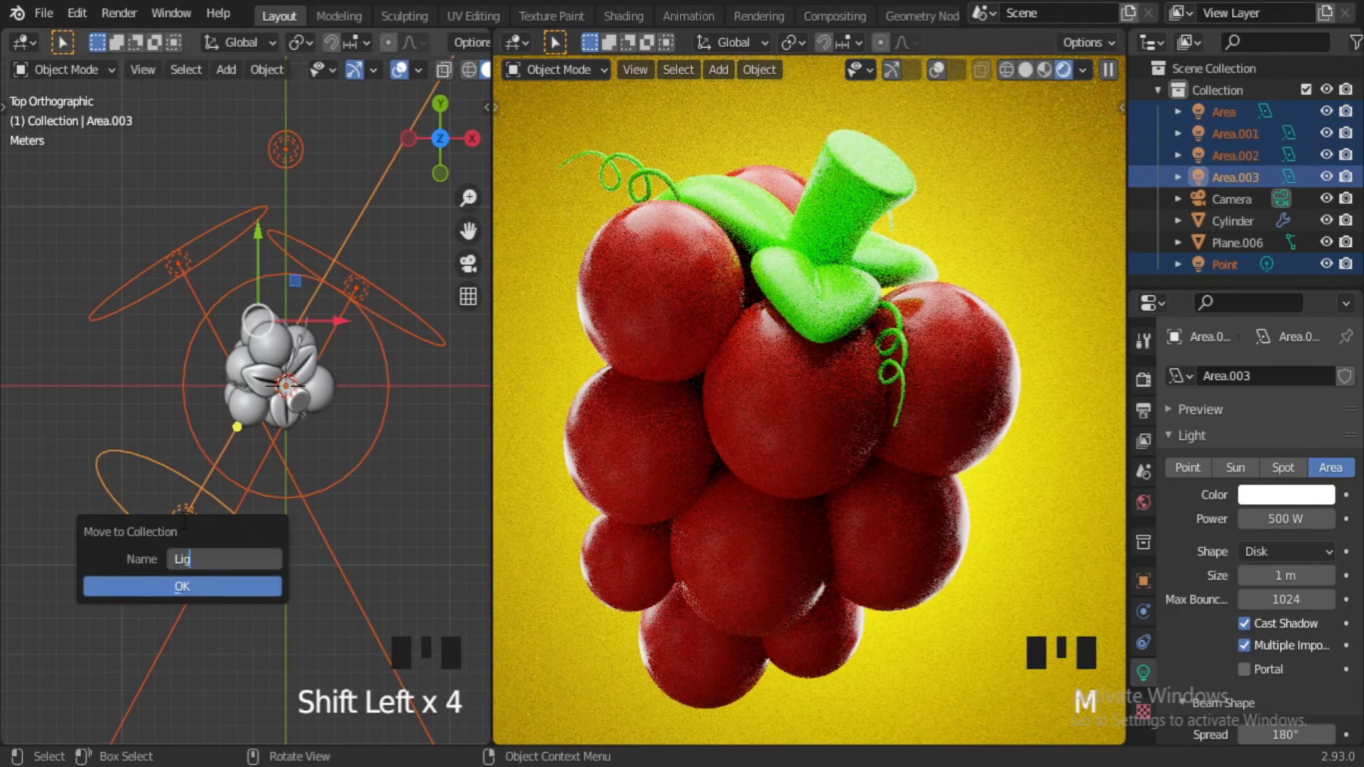
Name the new collection Lights and confirm it.
{"action": "left_click_drag", "start_coordinate": [395, 442], "coordinate": [292, 306]}
{"action": "left_click", "coordinate": [271, 340]}
{"action": "left_click", "coordinate": [271, 340]}
Move Area.002 to a new spot in top view and hide the point light.
{"action": "scroll", "scroll_direction": "down", "scroll_amount": 3}
{"action": "left_click_drag", "start_coordinate": [271, 340], "coordinate": [348, 482]}
{"action": "key", "text": "g"}
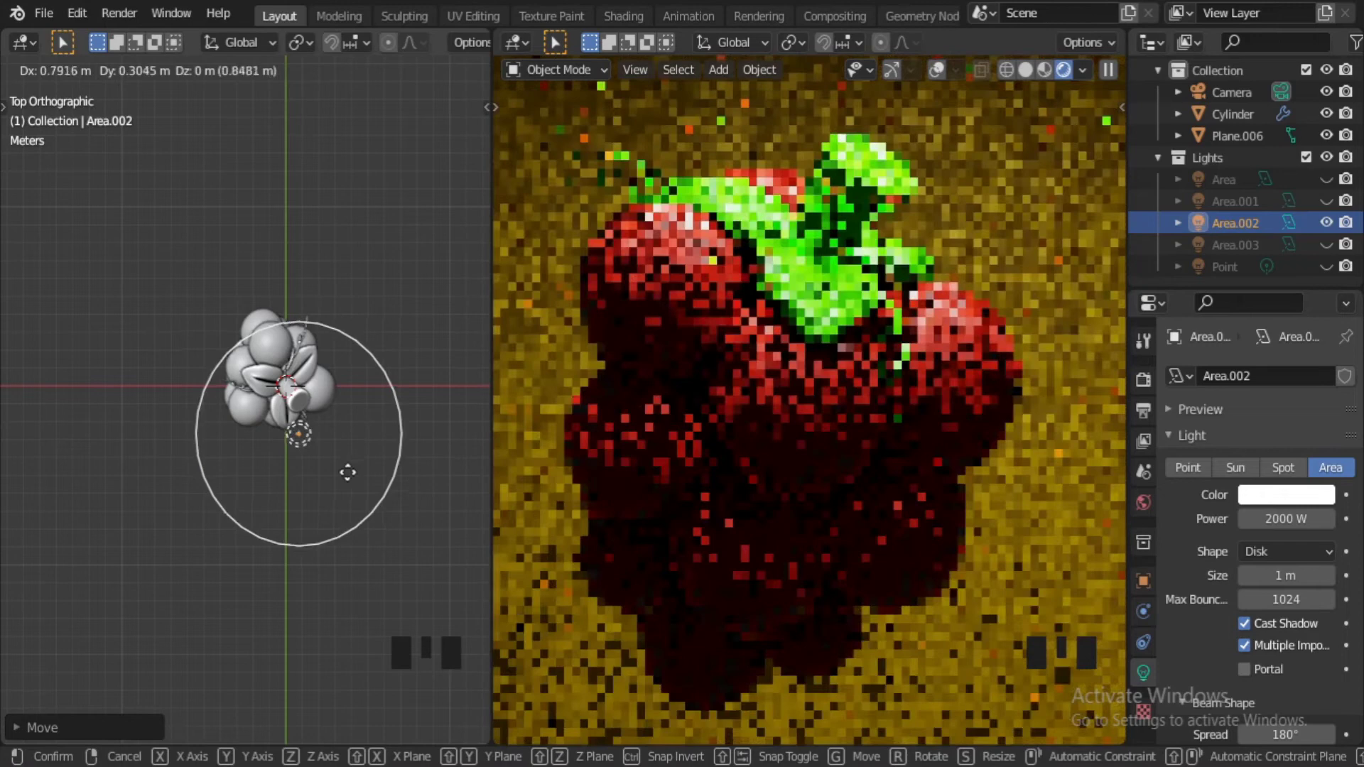
{"action": "left_click", "coordinate": [1331, 253]}
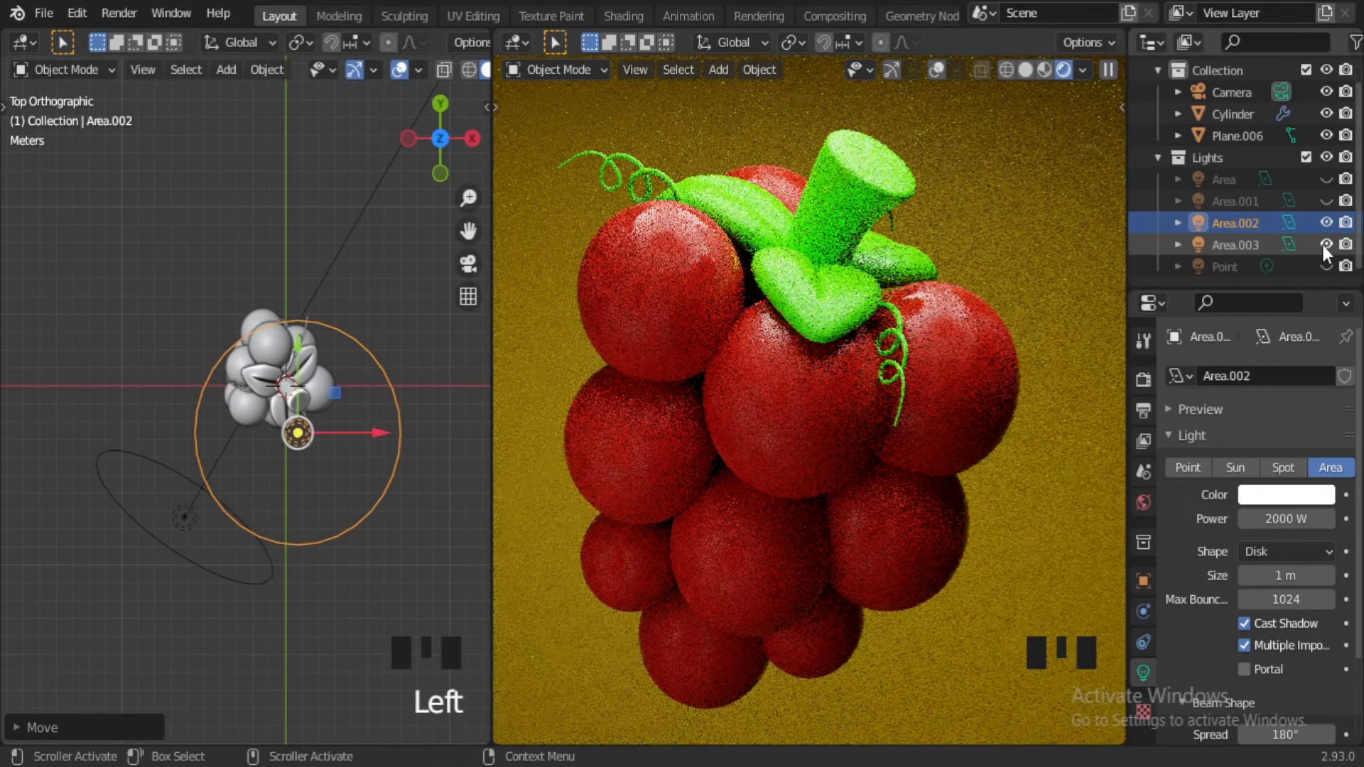
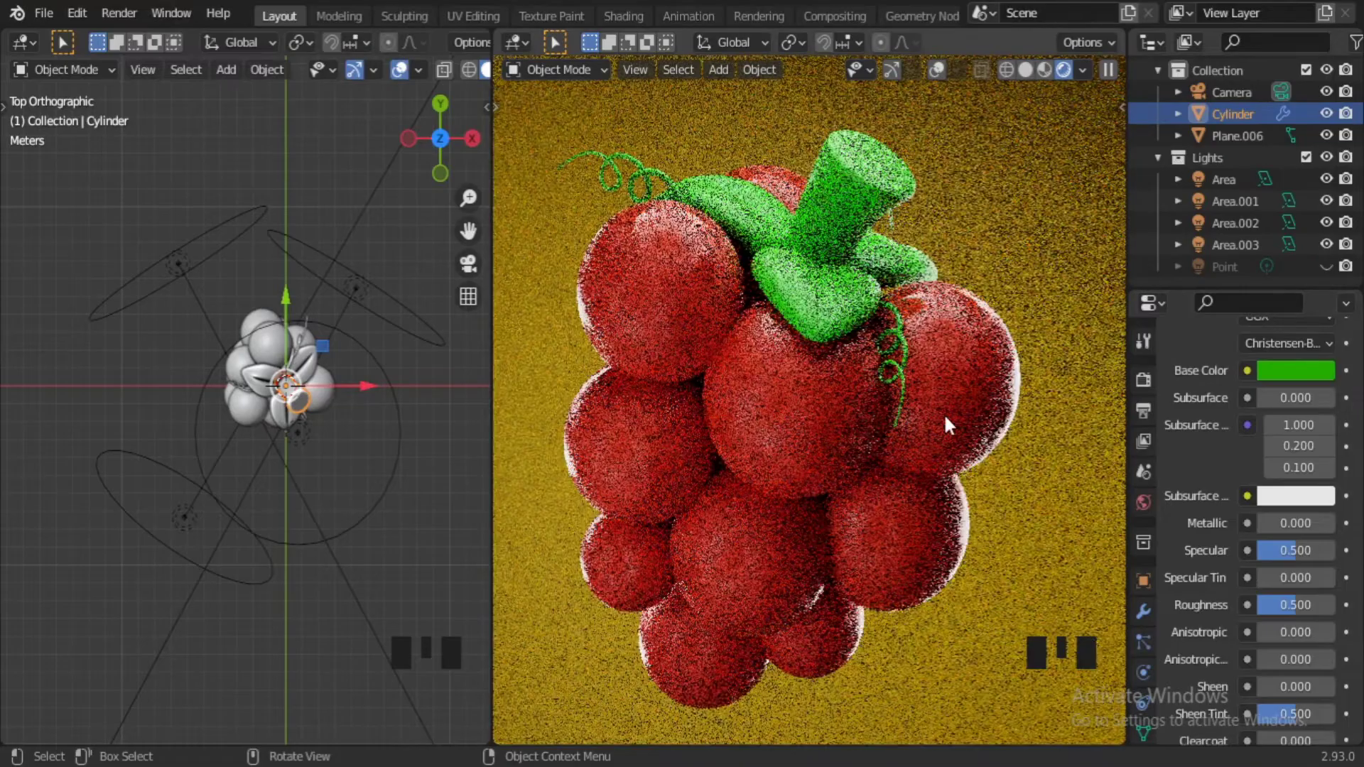
Adjust the backdrop's base colour and select the Area.001 light.
{"action": "scroll", "scroll_direction": "down", "scroll_amount": 3}
{"action": "left_click", "coordinate": [998, 515]}
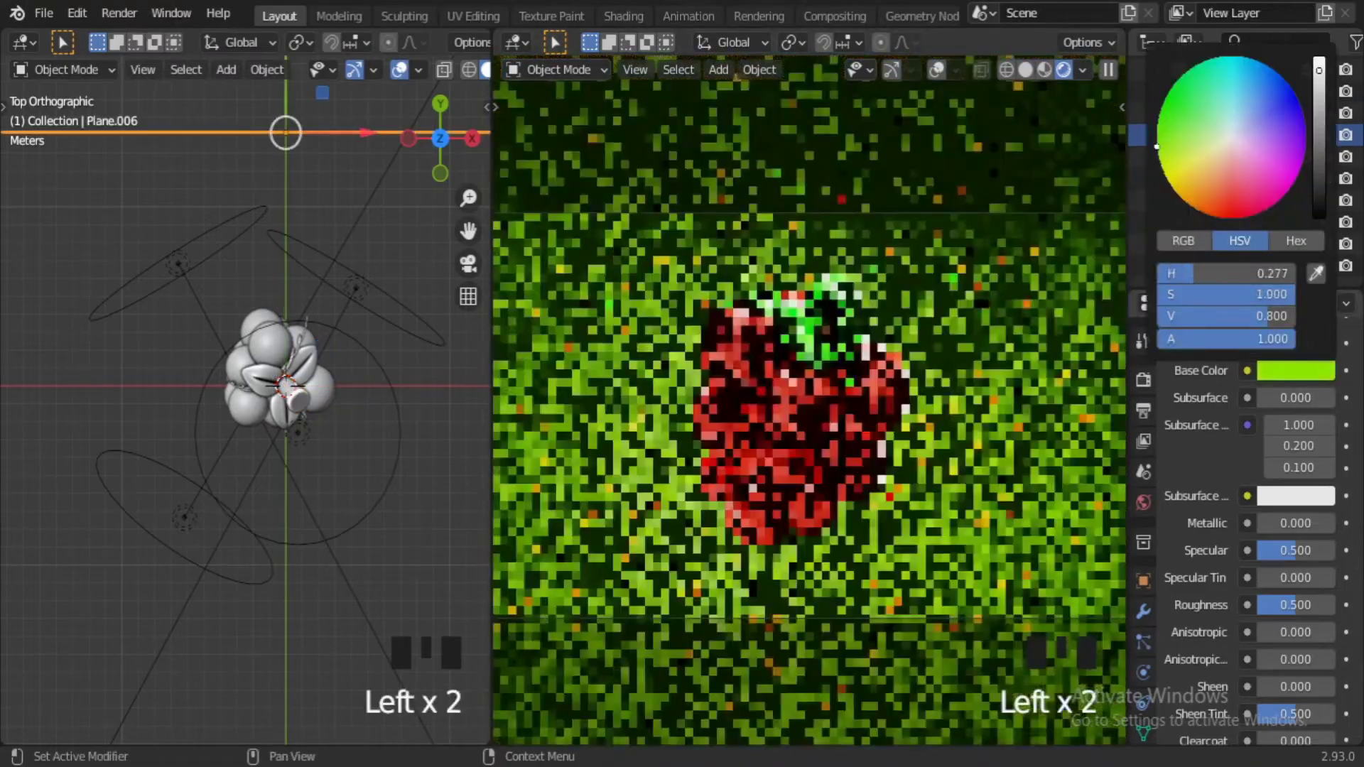
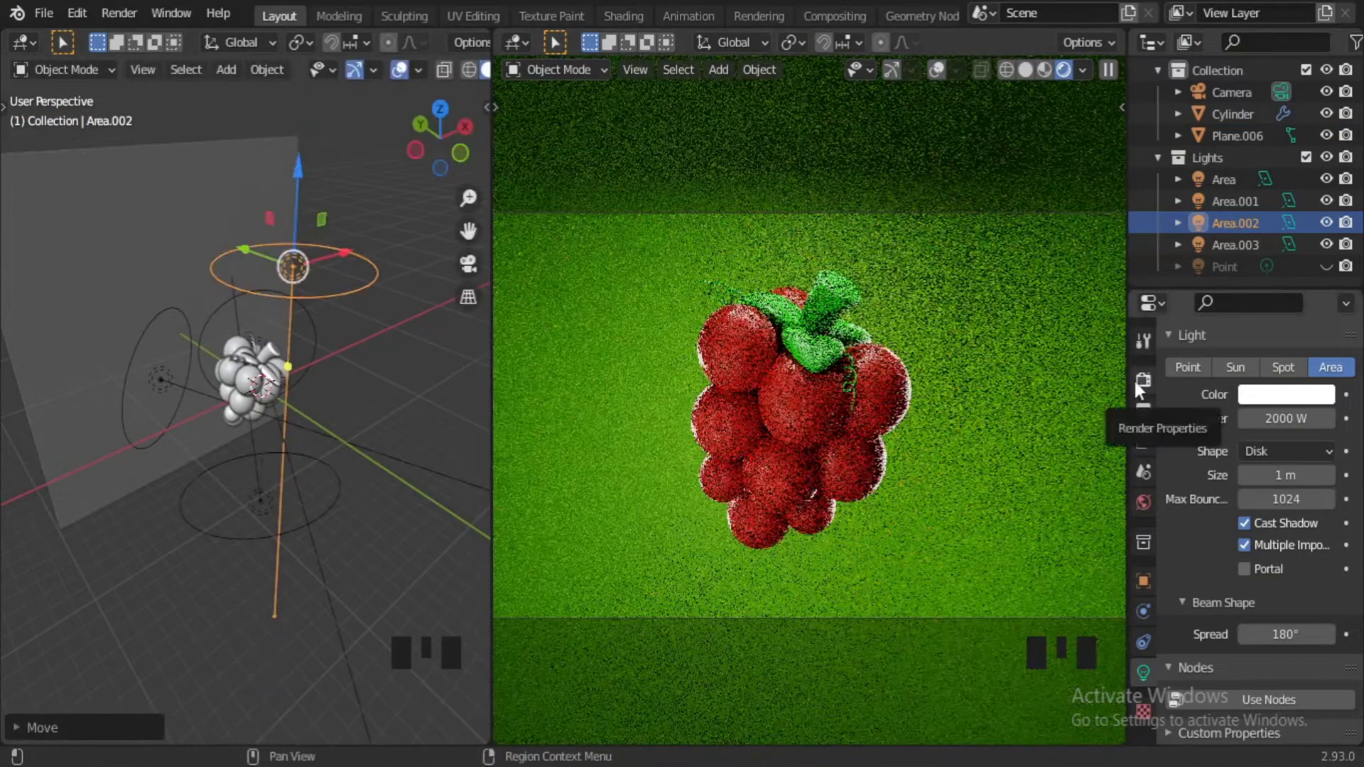
{"action": "left_click", "coordinate": [234, 365]}
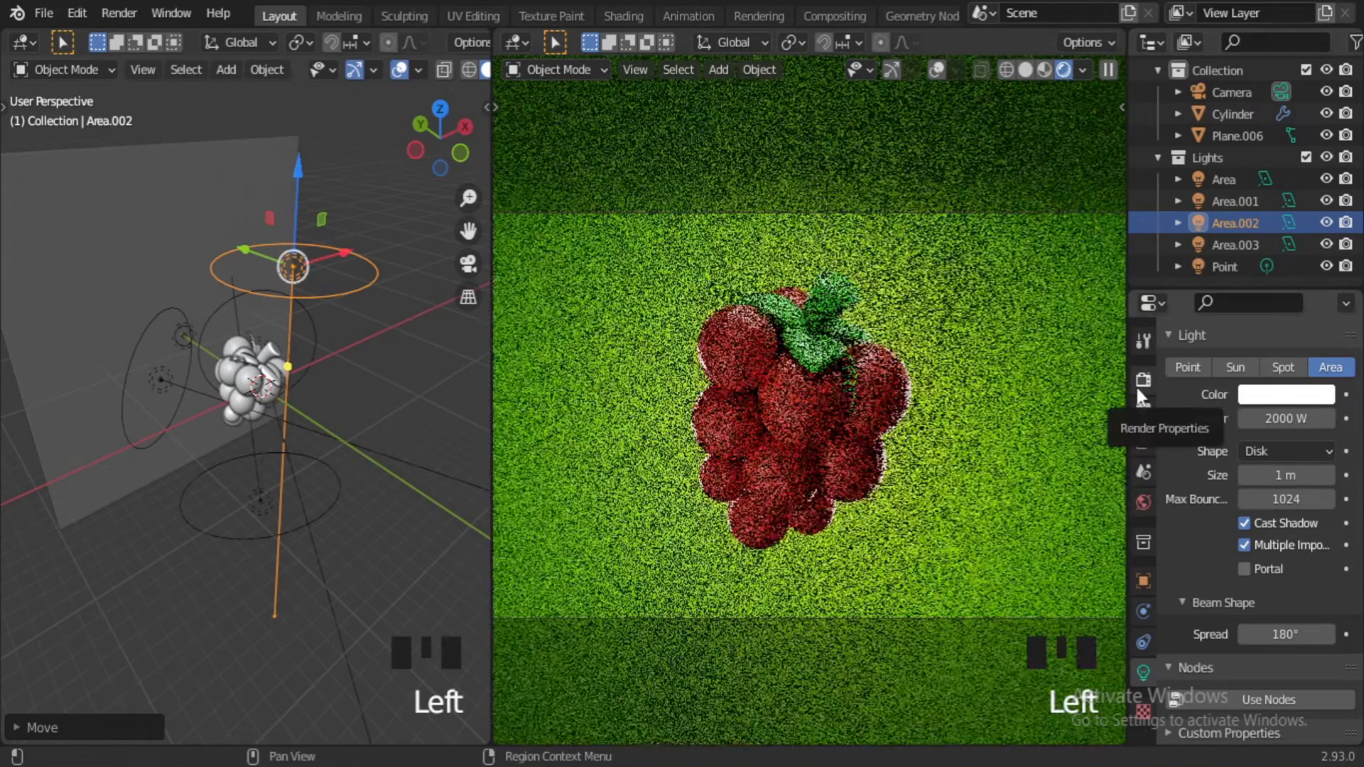
{"action": "scroll", "scroll_direction": "up", "scroll_amount": 3}
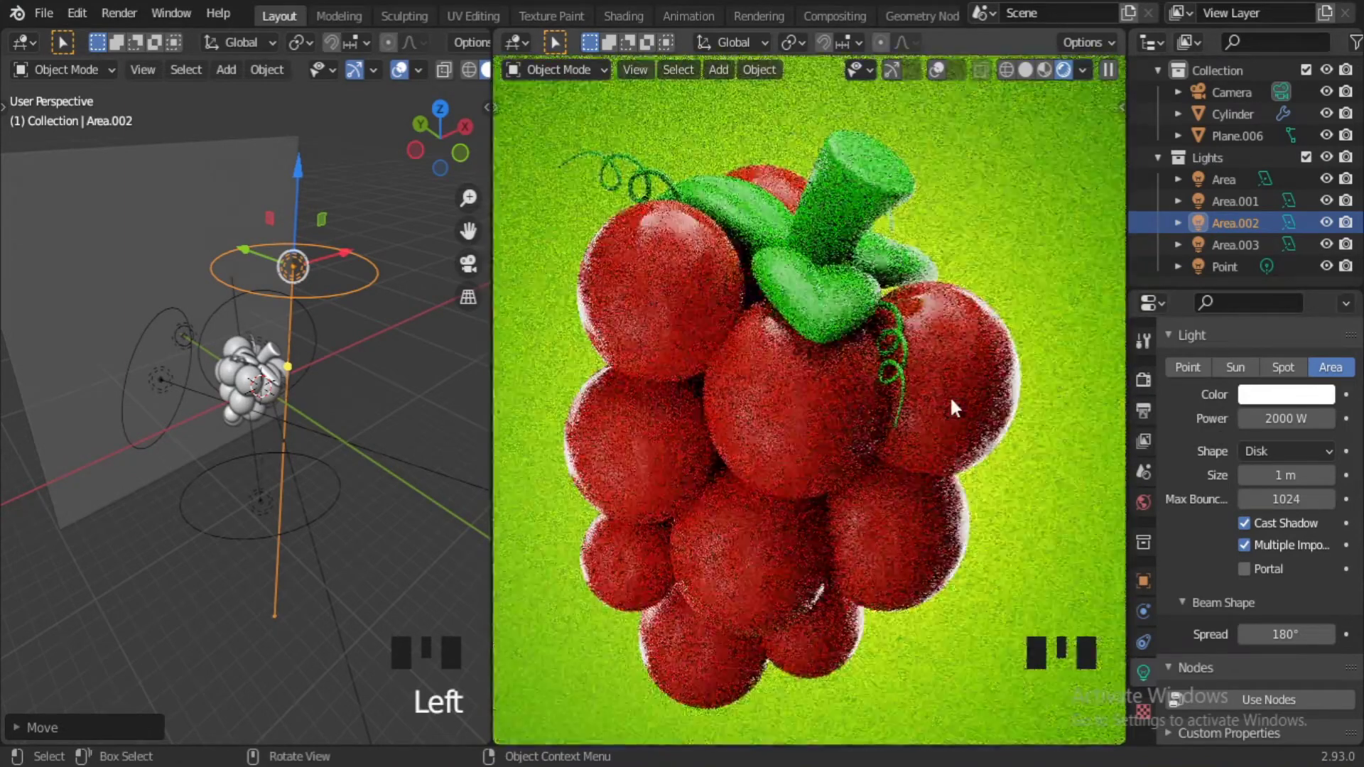
{"action": "left_click_drag", "start_coordinate": [166, 385], "coordinate": [237, 372]}
{"action": "scroll", "scroll_direction": "down", "scroll_amount": 3}
{"action": "left_click_drag", "start_coordinate": [228, 443], "coordinate": [216, 447]}
{"action": "scroll", "scroll_direction": "down", "scroll_amount": 3}
Scale Area.001 up from top view, hide the other lights, and start moving it.
{"action": "key", "text": "KP_7"}
{"action": "scroll", "scroll_direction": "up", "scroll_amount": 3}
{"action": "left_click_drag", "start_coordinate": [267, 466], "coordinate": [223, 453]}
{"action": "key", "text": "s"}
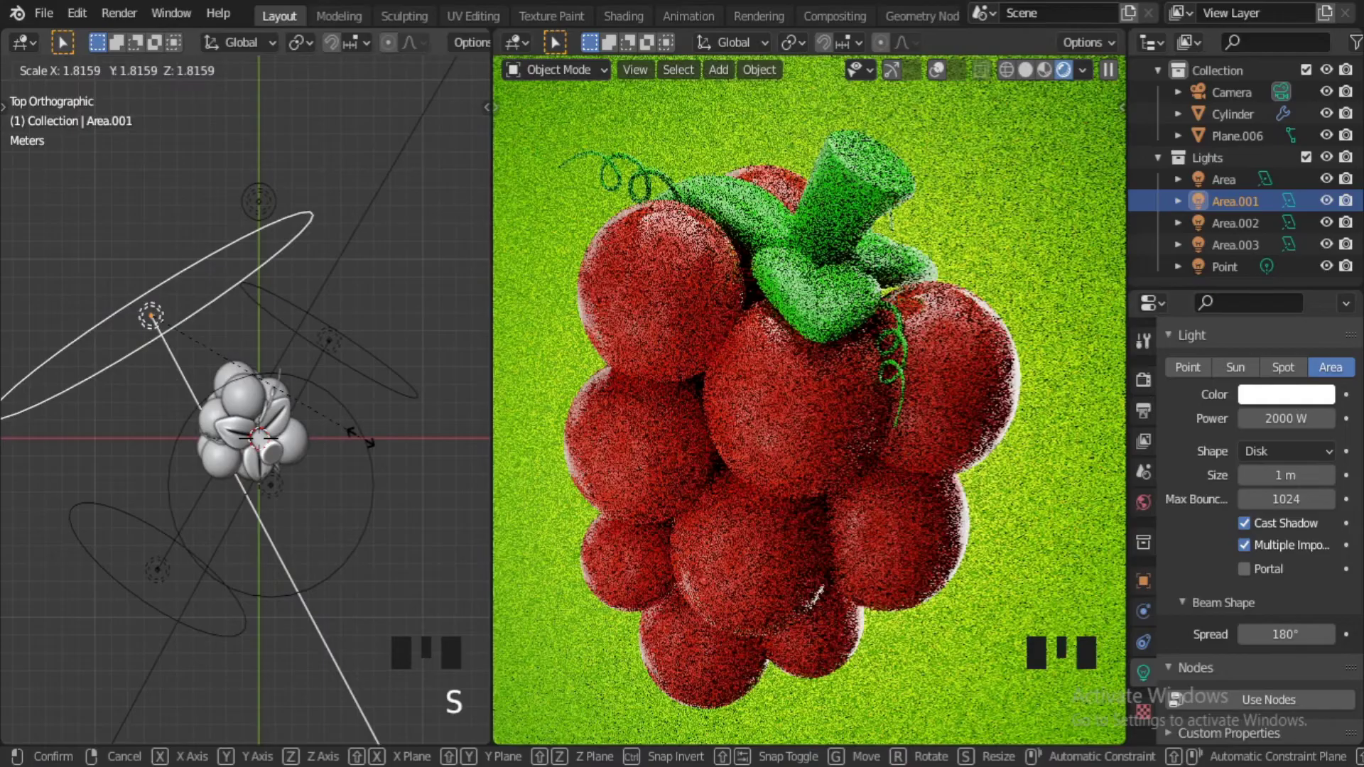
{"action": "key", "text": "g"}
{"action": "key", "text": "r"}
{"action": "left_click", "coordinate": [1334, 189]}
{"action": "left_click", "coordinate": [1337, 250]}
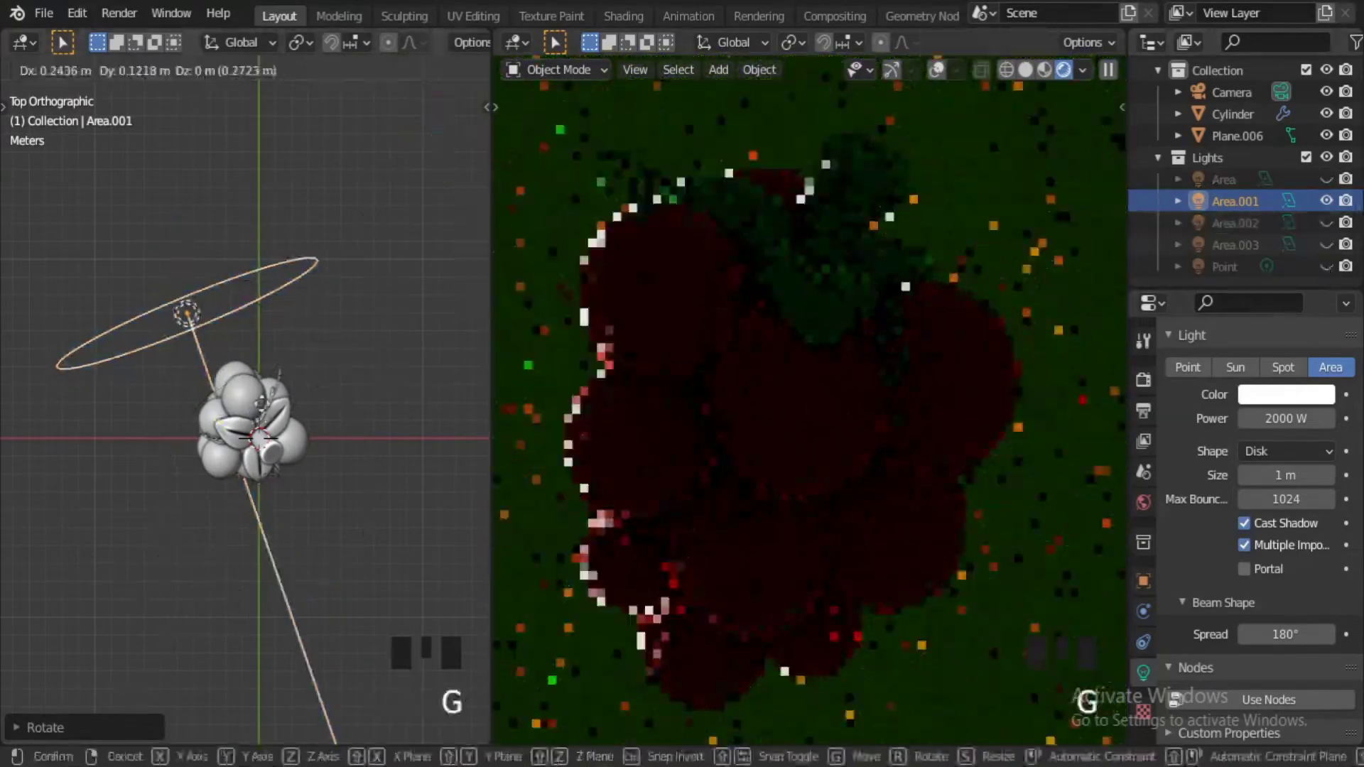
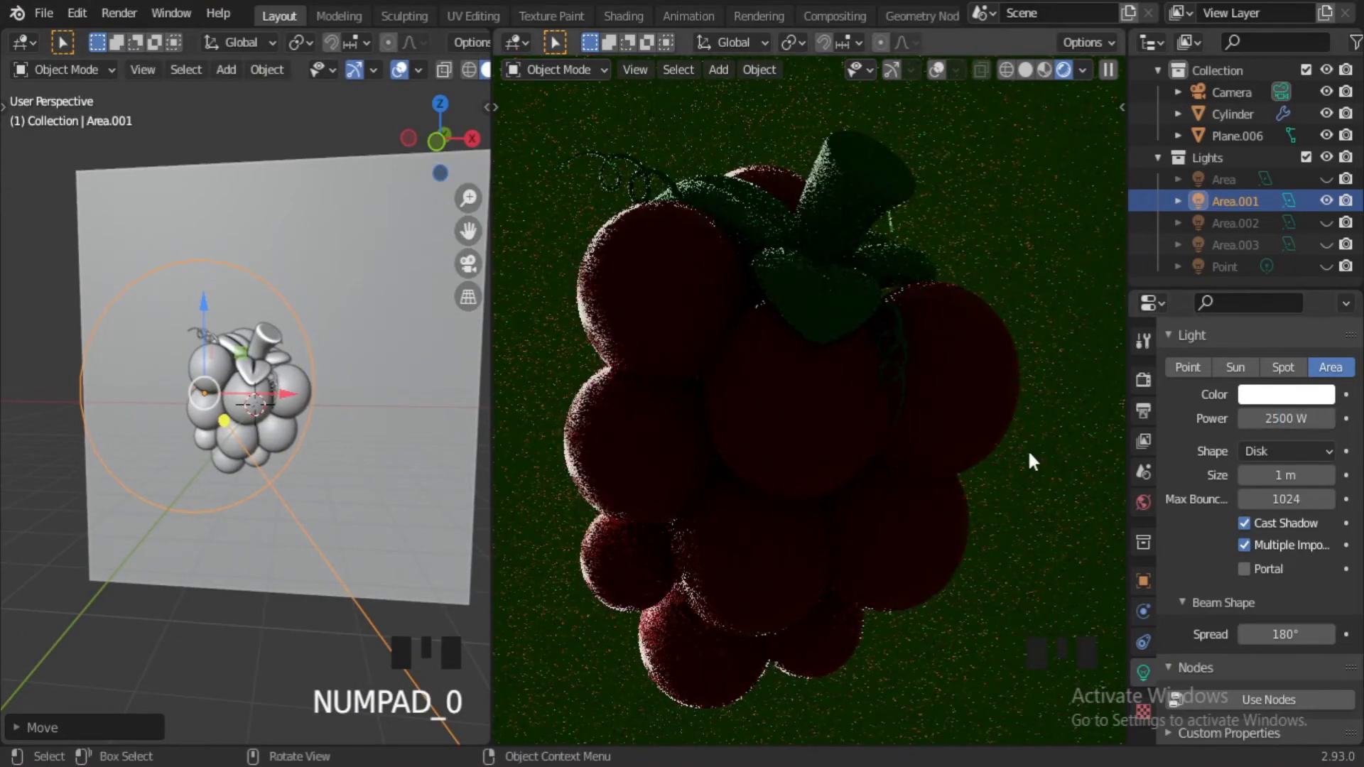
Set Area.001 to 2500 W, move it farther out and rotate it toward the grapes.
{"action": "left_click_drag", "start_coordinate": [209, 304], "coordinate": [286, 386]}
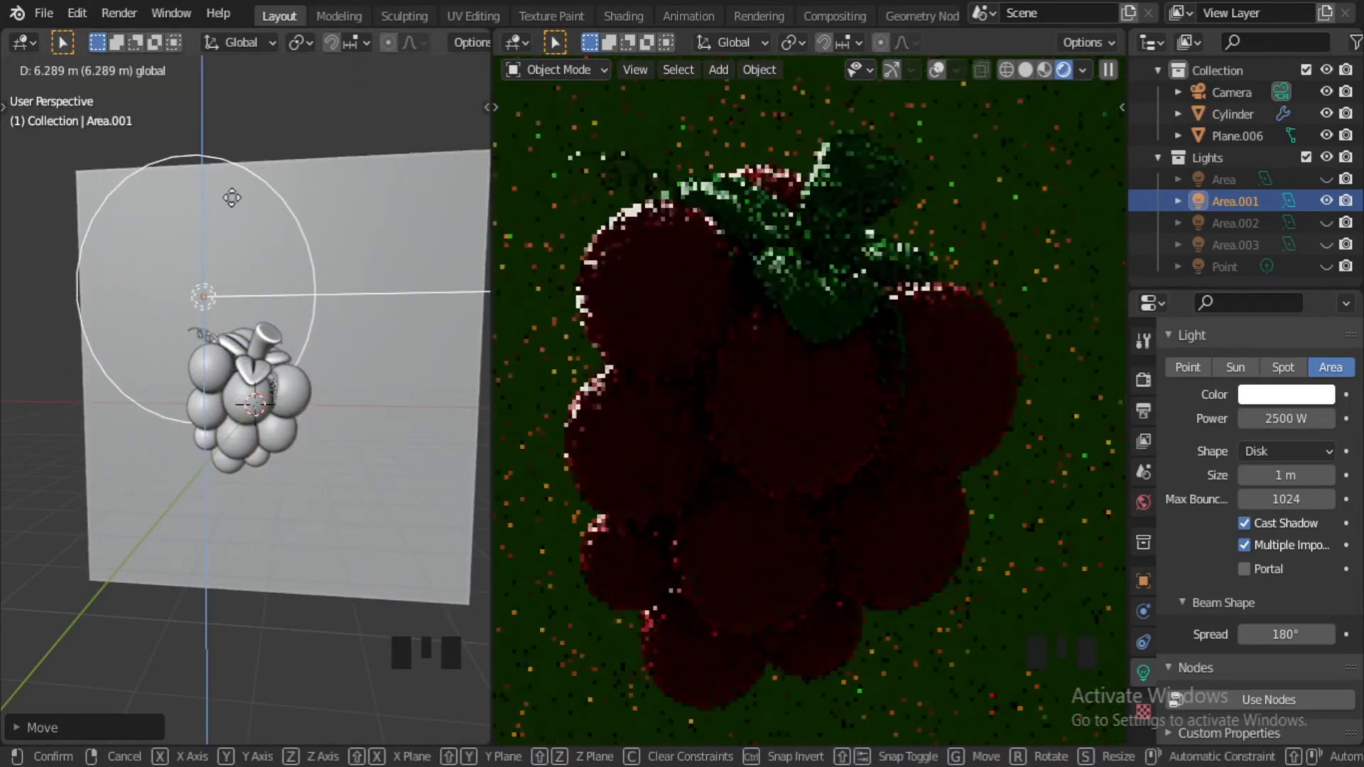
{"action": "middle_click", "coordinate": [300, 374]}
{"action": "key", "text": "r"}
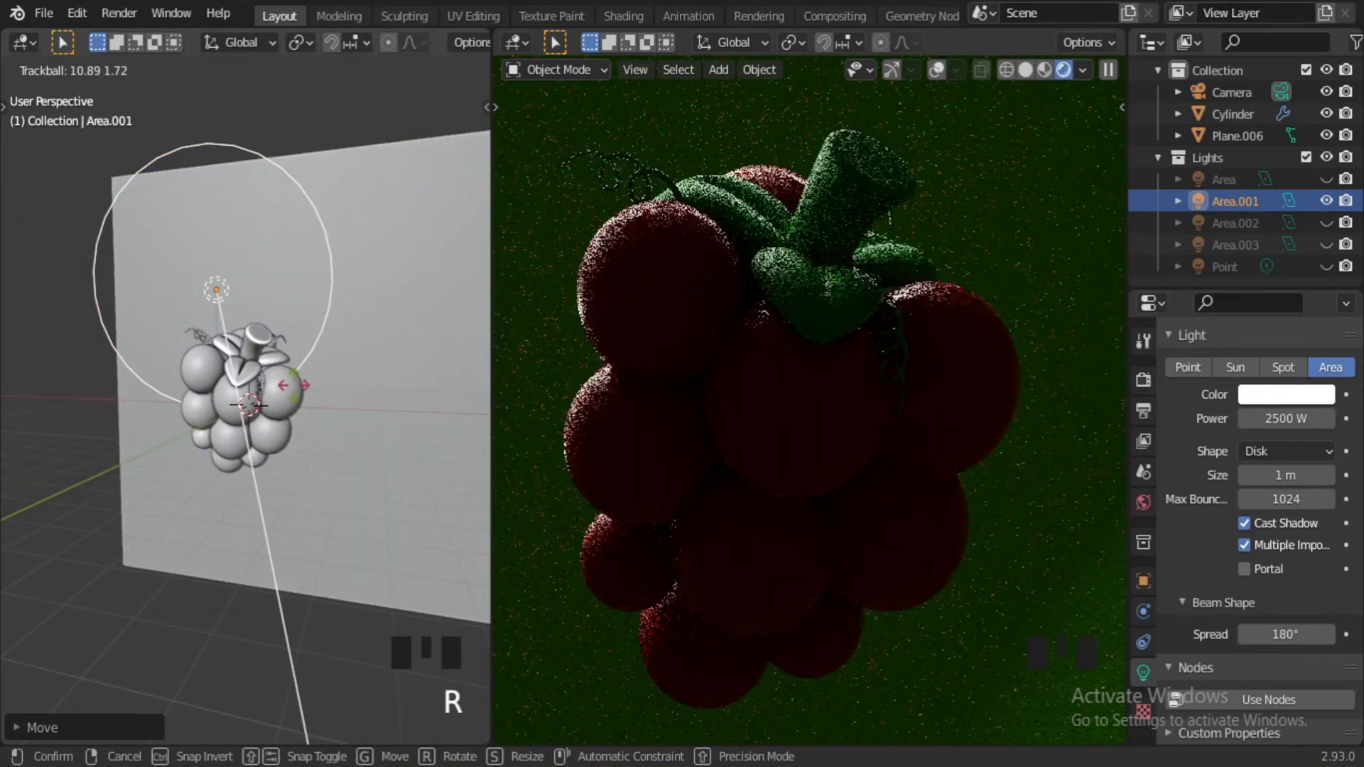
{"action": "left_click", "coordinate": [1334, 224]}
Move the Area light below the grapes and re-aim it with free rotation.
{"action": "left_click", "coordinate": [1334, 190]}
{"action": "left_click_drag", "start_coordinate": [430, 424], "coordinate": [332, 331]}
{"action": "left_click_drag", "start_coordinate": [331, 331], "coordinate": [239, 425]}
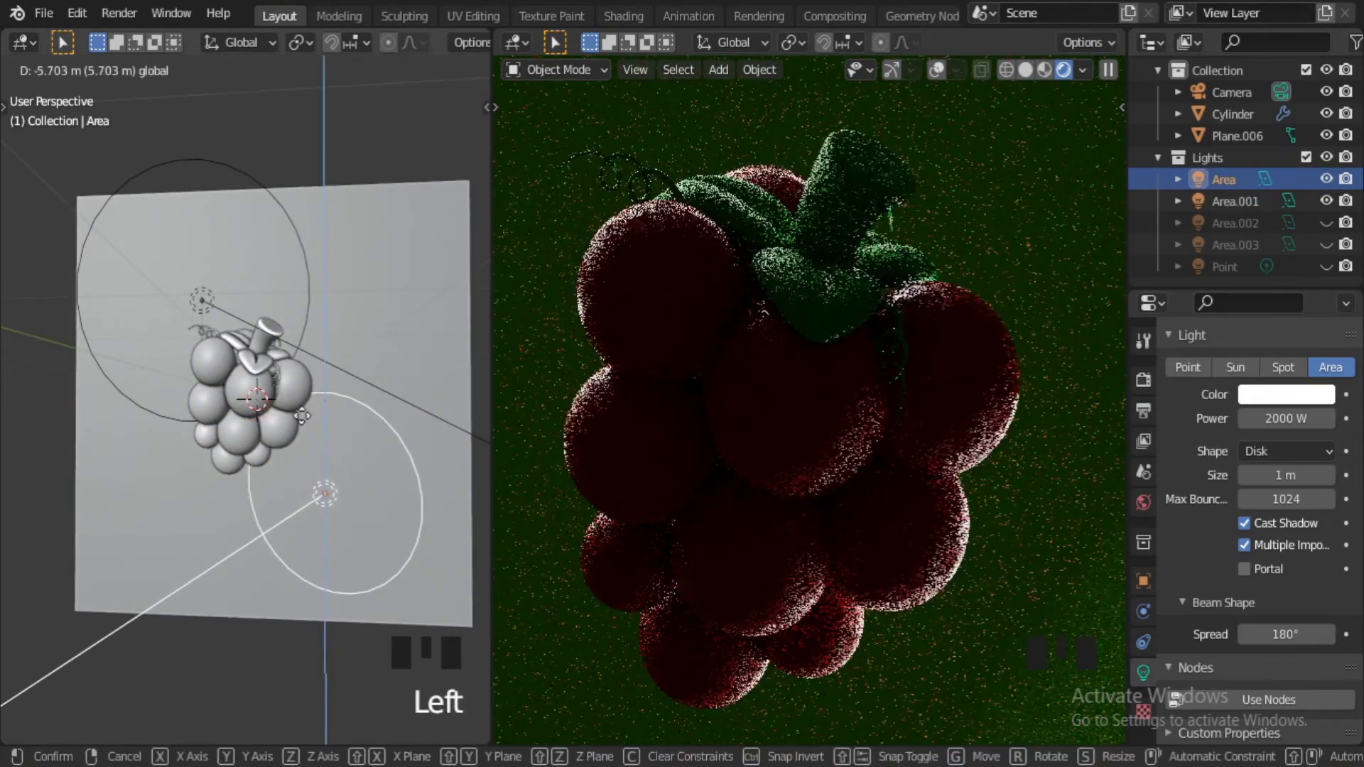
{"action": "left_click_drag", "start_coordinate": [319, 591], "coordinate": [232, 453]}
{"action": "key", "text": "r"}
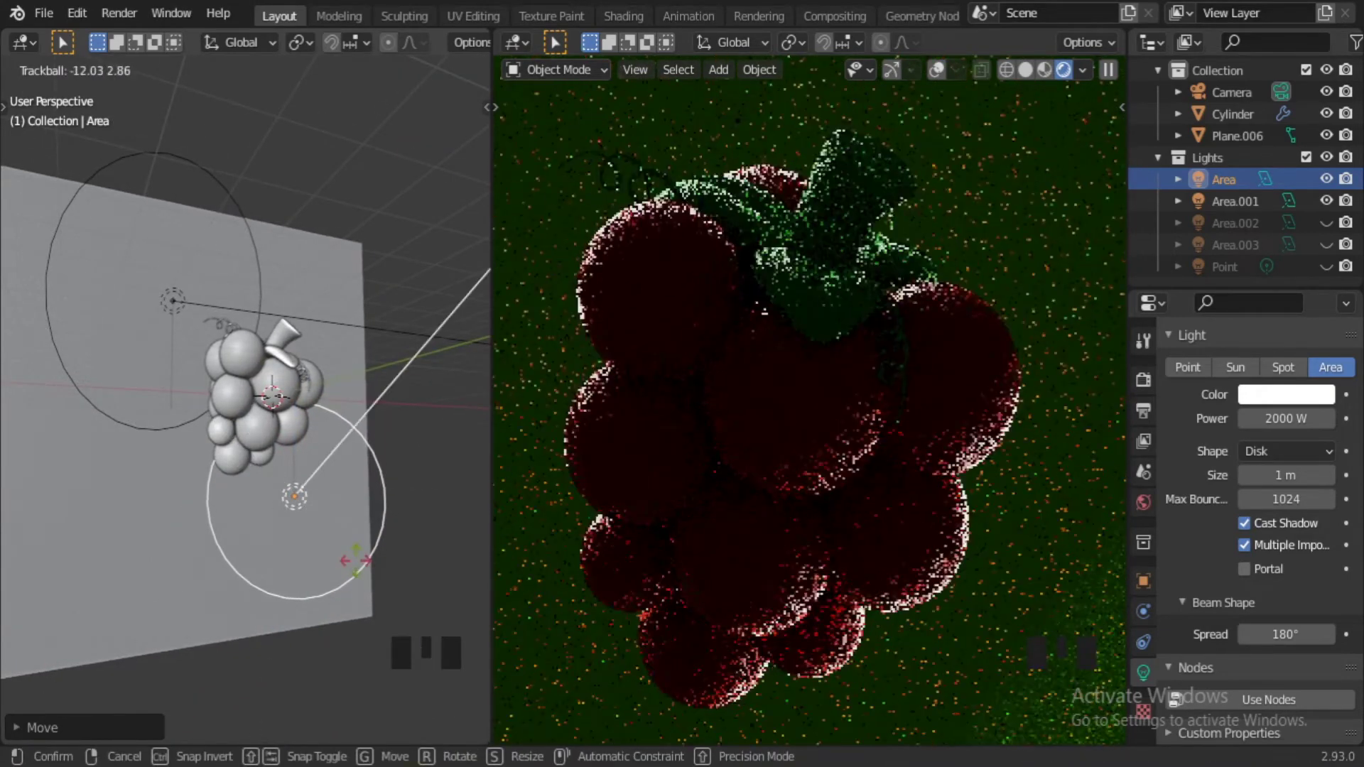
{"action": "key", "text": "r"}
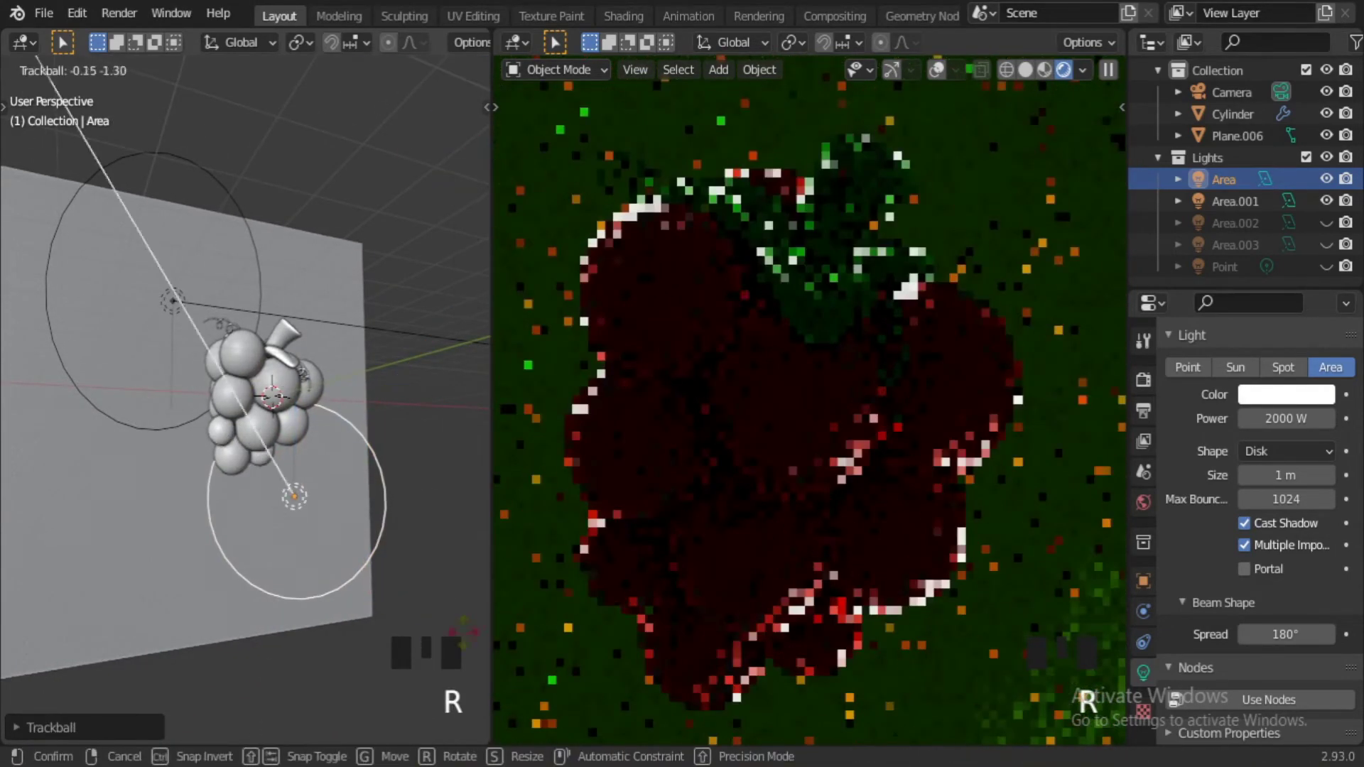
{"action": "left_click_drag", "start_coordinate": [322, 552], "coordinate": [231, 454]}
{"action": "left_click_drag", "start_coordinate": [230, 454], "coordinate": [213, 435]}
Select Area.003, shift it beside the grapes, and unhide all area lights.
{"action": "left_click", "coordinate": [213, 435]}
{"action": "left_click_drag", "start_coordinate": [215, 437], "coordinate": [224, 448]}
{"action": "scroll", "scroll_direction": "down", "scroll_amount": 3}
{"action": "left_click", "coordinate": [225, 448]}
{"action": "left_click", "coordinate": [225, 449]}
{"action": "left_click", "coordinate": [225, 449]}
{"action": "left_click_drag", "start_coordinate": [223, 432], "coordinate": [270, 430]}
{"action": "key", "text": "KP_7"}
{"action": "key", "text": "g"}
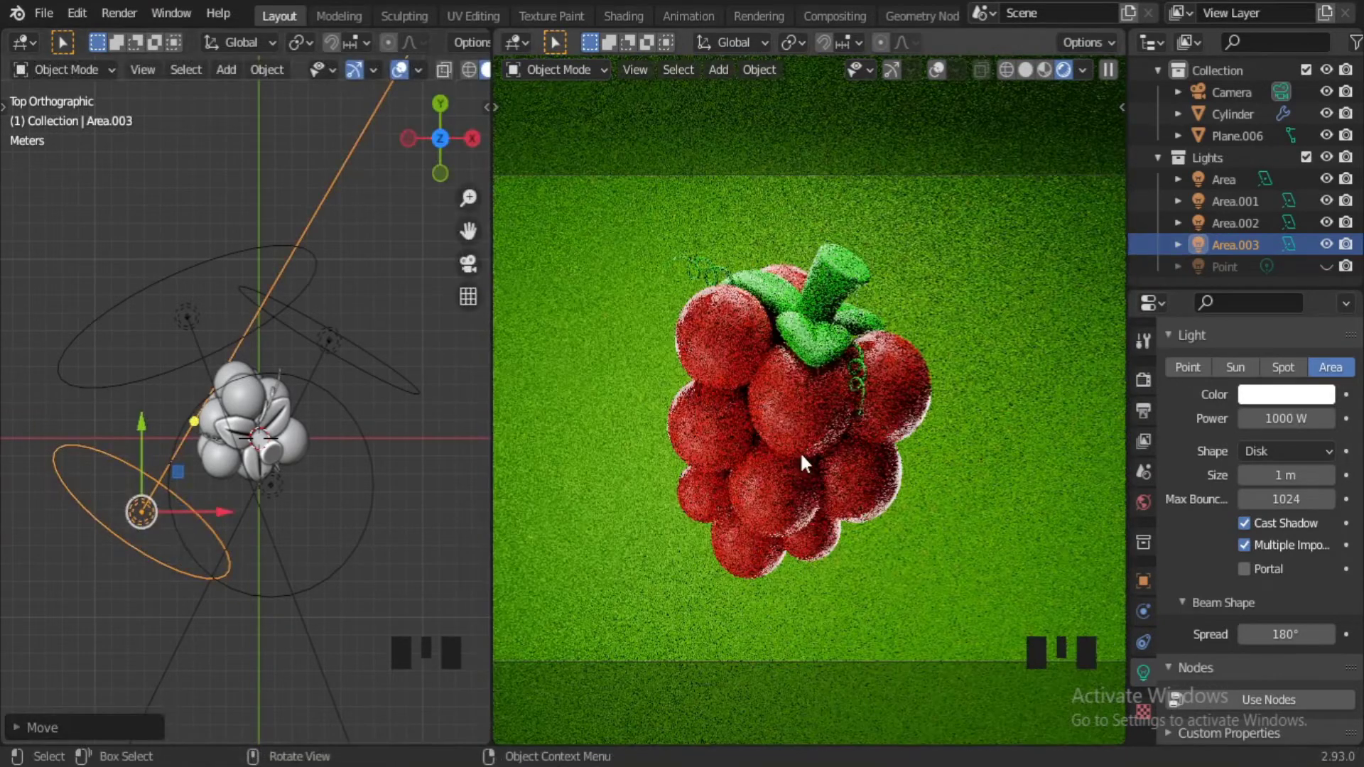
Select Plane.006 and shift its base colour to orange.
{"action": "left_click", "coordinate": [219, 453]}
{"action": "left_click_drag", "start_coordinate": [1291, 553], "coordinate": [220, 453]}
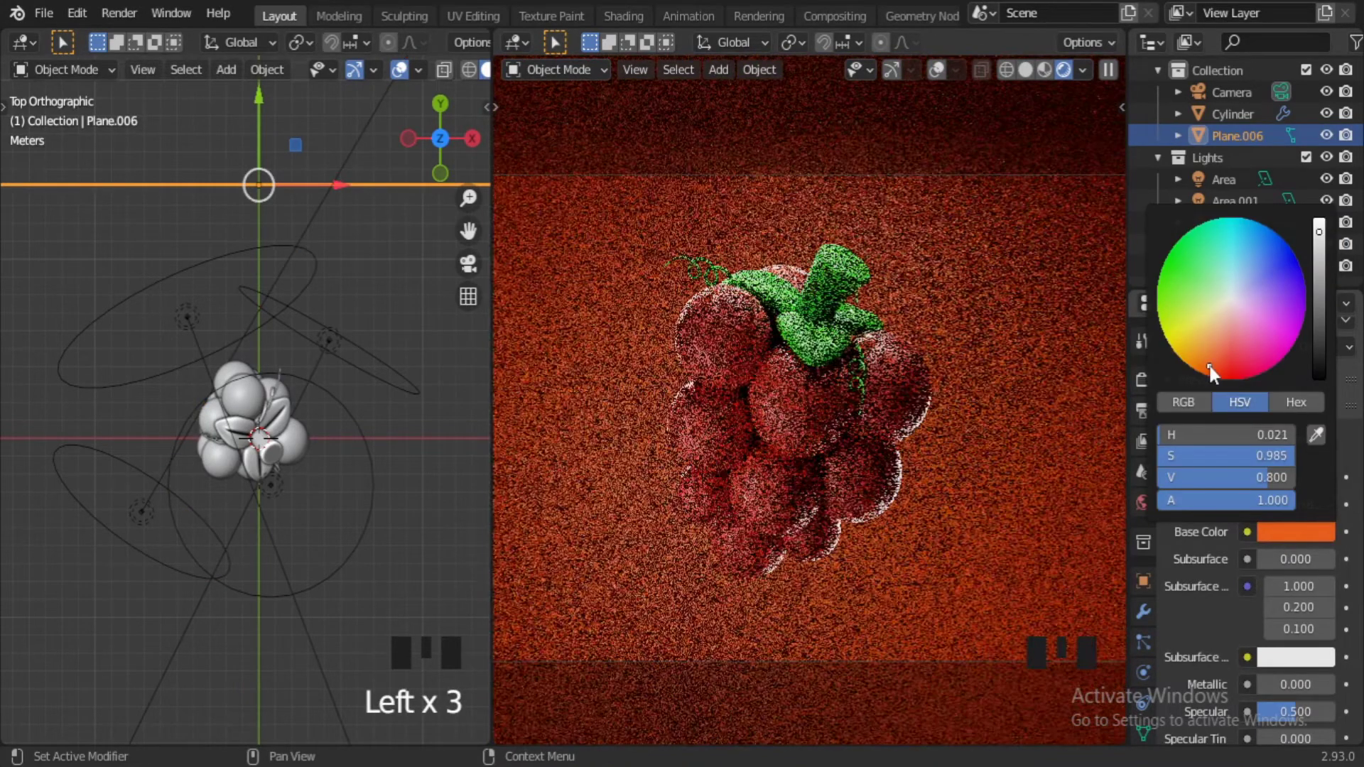
{"action": "left_click", "coordinate": [1334, 273]}
{"action": "left_click_drag", "start_coordinate": [275, 223], "coordinate": [169, 347]}
{"action": "left_click_drag", "start_coordinate": [248, 292], "coordinate": [223, 284]}
{"action": "scroll", "scroll_direction": "down", "scroll_amount": 3}
{"action": "left_click_drag", "start_coordinate": [213, 395], "coordinate": [331, 434]}
Switch the Point light back on and nudge the backdrop farther behind the grapes.
{"action": "left_click", "coordinate": [332, 434]}
{"action": "key", "text": "KP_7"}
{"action": "left_click", "coordinate": [344, 408]}
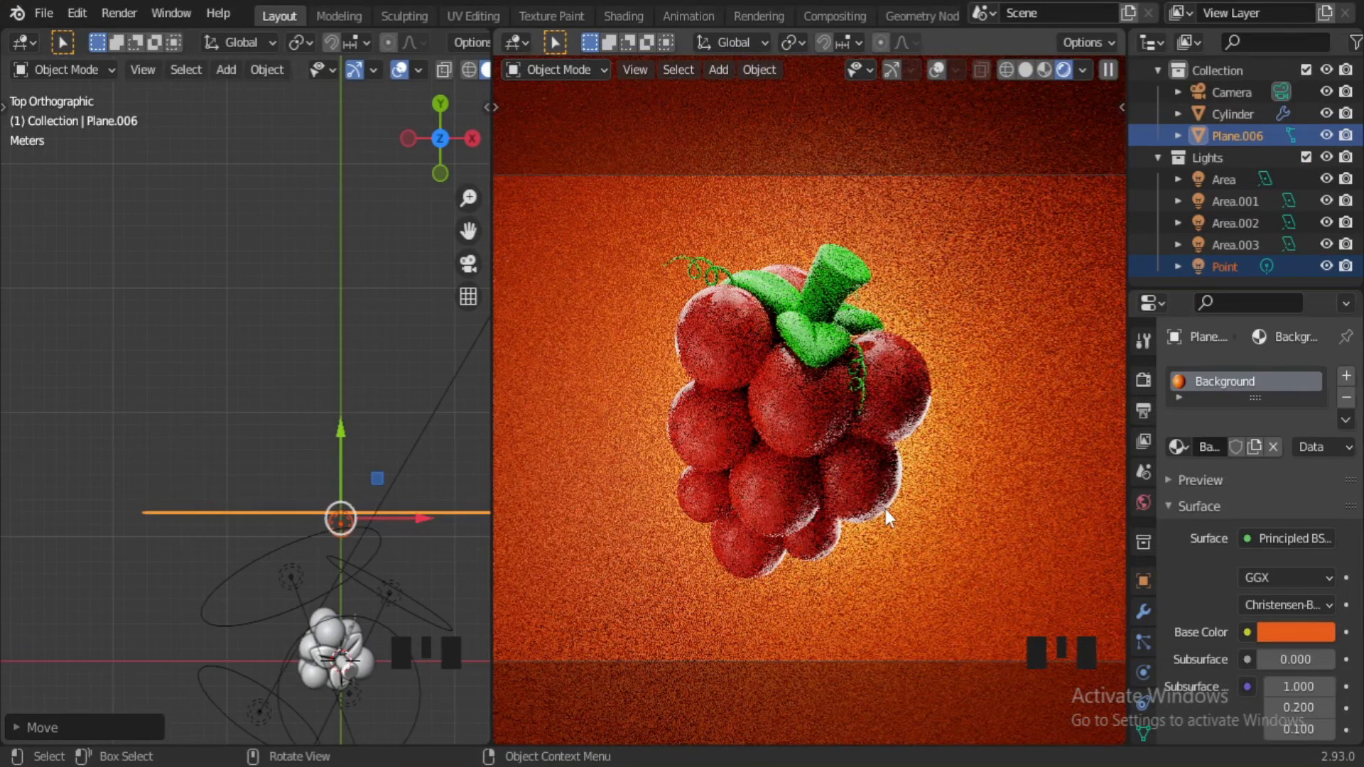
{"action": "left_click_drag", "start_coordinate": [1336, 195], "coordinate": [265, 359]}
{"action": "left_click_drag", "start_coordinate": [265, 359], "coordinate": [352, 371]}
{"action": "scroll", "scroll_direction": "up", "scroll_amount": 3}
{"action": "left_click_drag", "start_coordinate": [280, 374], "coordinate": [309, 424]}
{"action": "scroll", "scroll_direction": "down", "scroll_amount": 3}
{"action": "left_click_drag", "start_coordinate": [1335, 218], "coordinate": [287, 435]}
Select every object and scale the whole scene down slightly.
{"action": "key", "text": "a"}
{"action": "key", "text": "a"}
{"action": "key", "text": "s"}
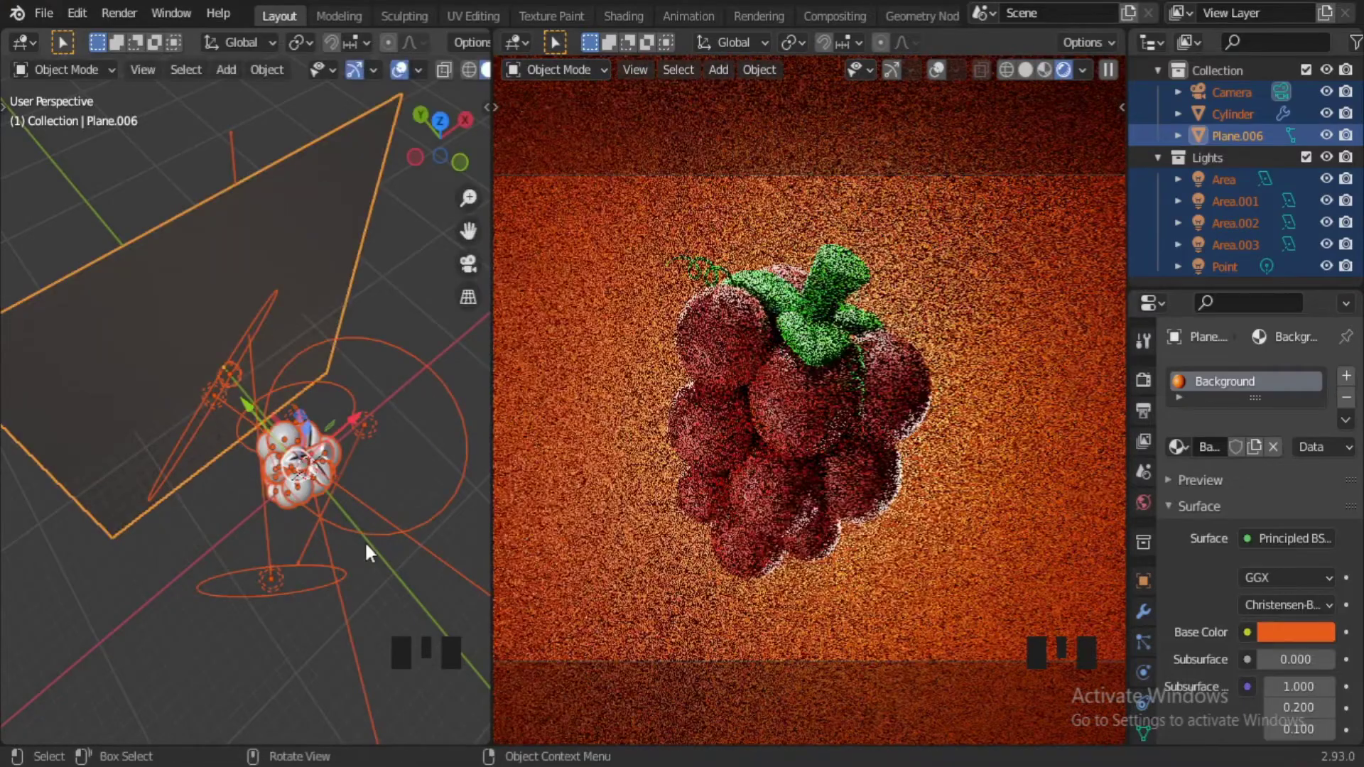
{"action": "key", "text": "s"}
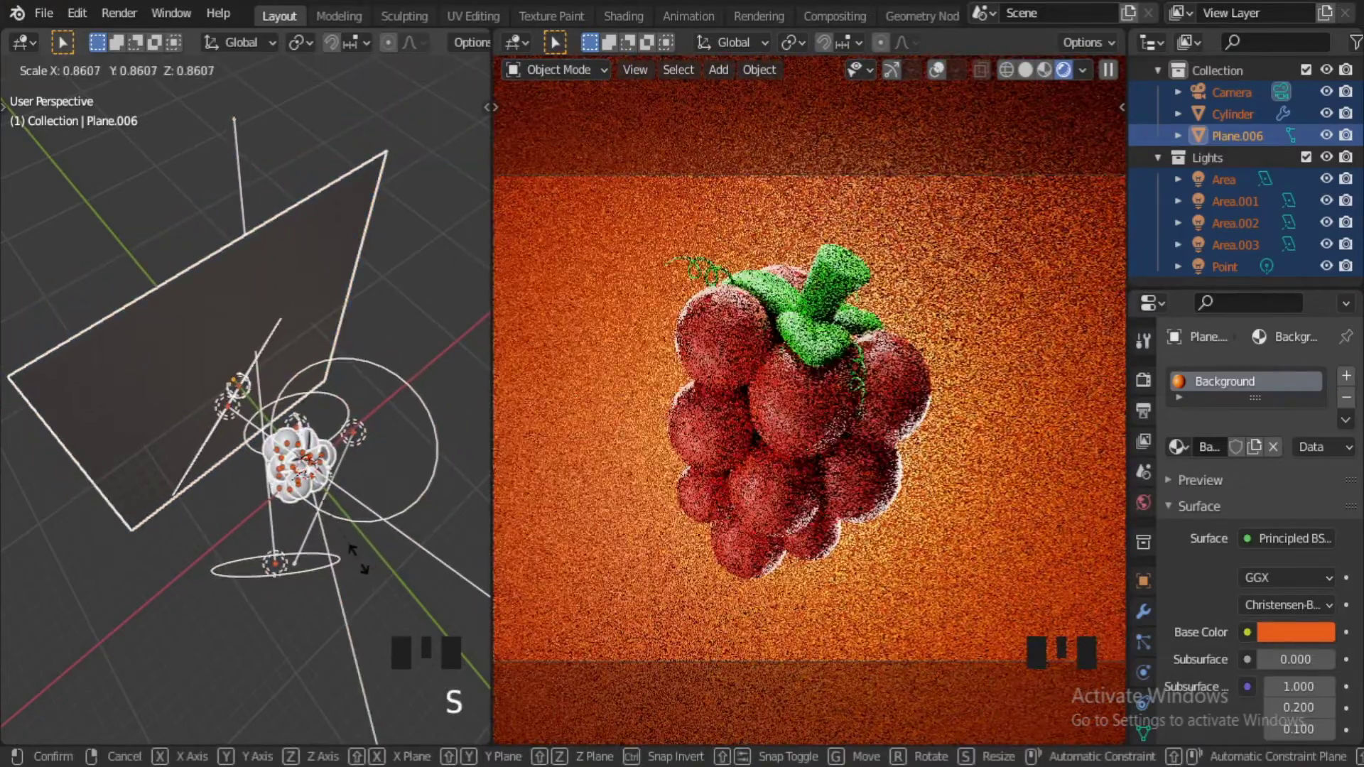
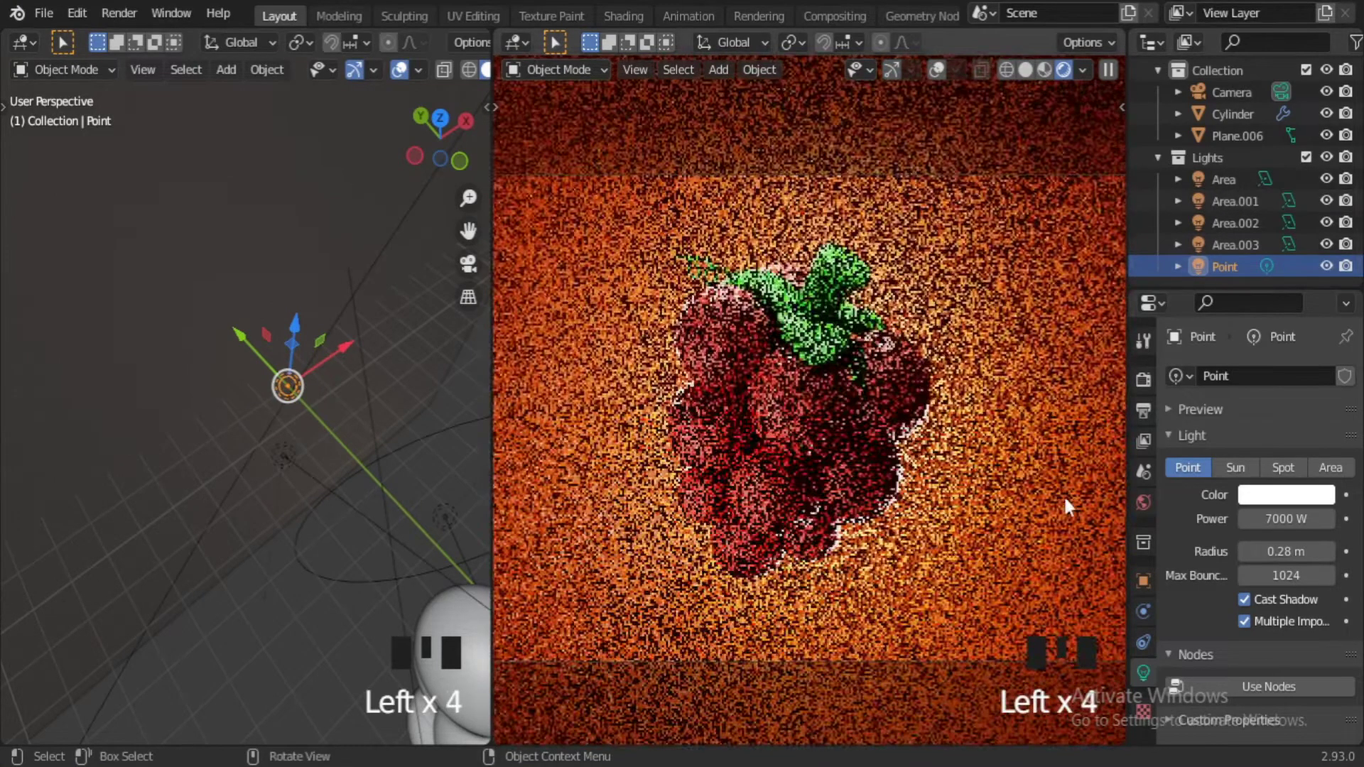
Set the Point light to 7000 W, check the camera view, and pick a new green for the leaves.
{"action": "left_click", "coordinate": [337, 12]}
{"action": "key", "text": "KP_0"}
{"action": "scroll", "scroll_direction": "up", "scroll_amount": 3}
{"action": "left_click_drag", "start_coordinate": [1105, 71], "coordinate": [893, 79]}
{"action": "key", "text": "r"}
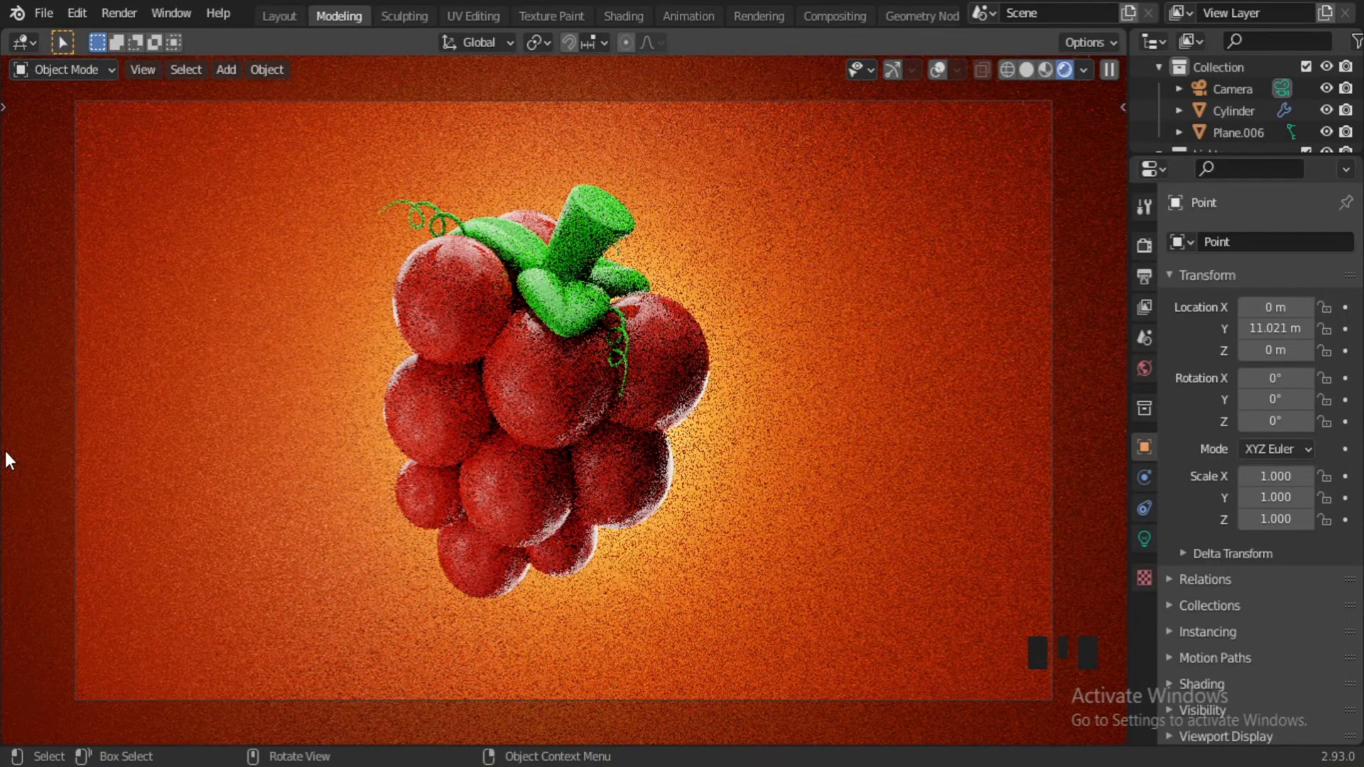
{"action": "left_click", "coordinate": [559, 307]}
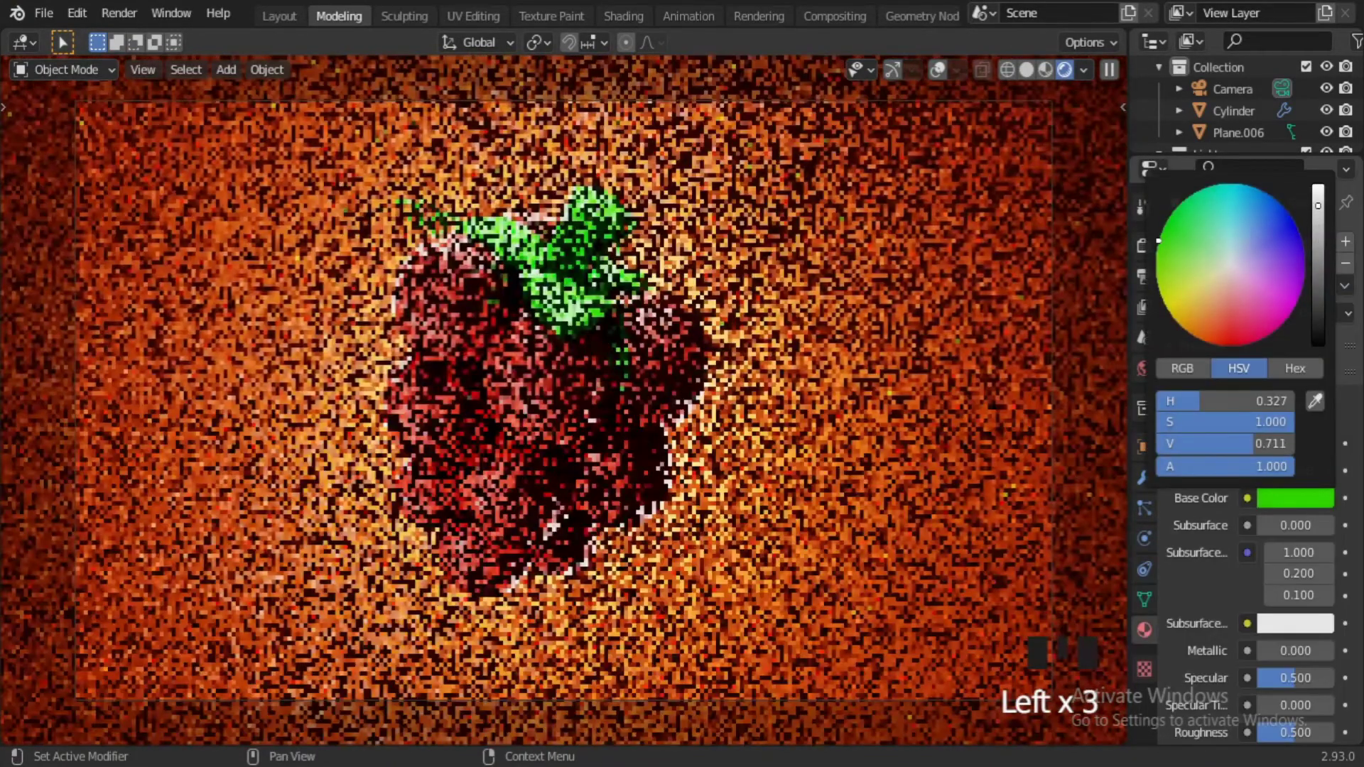